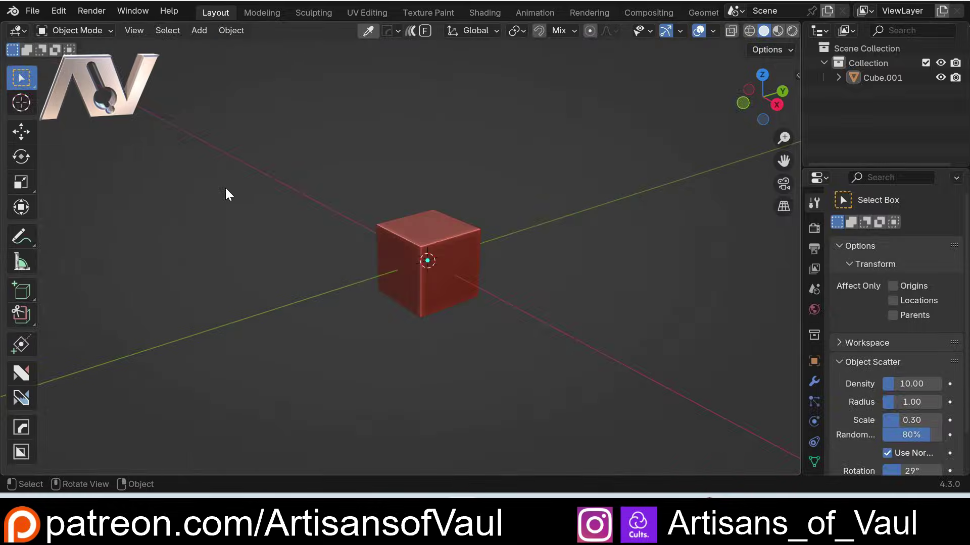
With the base colour darkened to deep red, orbit and zoom onto the console's lower front panels
middle_click(478, 275)
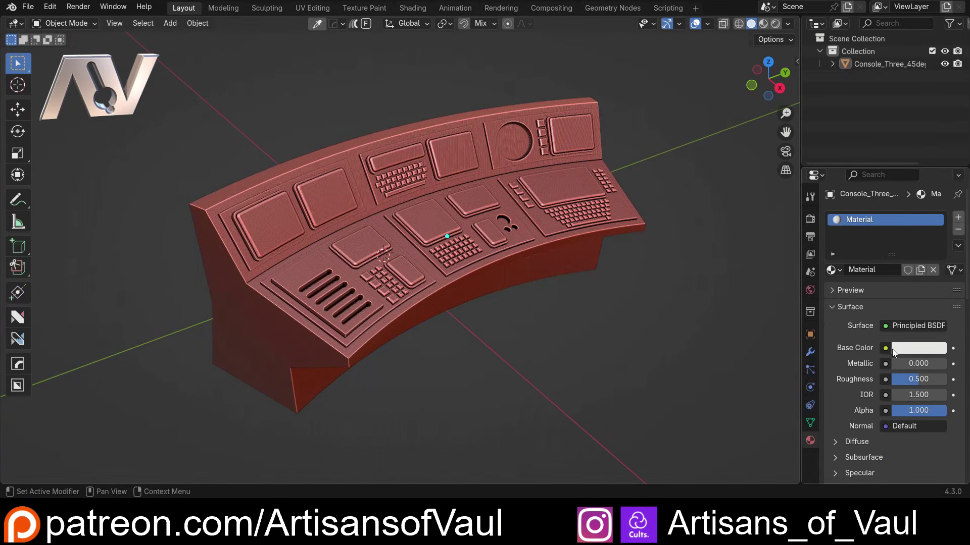
scroll(down, 3)
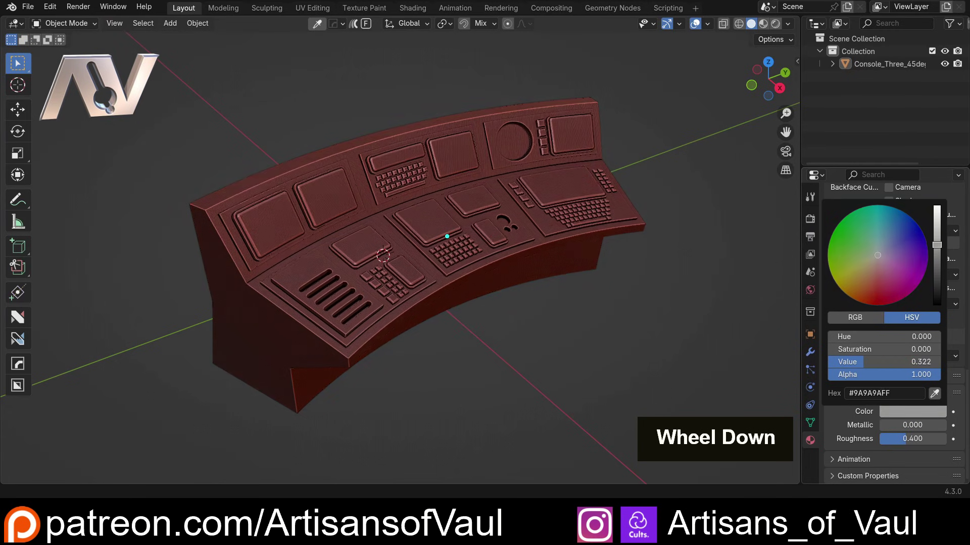
middle_click(275, 243)
middle_click(158, 284)
scroll(down, 3)
middle_click(360, 280)
scroll(up, 3)
middle_click(361, 273)
middle_click(405, 257)
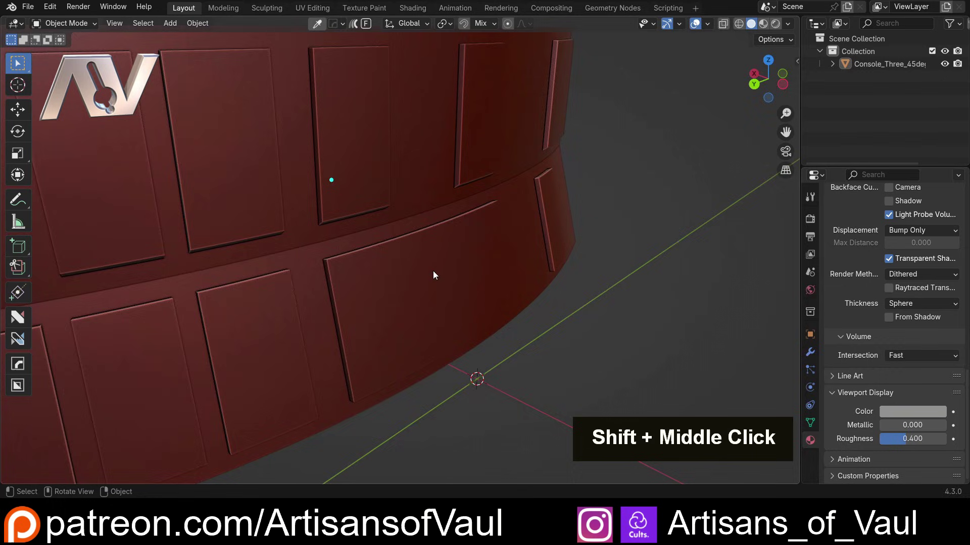
middle_click(455, 282)
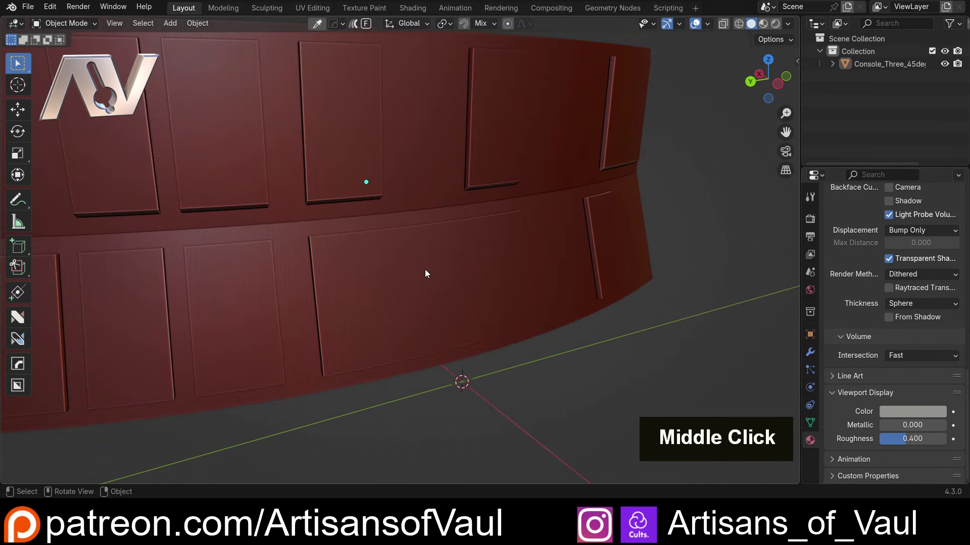
Add a cube beside the lower front panel and stretch it along Z into a tall thin block
key(shift+a)
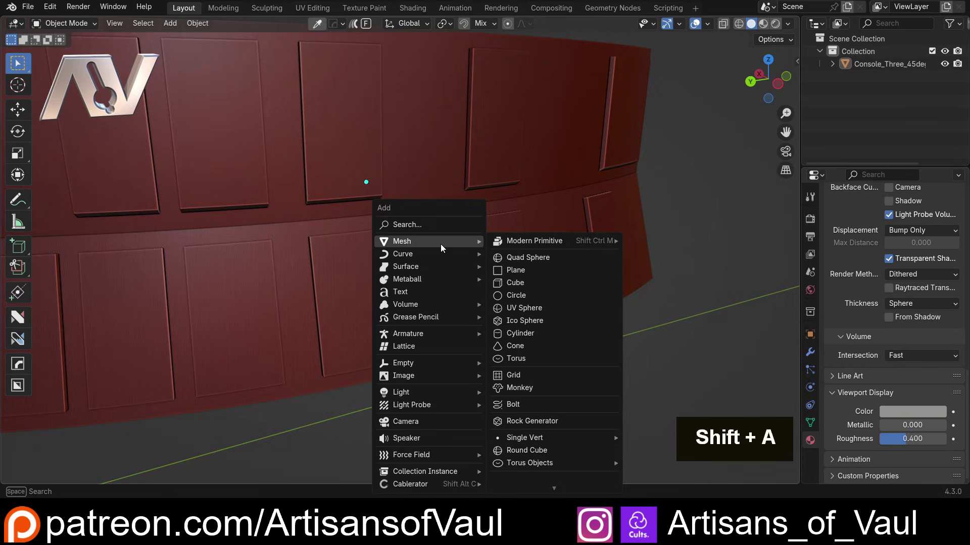
middle_click(449, 351)
middle_click(667, 285)
key(g)
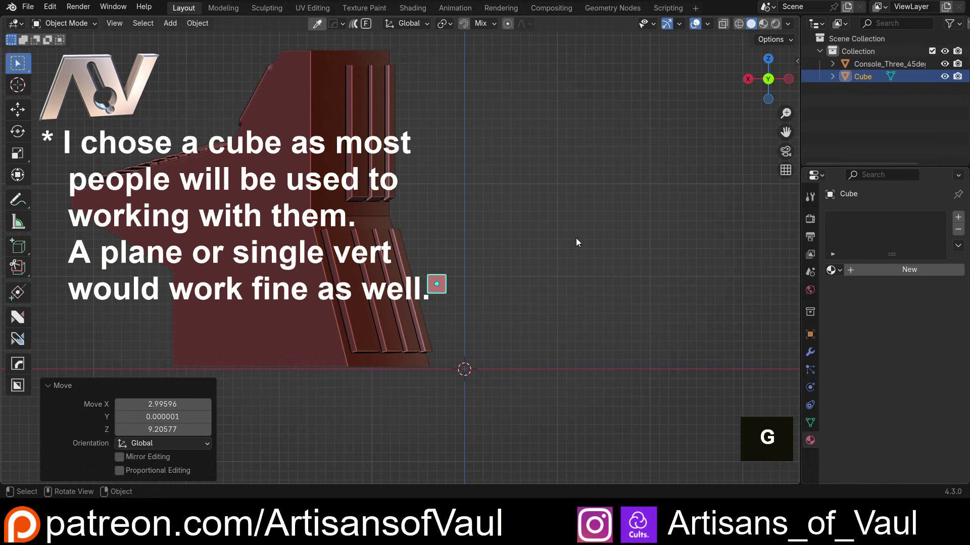
key(s)
key(z)
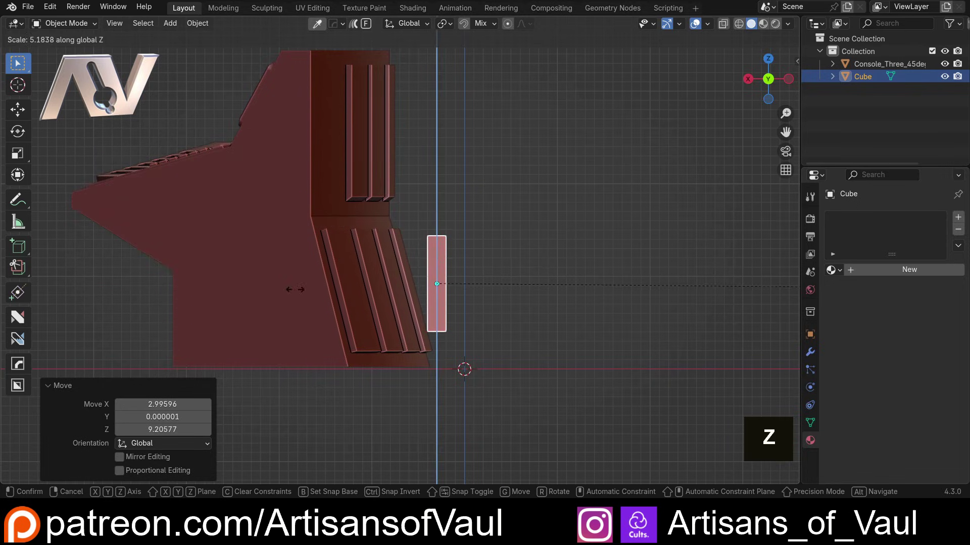
scroll(up, 3)
middle_click(454, 259)
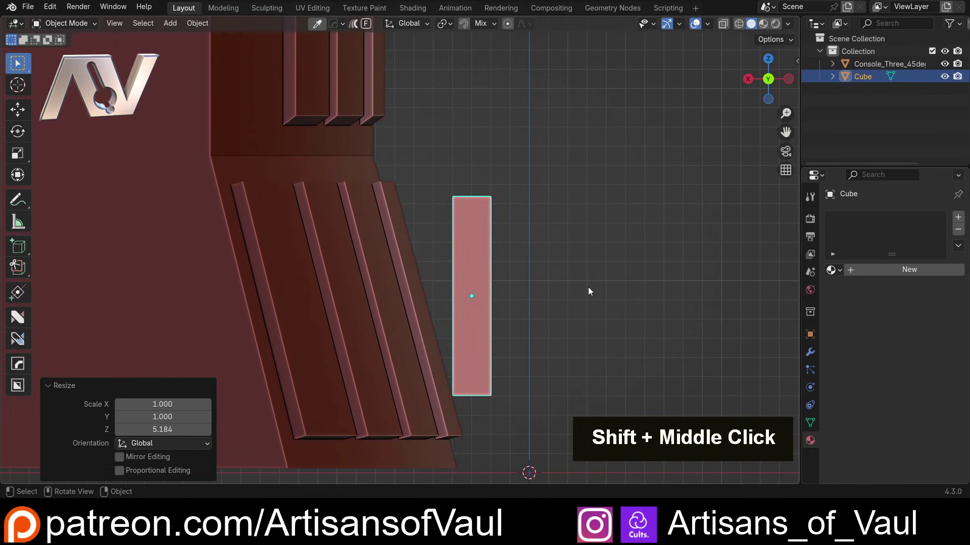
Tilt the block to match the panel's slope and flatten it into a thin strip in Edit Mode
key(r)
key(g)
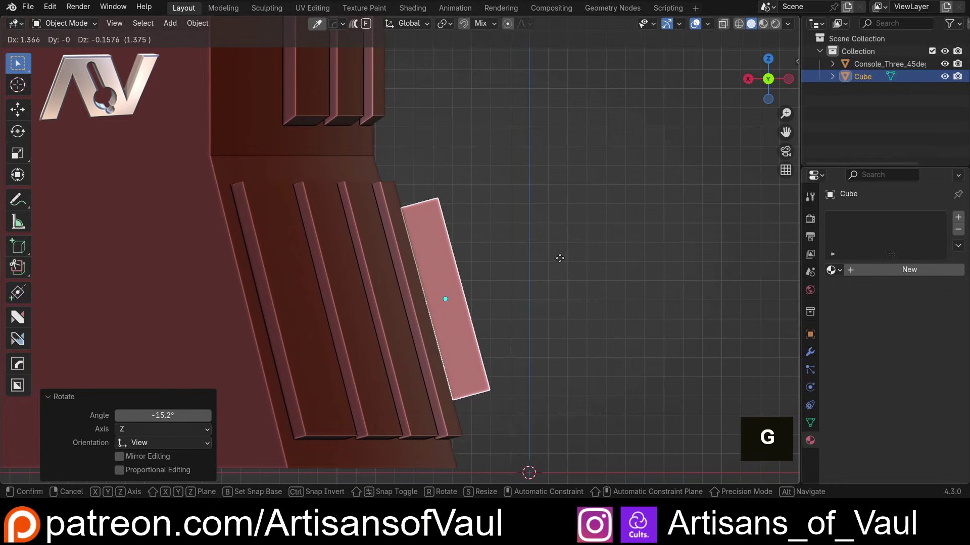
key(r)
middle_click(543, 233)
key(Tab)
key(shift+z)
middle_click(454, 362)
key(x)
key(shift+z)
middle_click(485, 309)
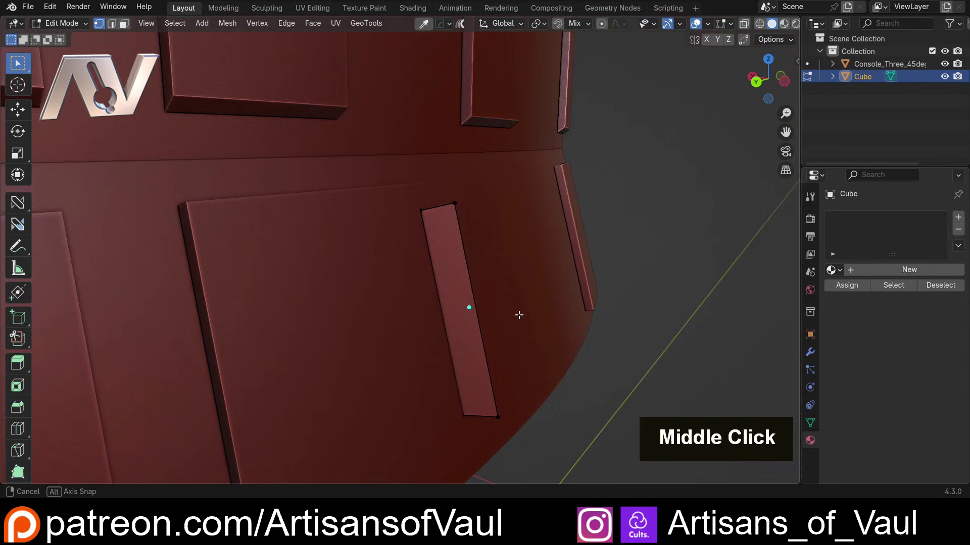
key(Tab)
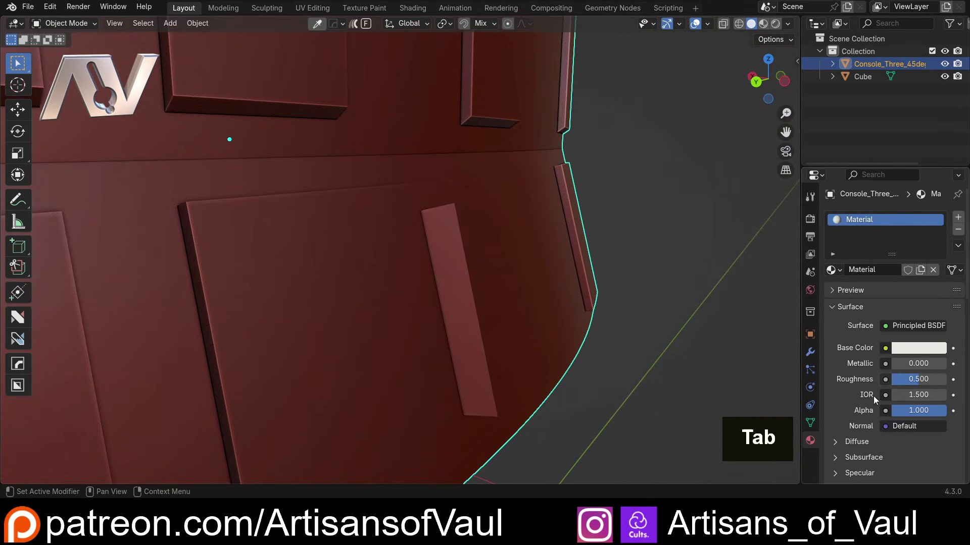
In edge select, delete the block's faces leaving a bracket-shaped outline of three edges
scroll(down, 3)
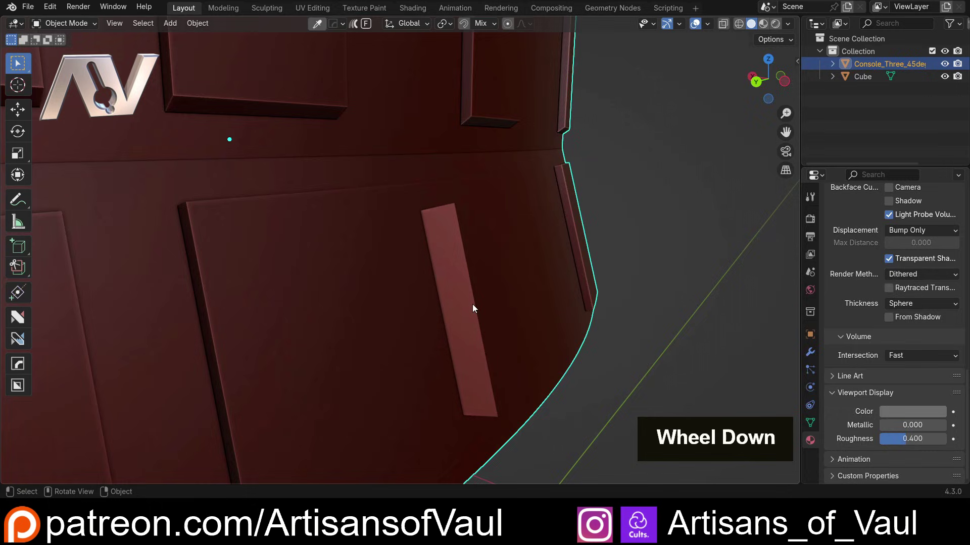
scroll(up, 3)
scroll(down, 3)
middle_click(469, 276)
key(Tab)
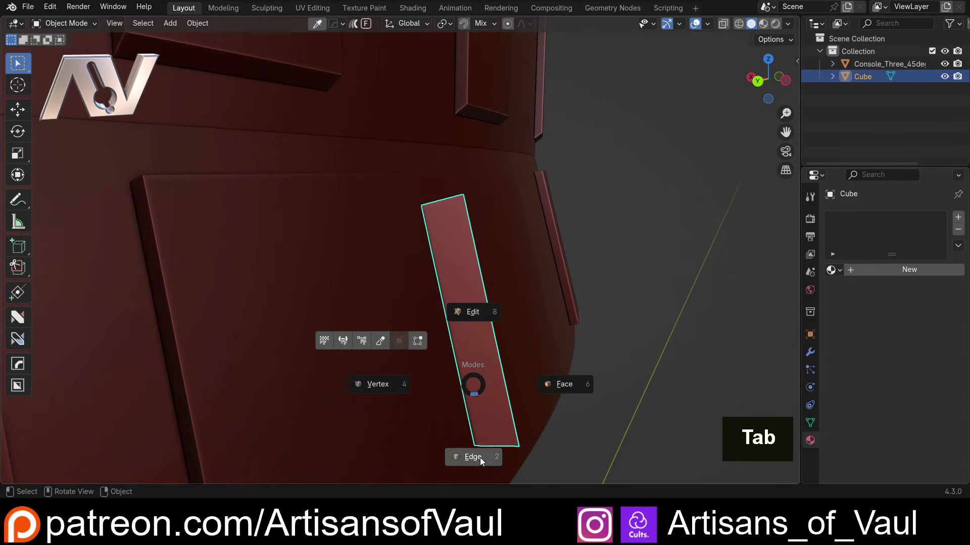
key(shift+z)
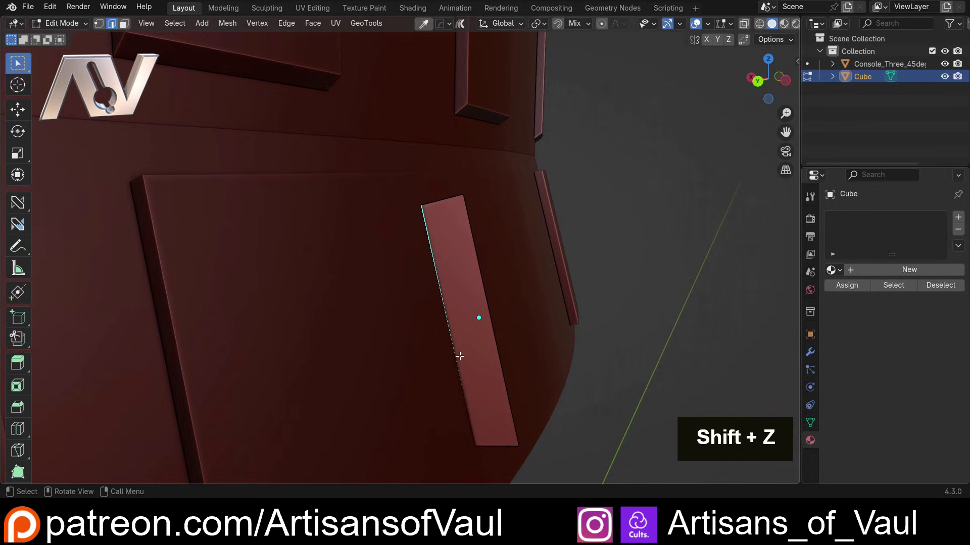
key(x)
key(Tab)
middle_click(524, 317)
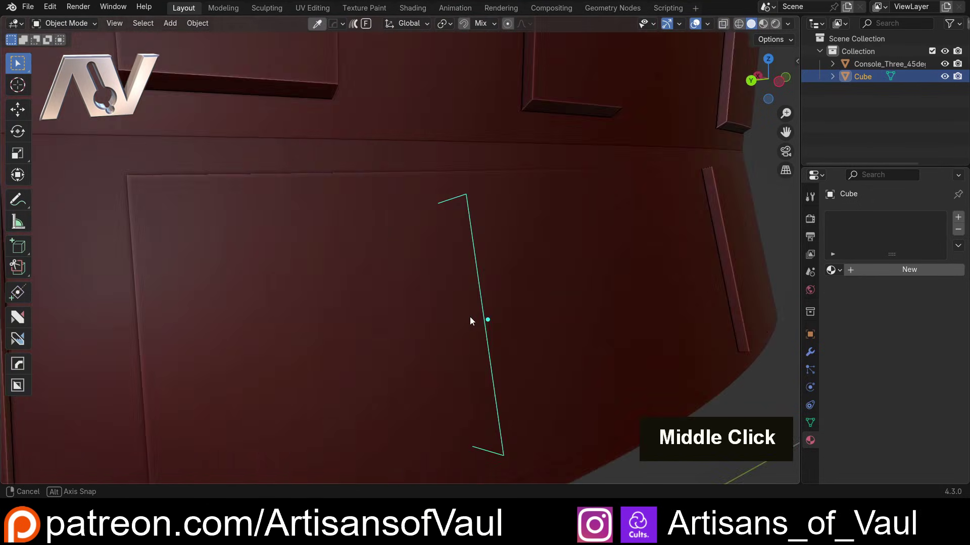
scroll(down, 3)
middle_click(467, 309)
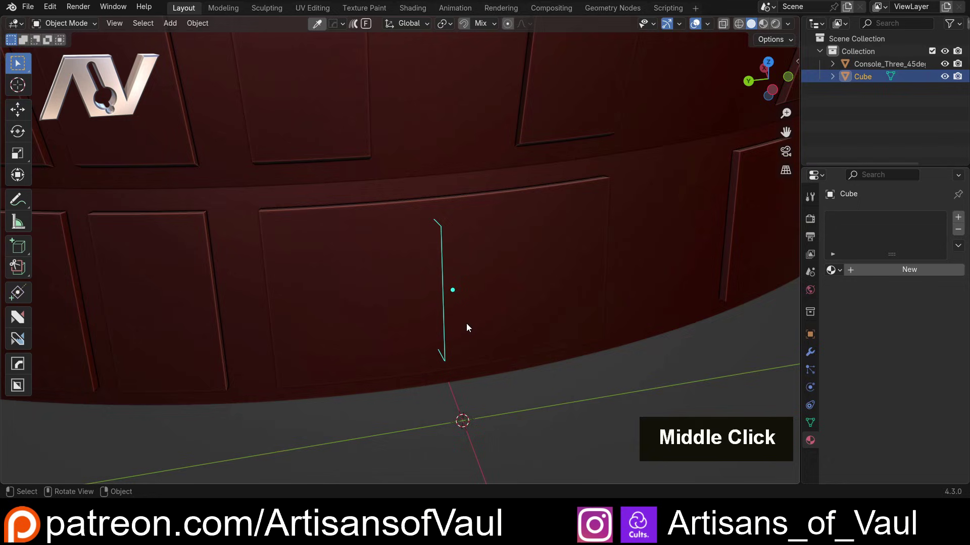
Move the bracket outline along Y and X so it rests against the console panel, checking its position
key(g)
key(y)
middle_click(317, 328)
middle_click(396, 303)
scroll(up, 3)
middle_click(434, 305)
key(g)
key(x)
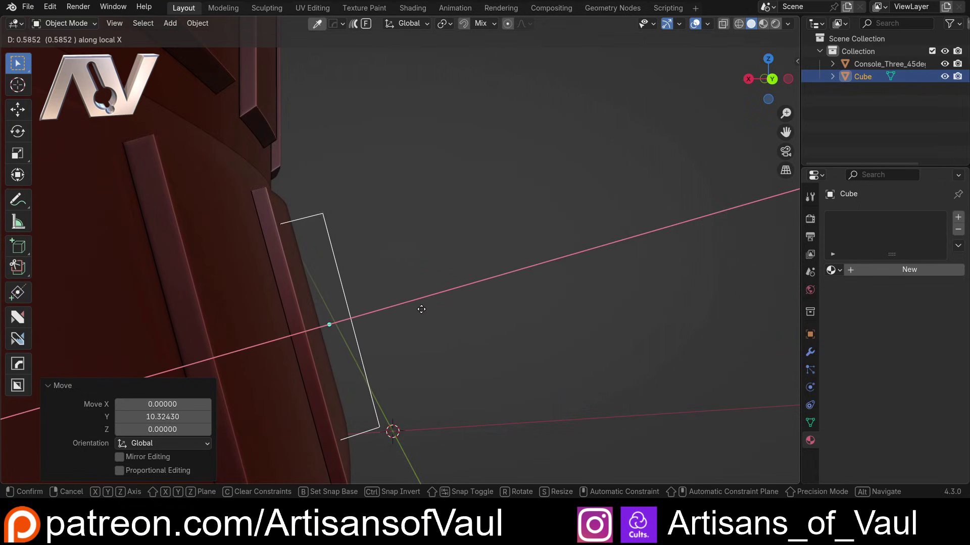
scroll(down, 3)
middle_click(425, 298)
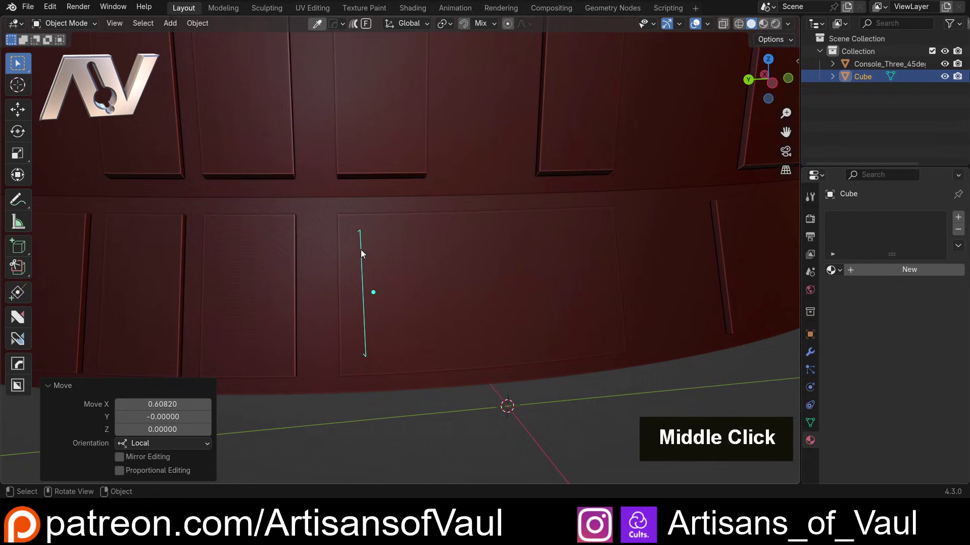
middle_click(369, 275)
scroll(up, 3)
middle_click(354, 236)
scroll(up, 3)
middle_click(397, 221)
Apply the outline's scale and run the ND Pipe Generator with Profile Radius 0.48 and Fill Caps on
key(ctrl+a)
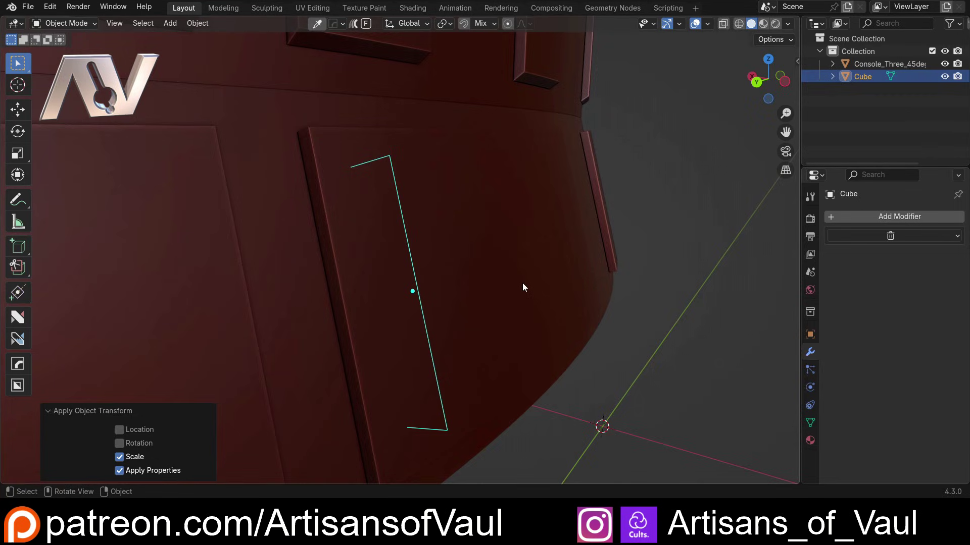
key(shift+2)
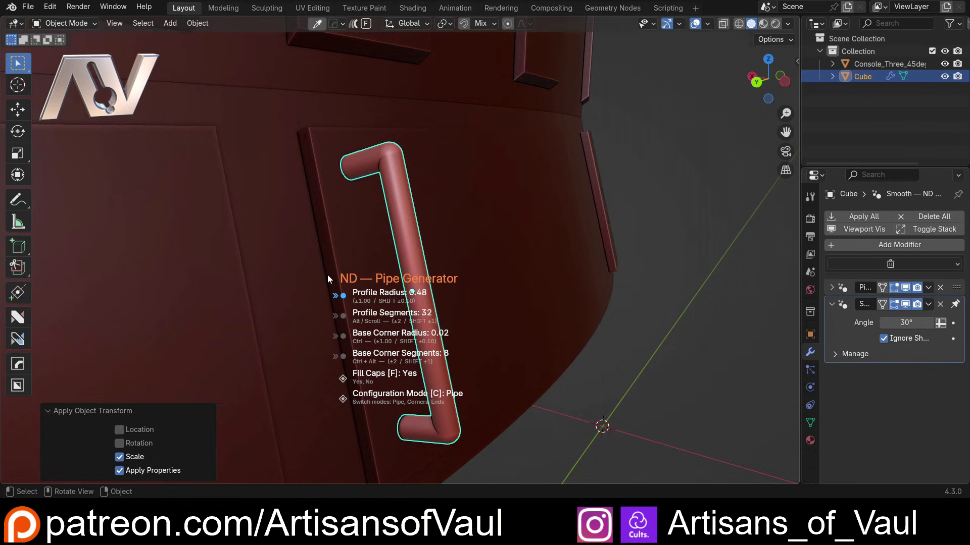
Orbit around the new pipe handle to view its side profile against the panel
middle_click(498, 217)
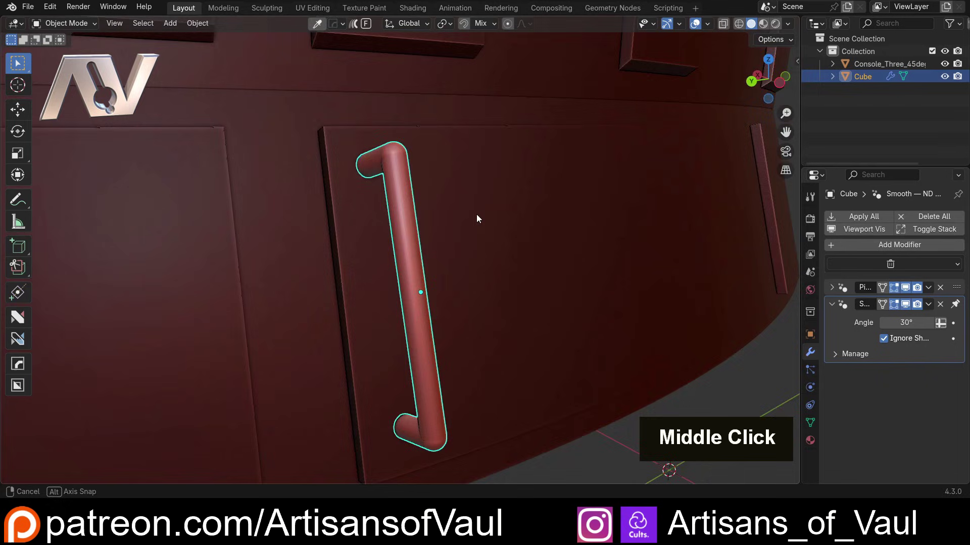
scroll(up, 3)
middle_click(446, 261)
middle_click(468, 241)
middle_click(457, 205)
middle_click(446, 242)
scroll(down, 3)
scroll(up, 3)
In Edit Mode, nudge the handle's end vertices along local X toward the panel with Mirror Editing
key(Tab)
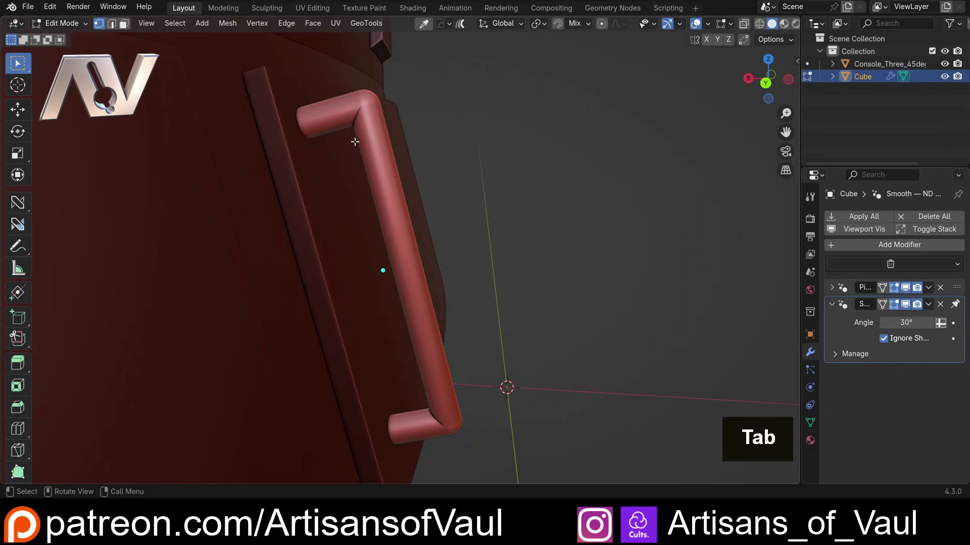
key(shift+z)
click(433, 402)
key(shift+z)
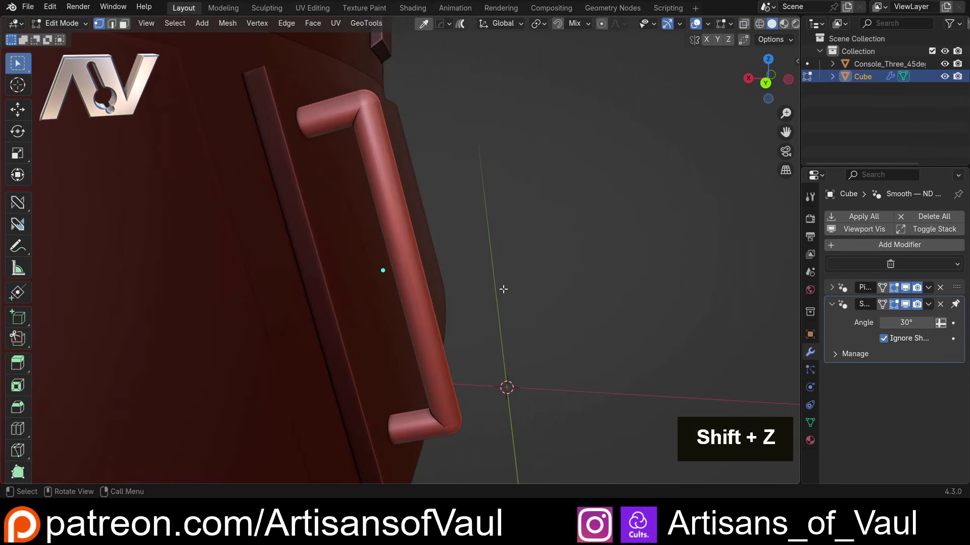
key(Escape)
key(g)
key(x)
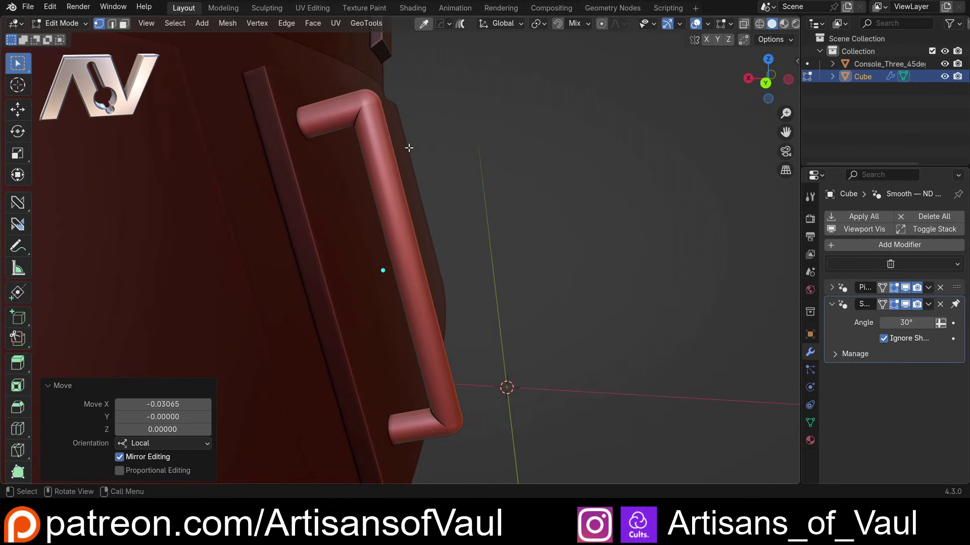
key(Tab)
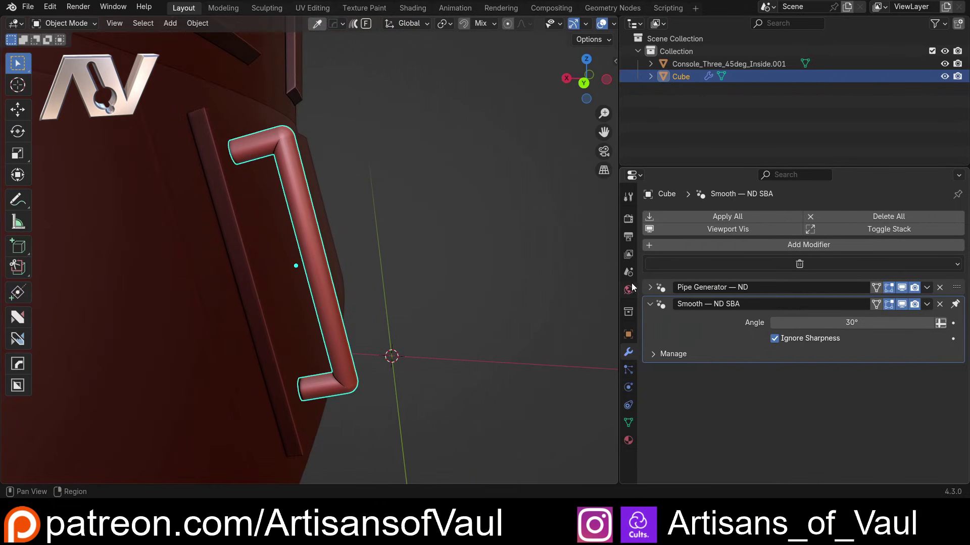
Recall the ND Pipe Generator and raise the handle's Profile Radius to 0.595
scroll(down, 3)
scroll(up, 3)
scroll(down, 3)
scroll(up, 3)
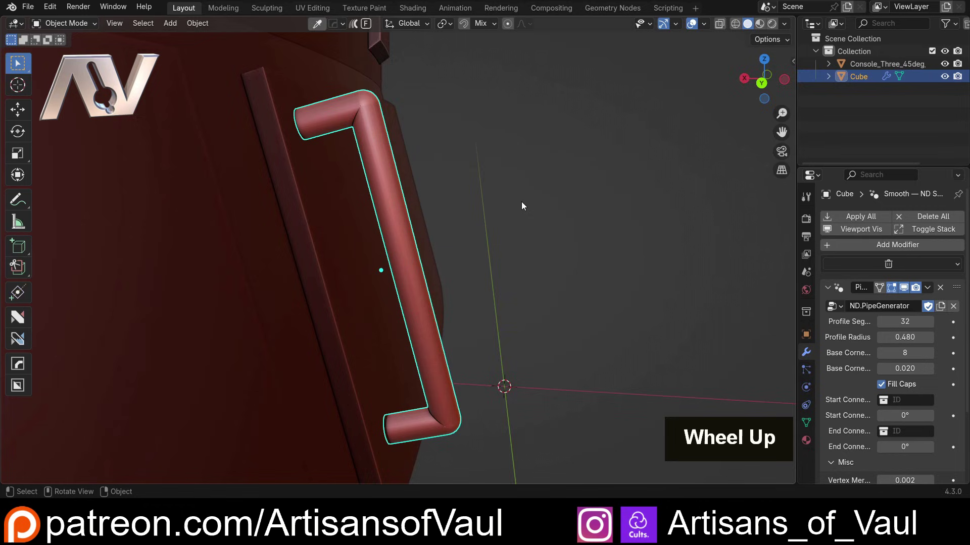
key(shift+2)
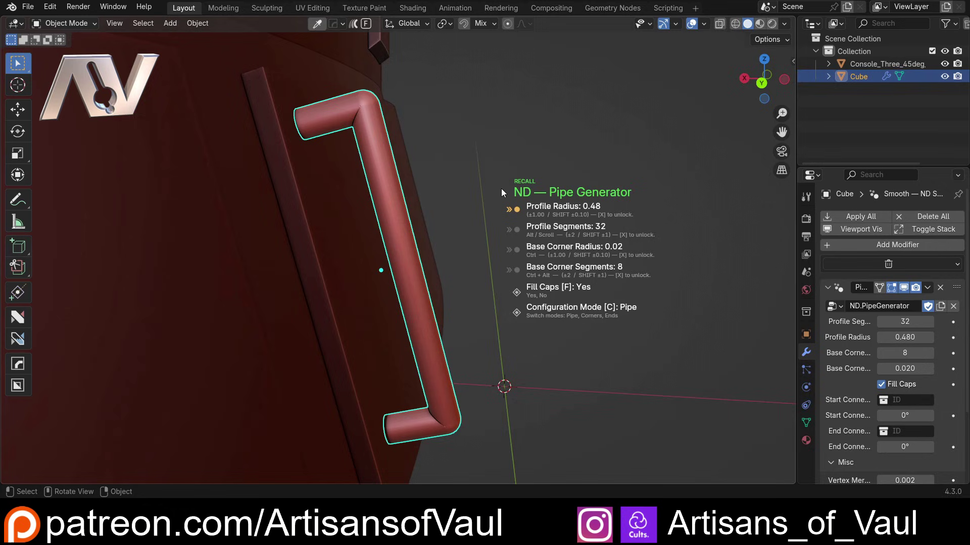
key(x)
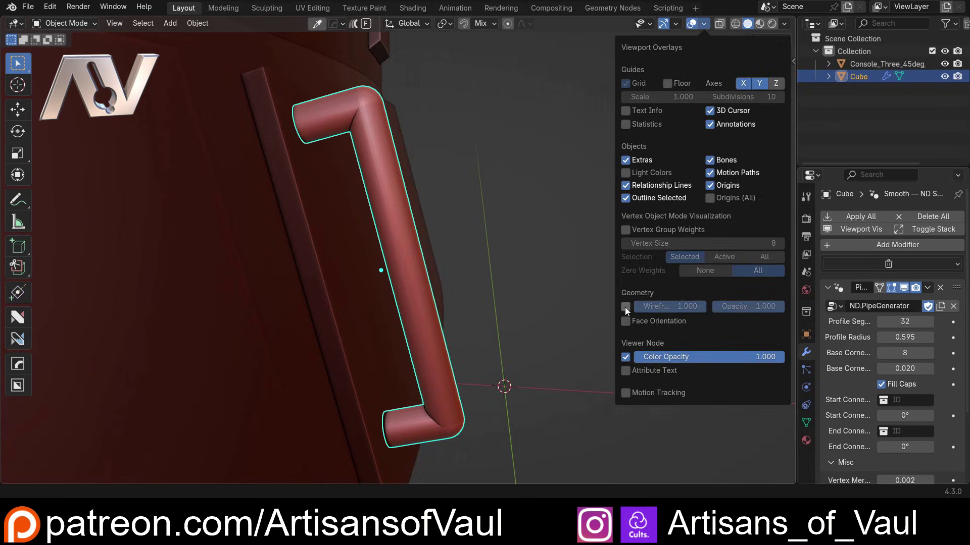
Orbit and zoom closer to the handle's top corner bend
scroll(up, 3)
middle_click(373, 173)
middle_click(422, 197)
scroll(down, 3)
middle_click(567, 197)
middle_click(553, 194)
In the Pipe Generator, raise profile segments, set Base Corner Radius 1.00 and scroll corner segments up to about 12-14
key(shift+2)
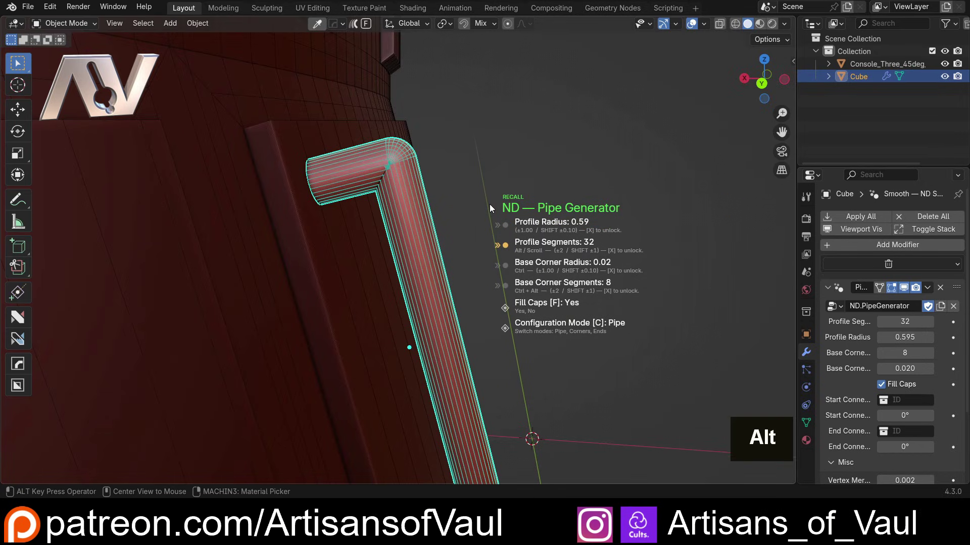
key(alt+x)
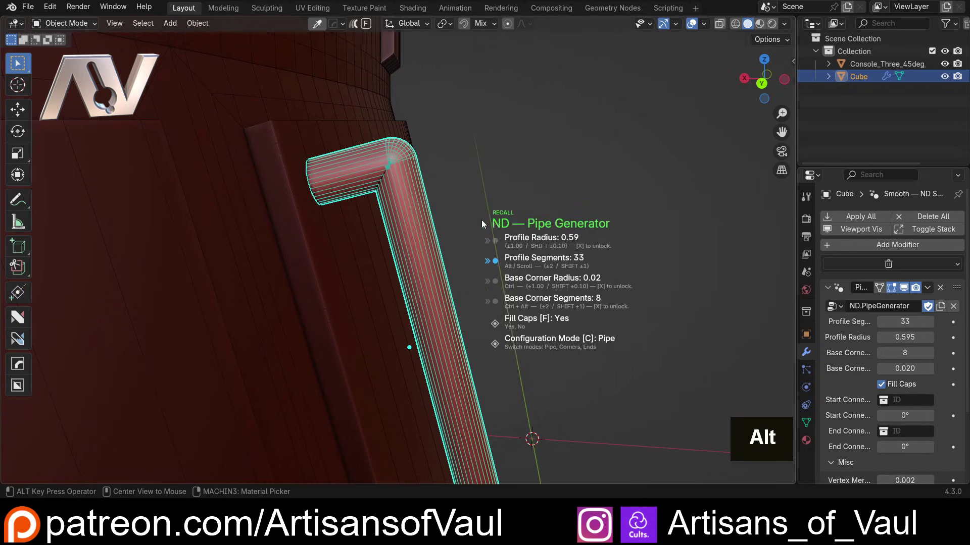
scroll(up, 3)
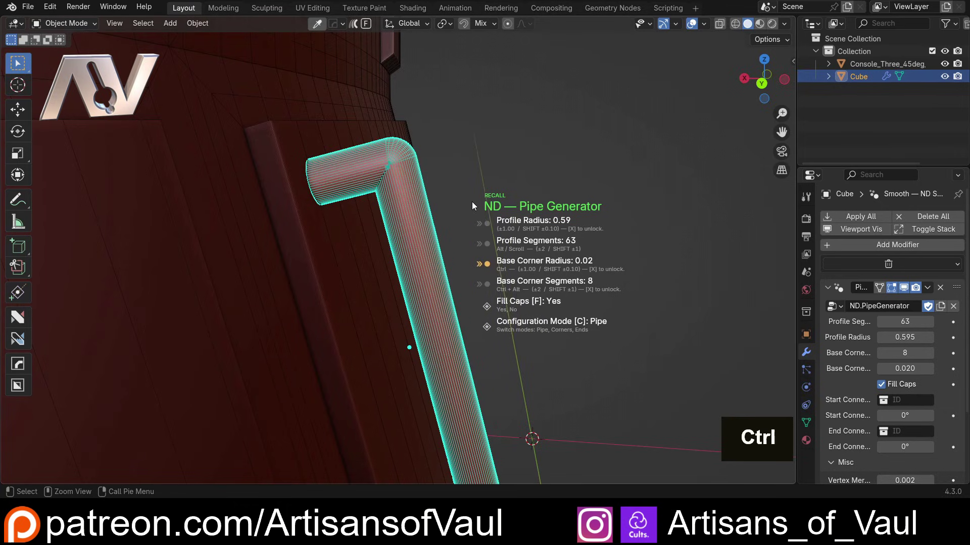
key(ctrl+x)
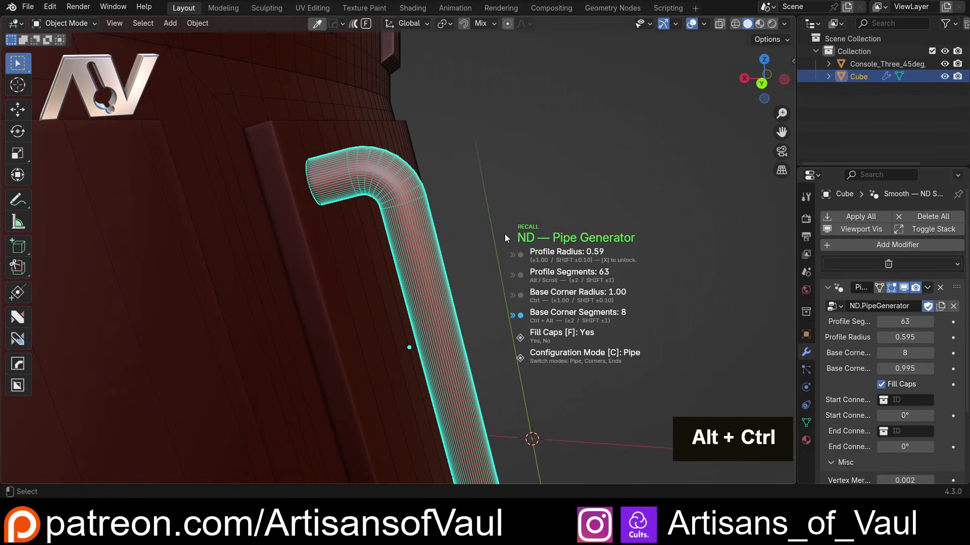
scroll(up, 3)
scroll(down, 3)
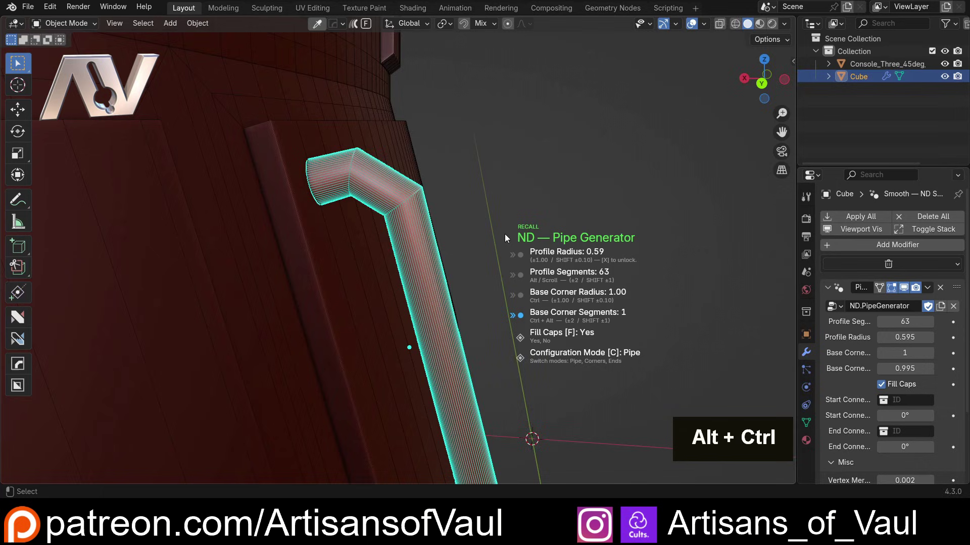
scroll(up, 3)
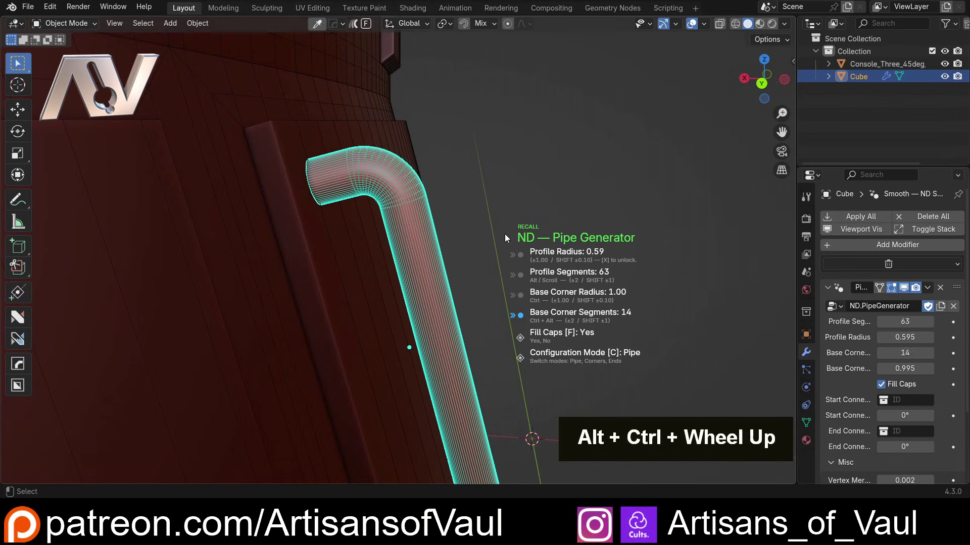
scroll(down, 3)
scroll(down, 3)
In Edit Mode, grab the pipe path's end point along local X to add a second bend, forming a C-shaped handle
middle_click(468, 216)
key(Tab)
key(shift+z)
click(419, 344)
key(shift+z)
scroll(up, 3)
key(g)
key(x)
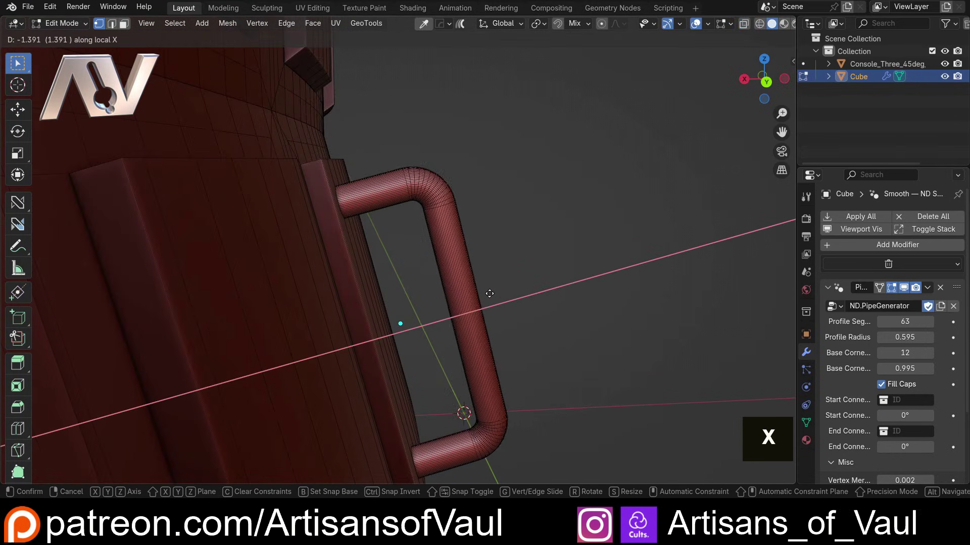
scroll(up, 3)
middle_click(434, 233)
key(Tab)
Face the handle and recall the Pipe Generator showing radius 0.59, 63 profile segments, 12 corner segments
scroll(up, 3)
middle_click(446, 218)
middle_click(447, 198)
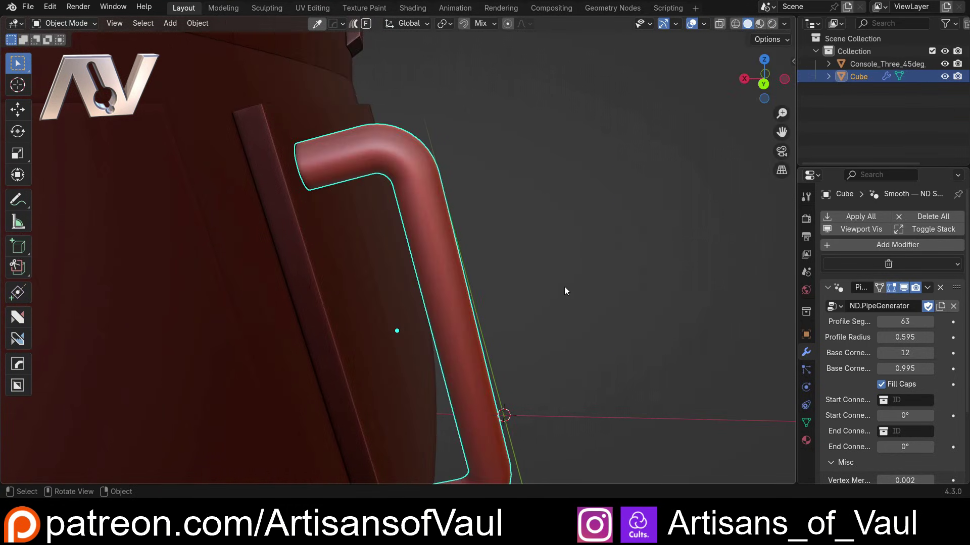
middle_click(510, 248)
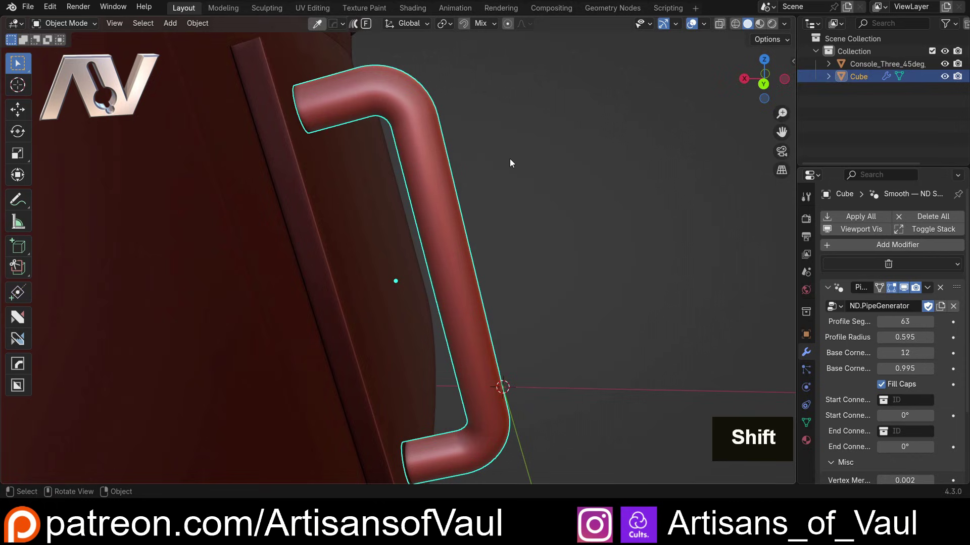
key(shift+2)
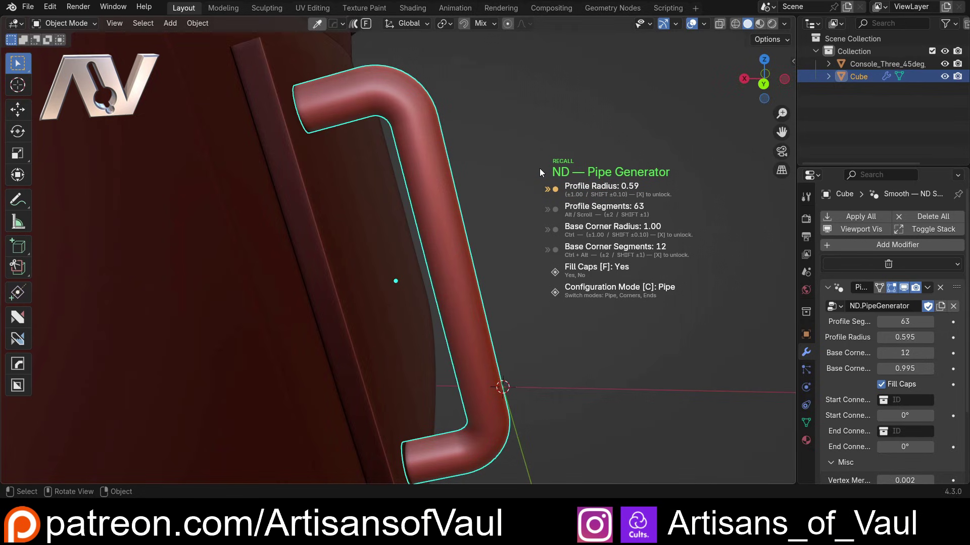
Lower Base Corner Radius to 1.12 and, in Corners mode, try scrolling a larger radius on the top bend
key(ctrl+x)
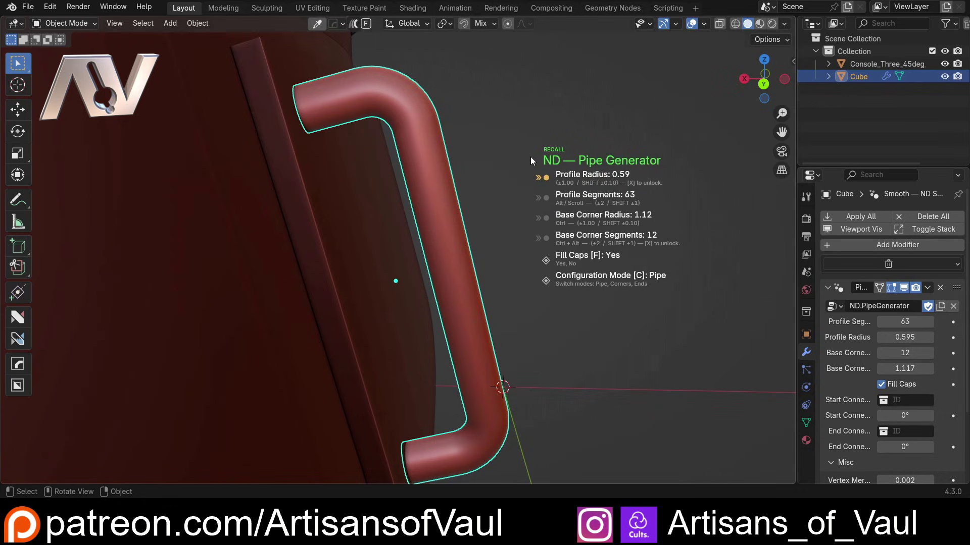
key(c)
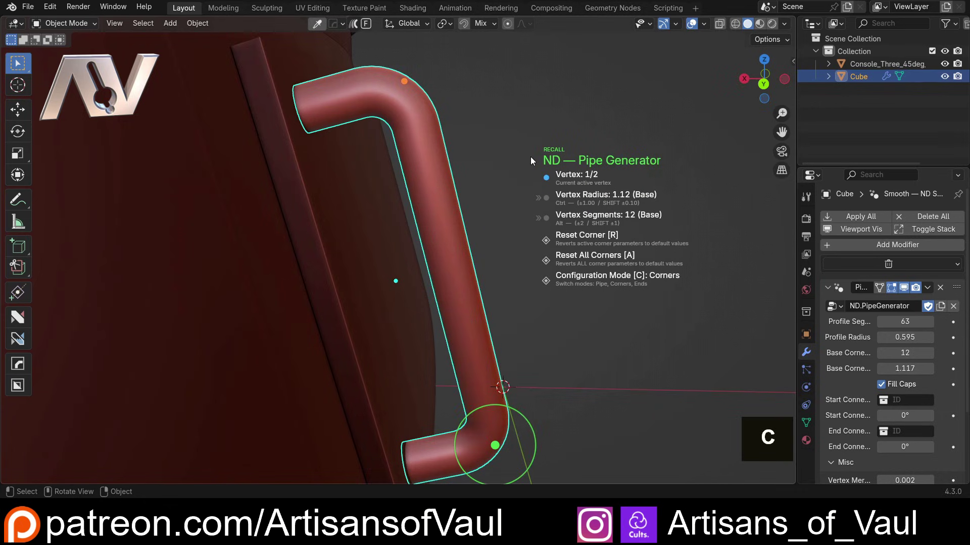
scroll(up, 3)
scroll(down, 3)
scroll(up, 3)
scroll(down, 3)
scroll(up, 3)
scroll(down, 3)
scroll(up, 3)
Reset the second corner back to the base 1.12 radius so both bends match
scroll(down, 3)
scroll(up, 3)
scroll(down, 3)
scroll(up, 3)
scroll(down, 3)
scroll(up, 3)
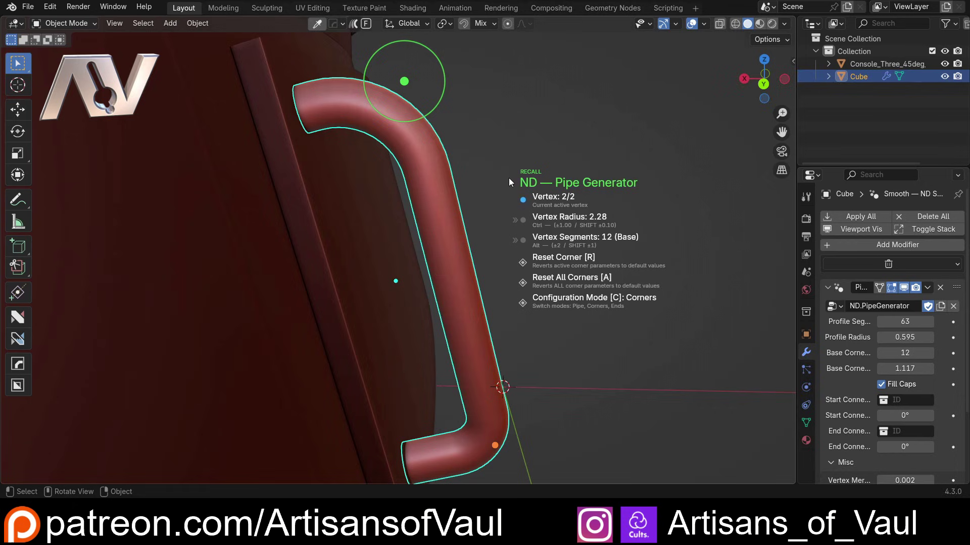
key(r)
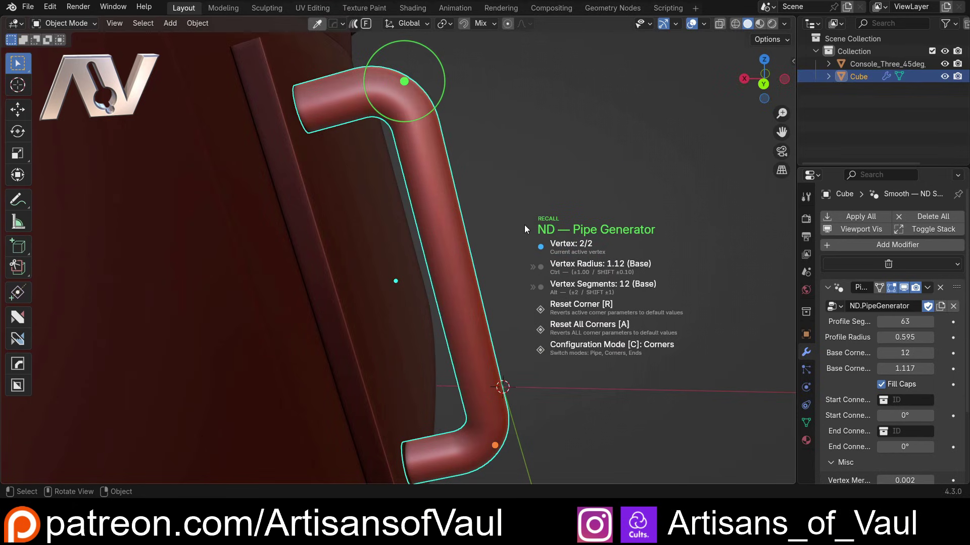
scroll(down, 3)
scroll(up, 3)
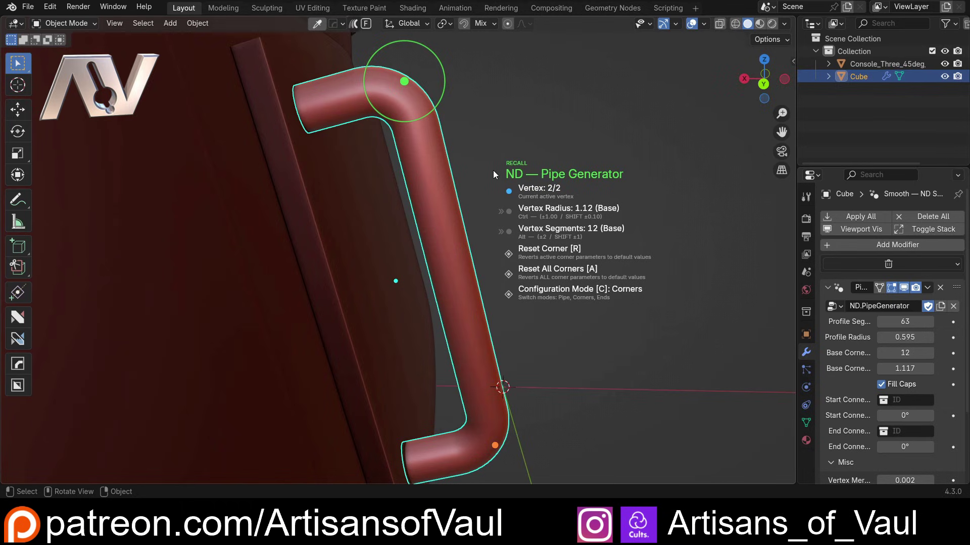
In Ends mode, scroll Connectors through Simple and Bolted to Chamfered collars on both pipe ends
key(c)
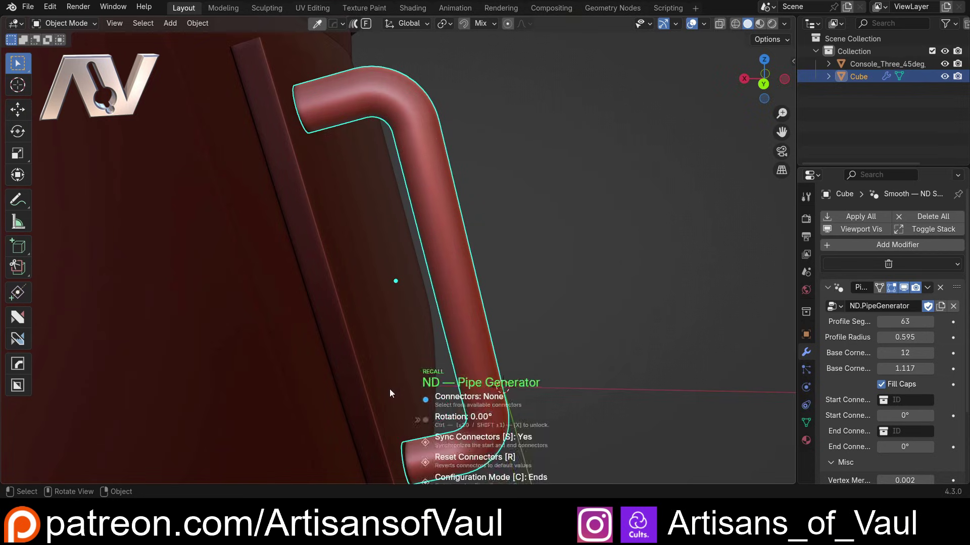
scroll(up, 3)
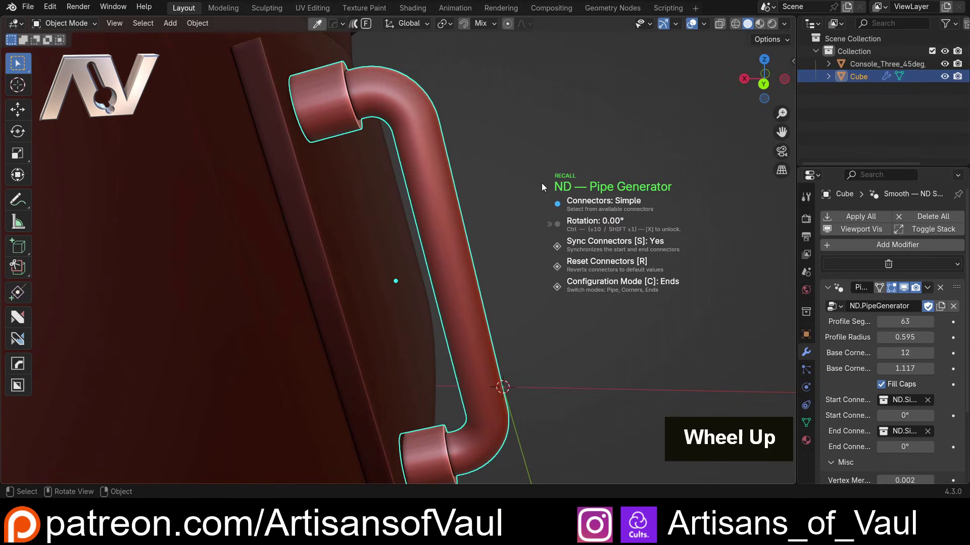
middle_click(541, 185)
scroll(up, 3)
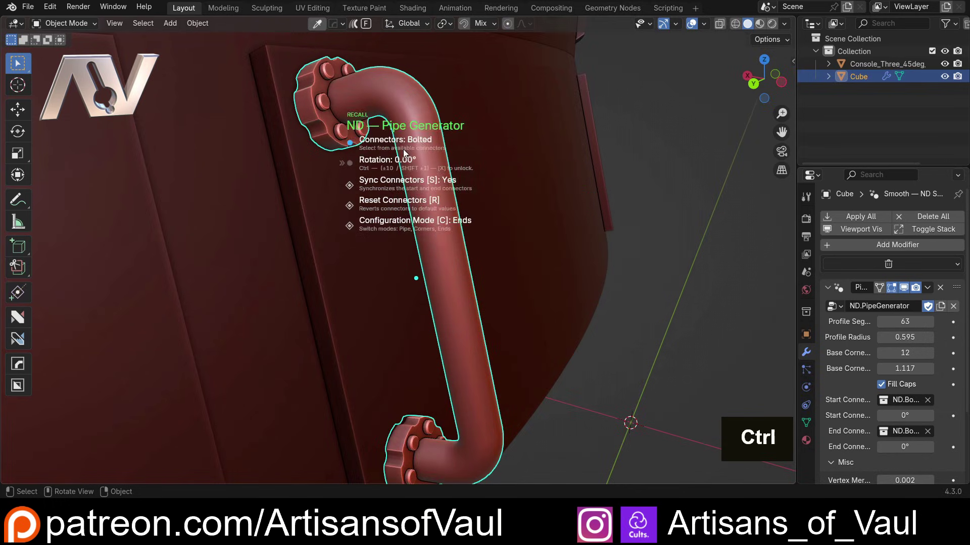
Set the connector Rotation to about -11.25° and confirm the generator settings
key(ctrl+x)
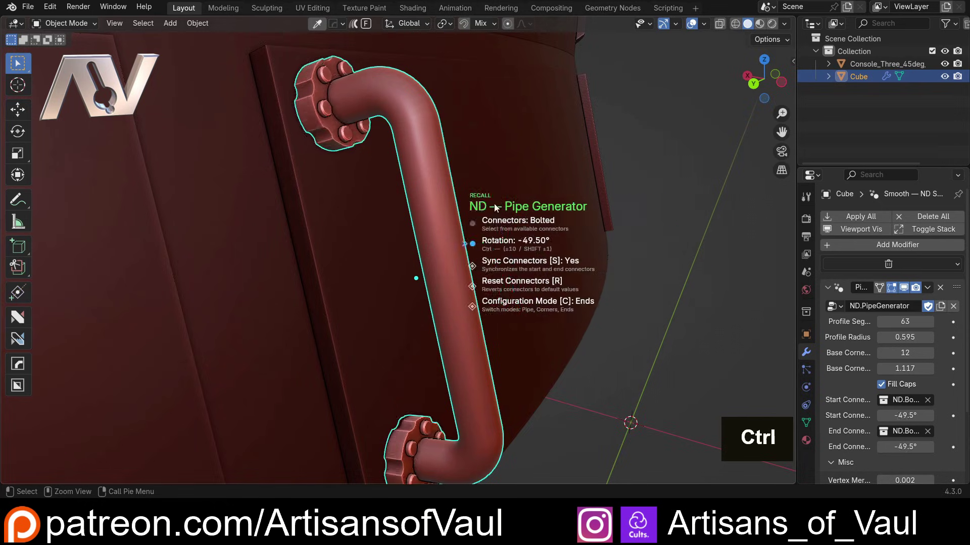
scroll(down, 3)
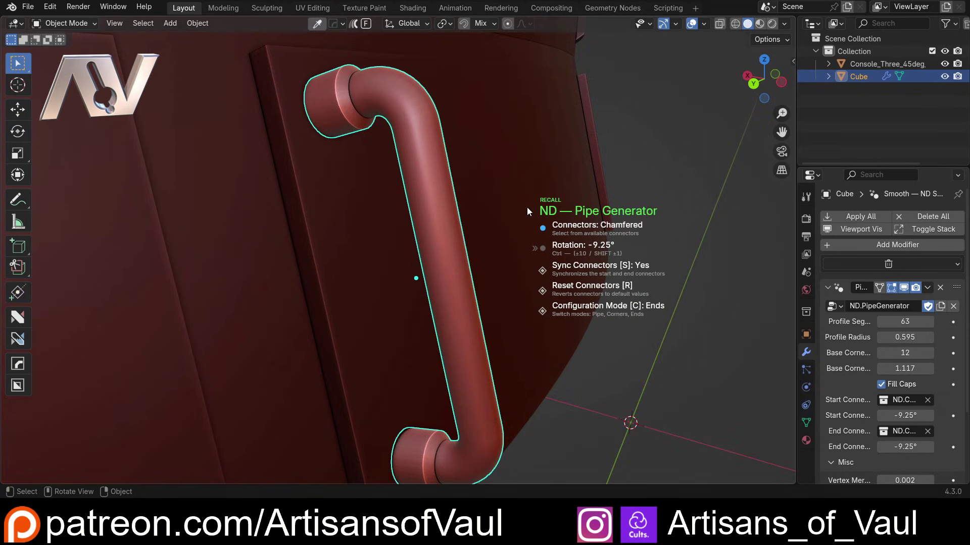
middle_click(517, 236)
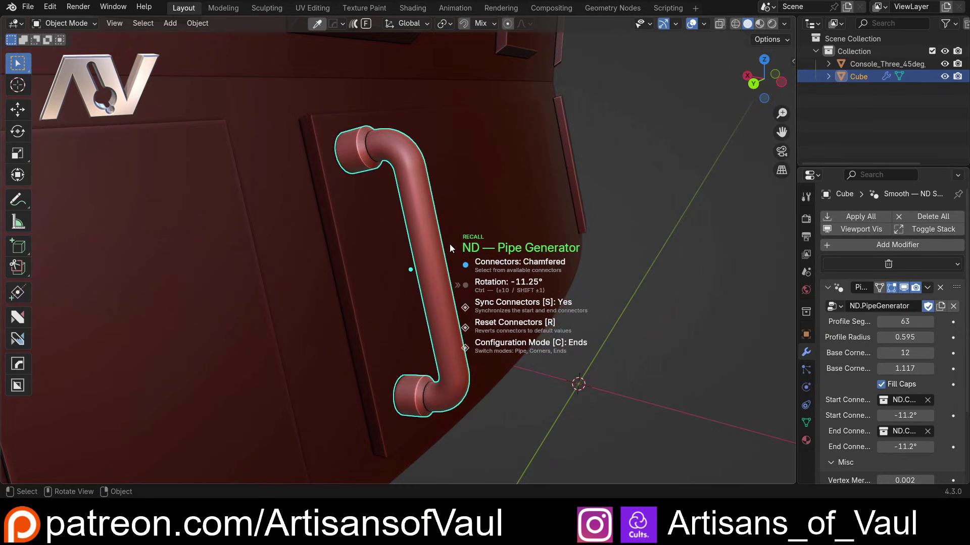
middle_click(458, 240)
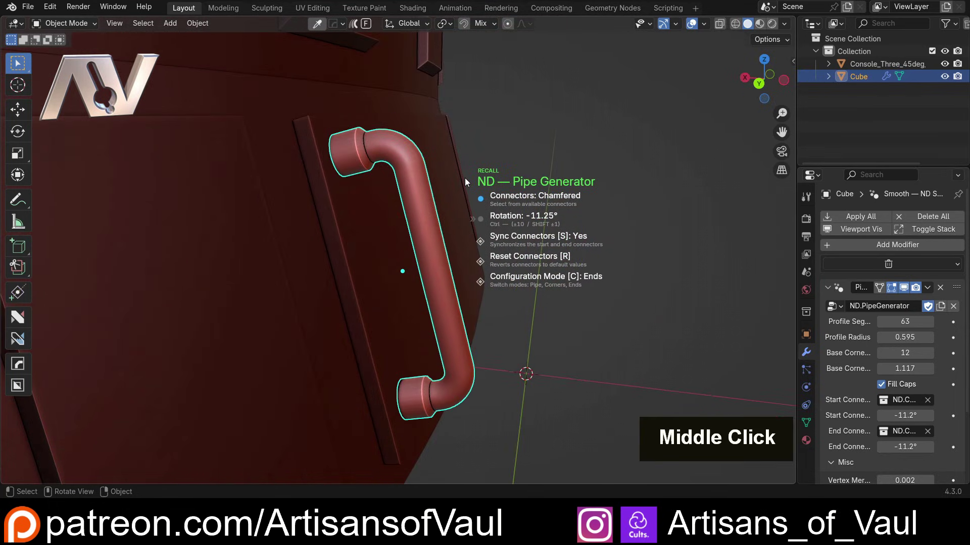
scroll(up, 3)
scroll(down, 3)
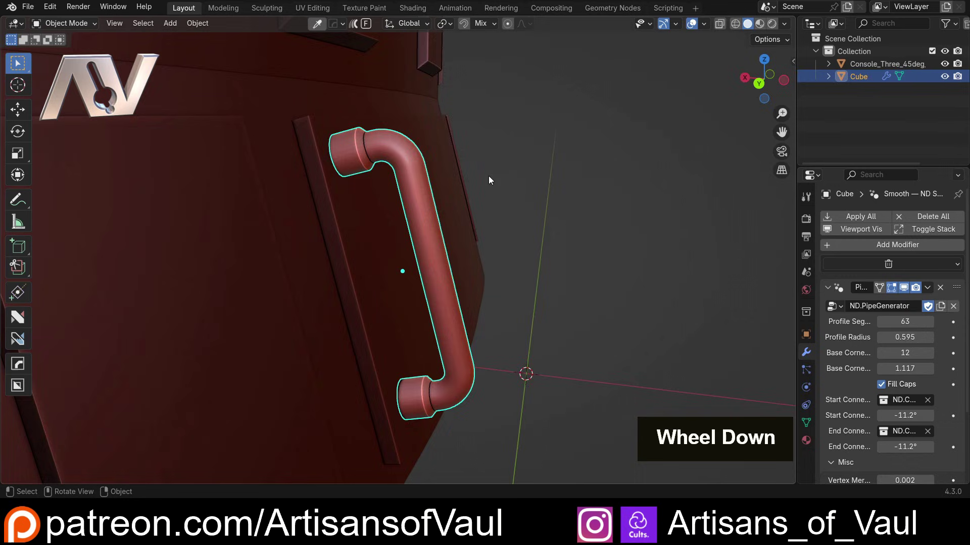
Select the console body and mirror the pipe handle across it with Alt+X
middle_click(502, 178)
scroll(down, 3)
middle_click(498, 242)
click(456, 215)
key(alt+x)
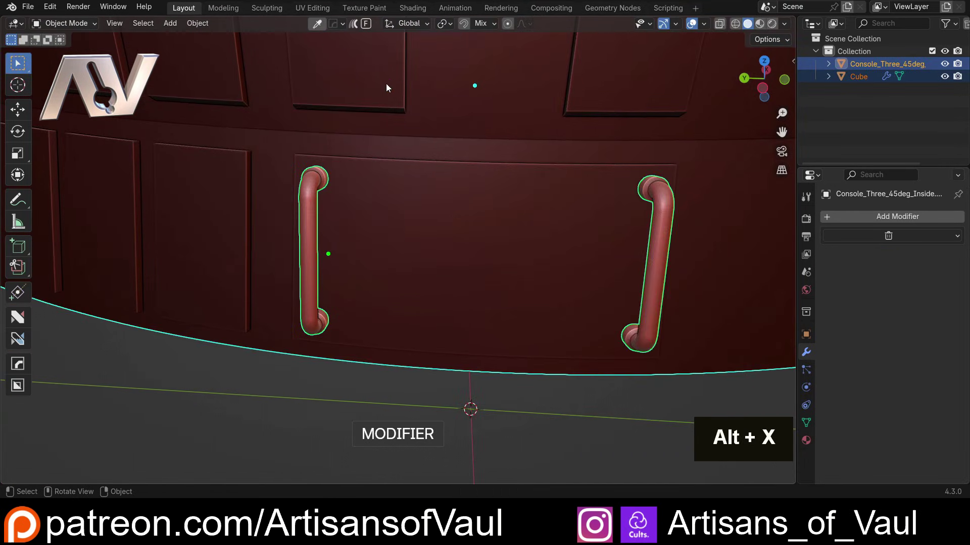
scroll(down, 3)
Orbit around the console to inspect the mirrored pair of handles from both sides
middle_click(392, 335)
scroll(up, 3)
middle_click(540, 373)
scroll(up, 3)
middle_click(493, 394)
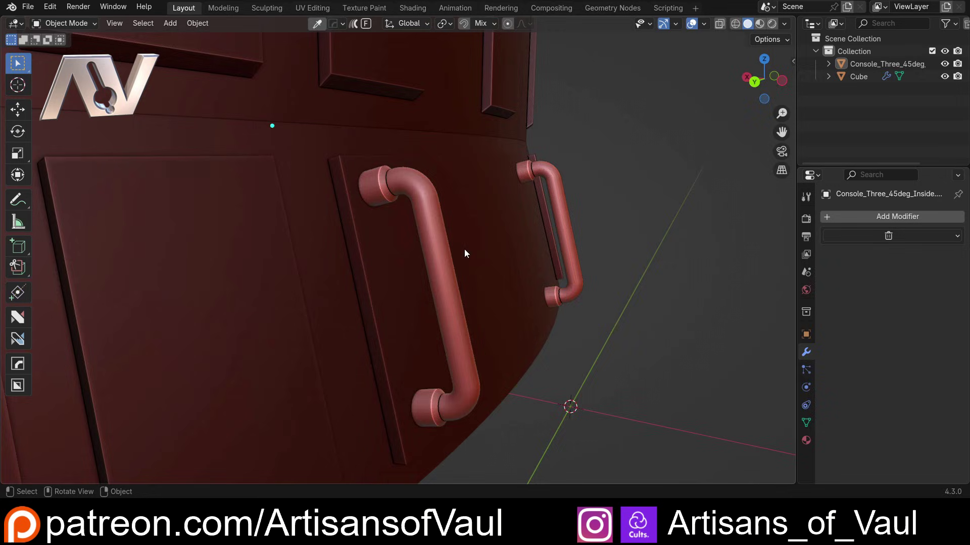
middle_click(492, 237)
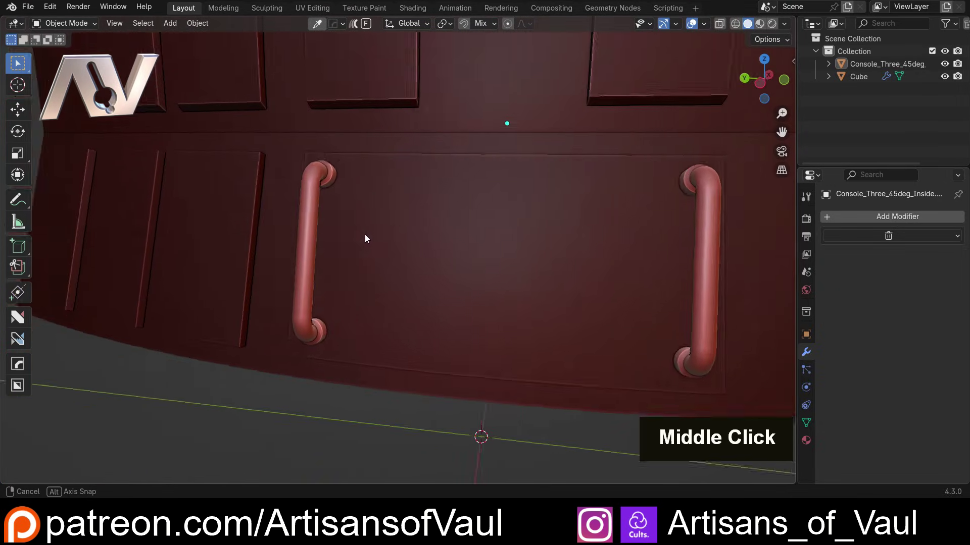
scroll(down, 3)
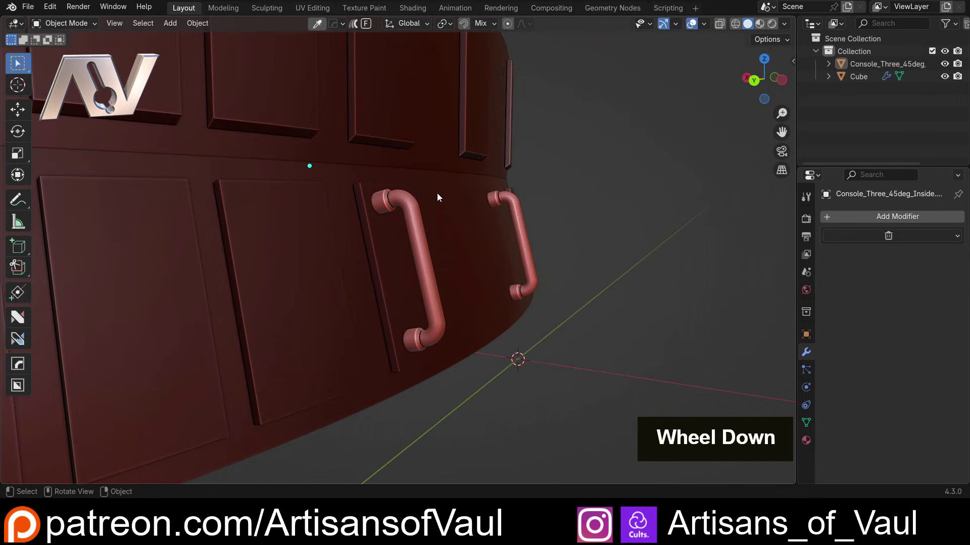
scroll(down, 3)
middle_click(393, 188)
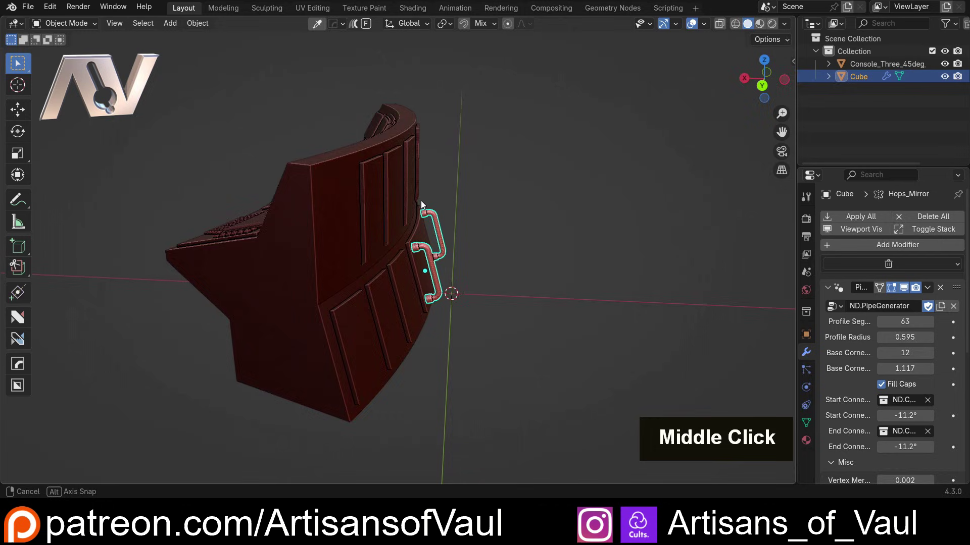
Duplicate the pipe handle with Shift+D and clear the copy's rotation
key(shift+d)
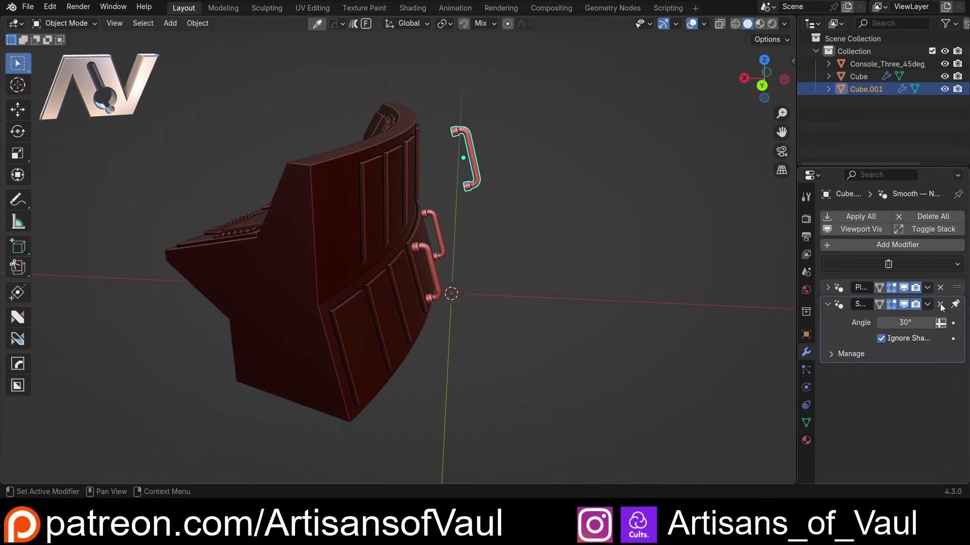
middle_click(399, 142)
middle_click(431, 163)
scroll(up, 3)
middle_click(520, 193)
key(alt+r)
middle_click(495, 225)
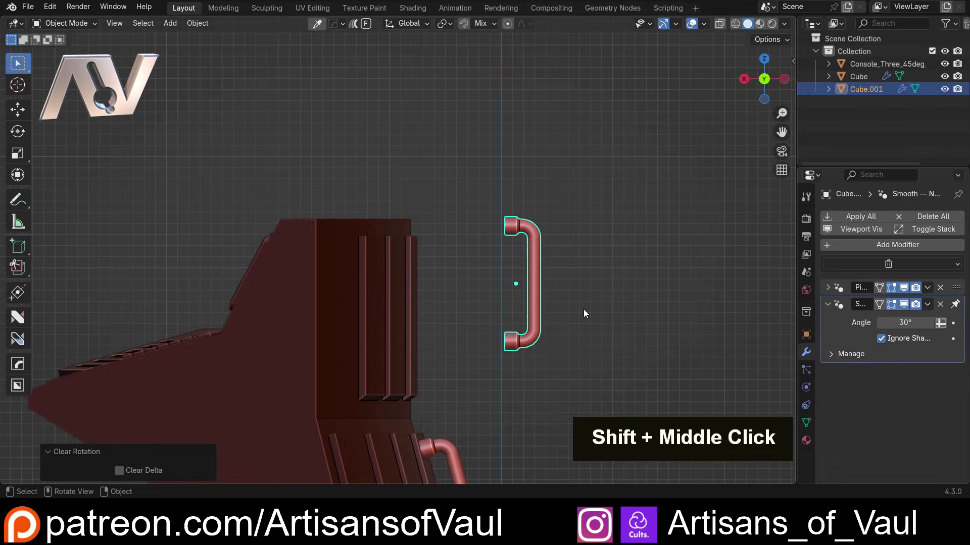
Straighten the copy's path along X in X-ray edit mode so it becomes a straight capped post
key(g)
middle_click(380, 178)
scroll(up, 3)
middle_click(402, 213)
key(Tab)
scroll(up, 3)
key(shift+z)
key(x)
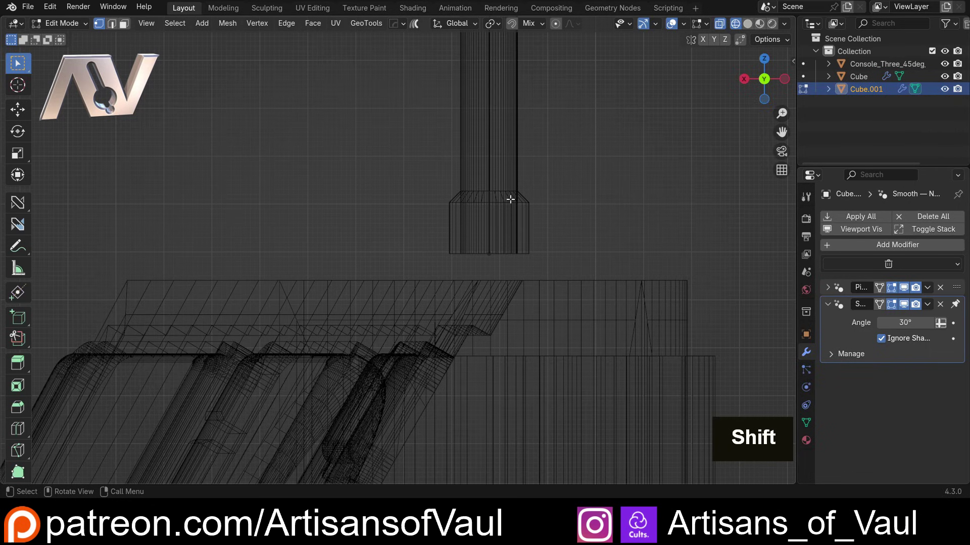
scroll(down, 3)
middle_click(451, 174)
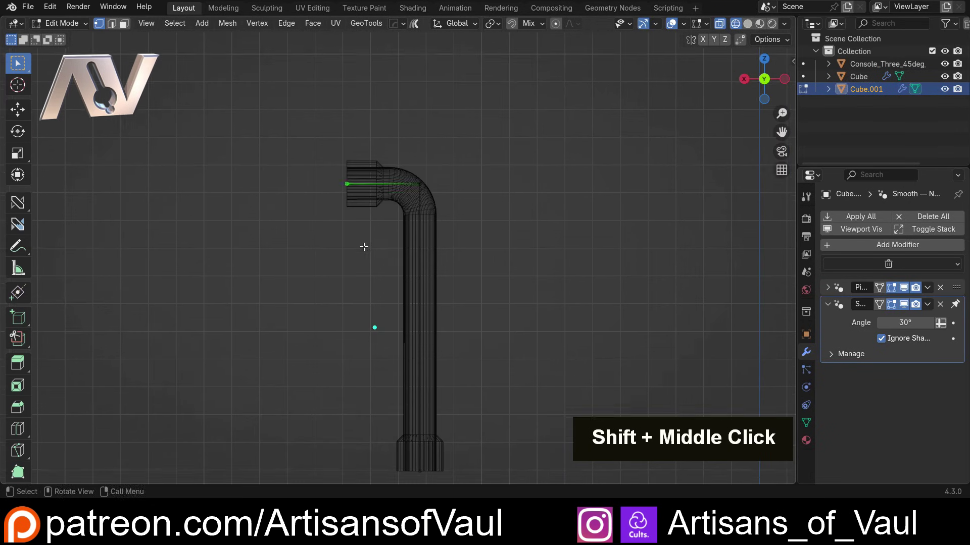
key(x)
key(Tab)
key(shift+z)
Move the upright post onto the console's curved top edge and check its placement
middle_click(445, 259)
scroll(up, 3)
middle_click(347, 190)
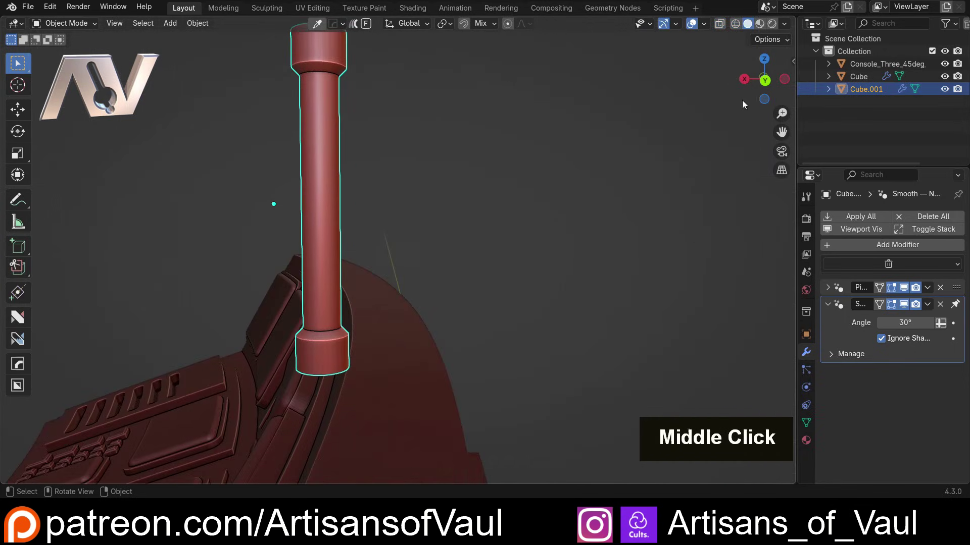
key(g)
middle_click(483, 248)
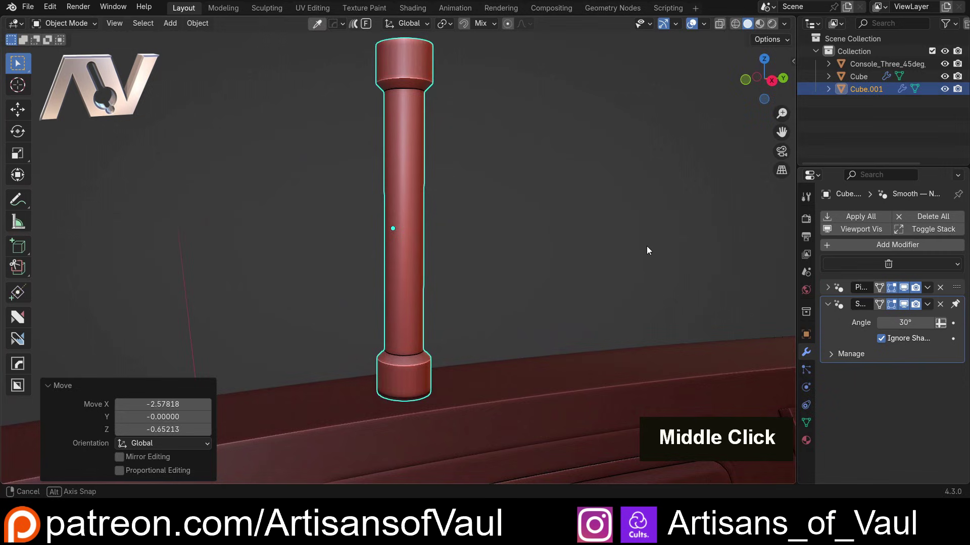
key(g)
scroll(down, 3)
middle_click(530, 202)
scroll(up, 3)
middle_click(476, 255)
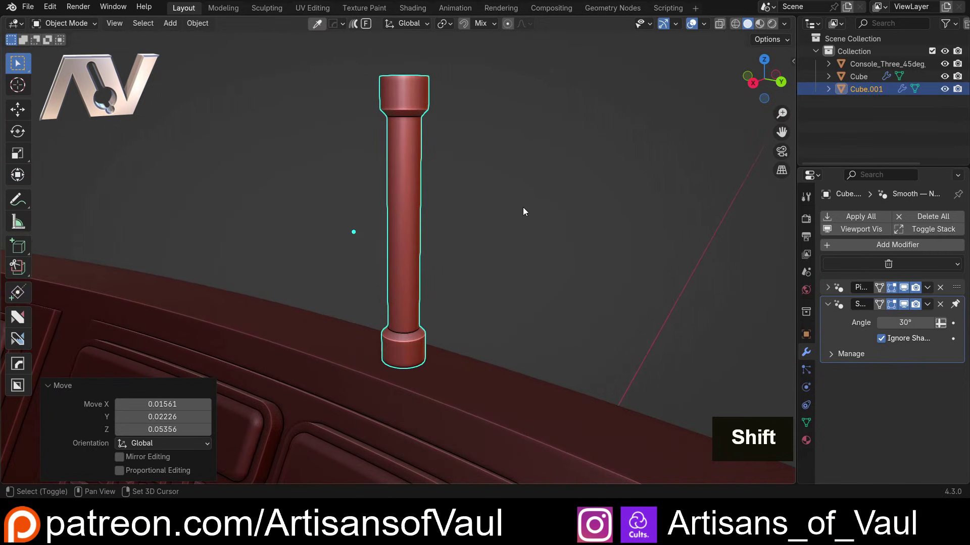
Reopen the ND Pipe Generator on the post and raise its Profile Radius to thicken it
key(shift+2)
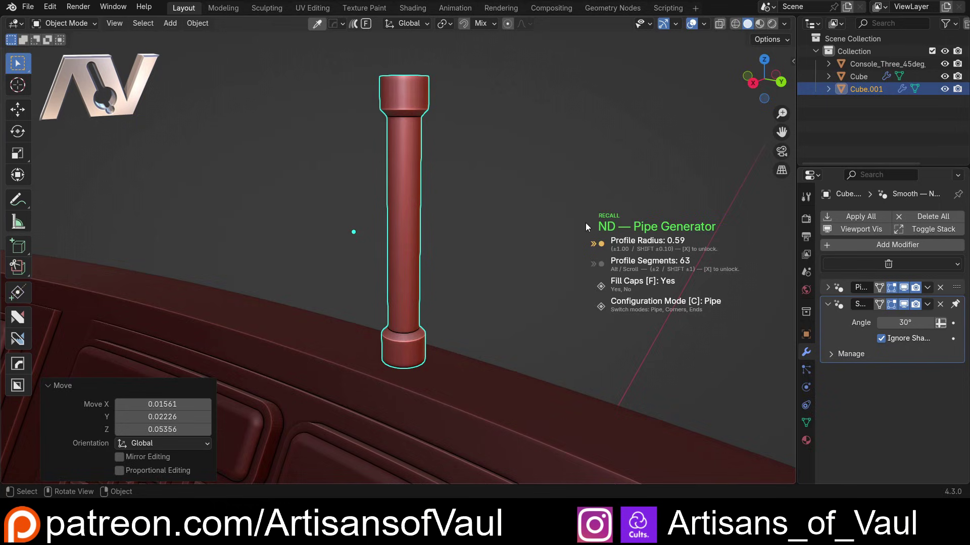
key(x)
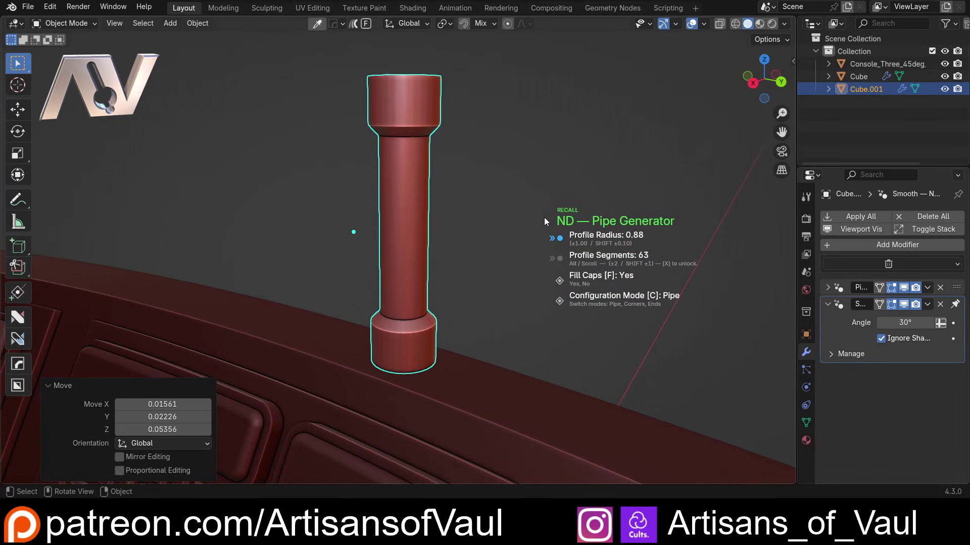
key(c)
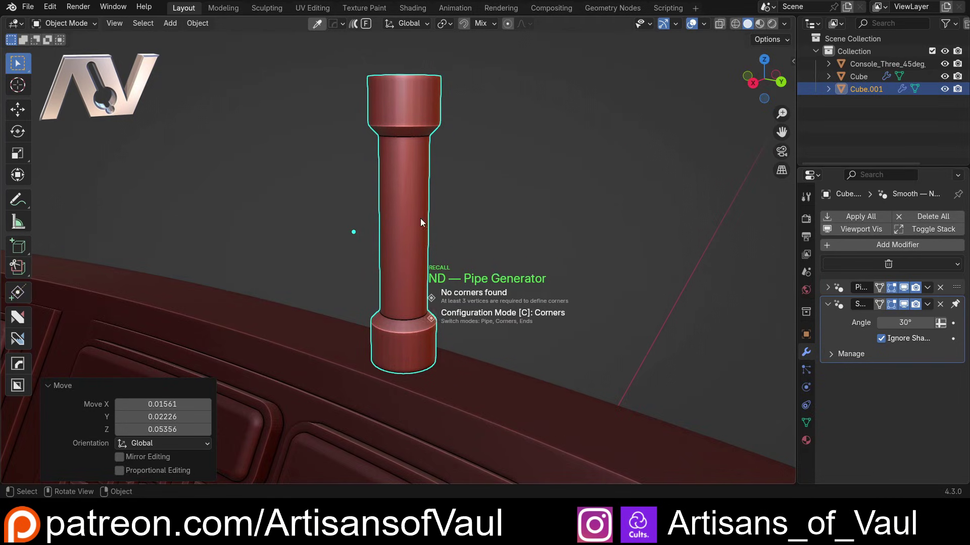
In Ends mode set the Start Connector to Bulge and End Connector to None, then confirm
key(c)
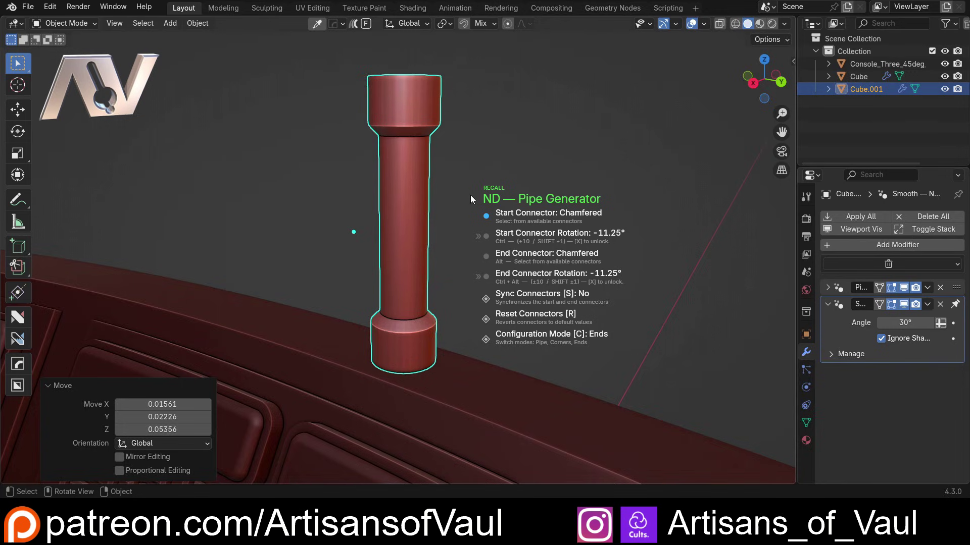
scroll(up, 3)
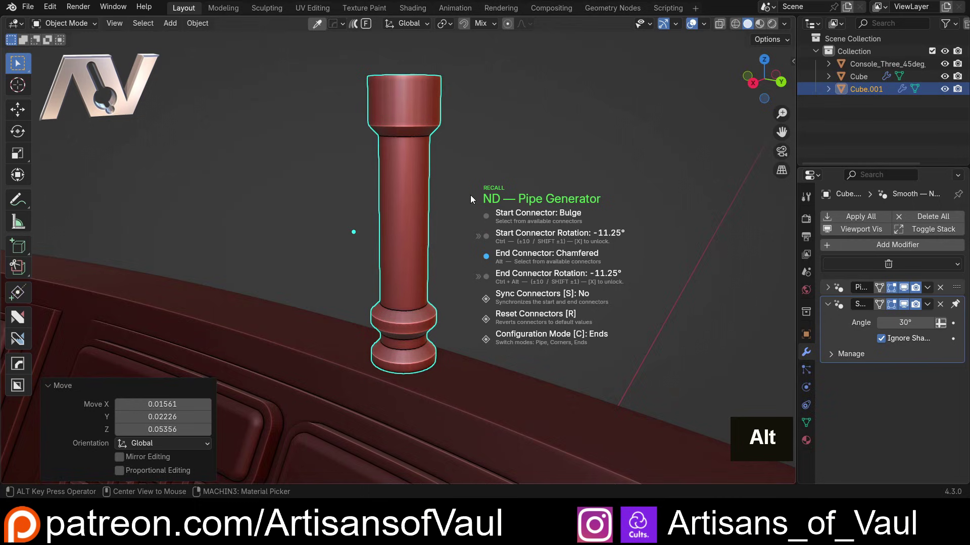
scroll(down, 3)
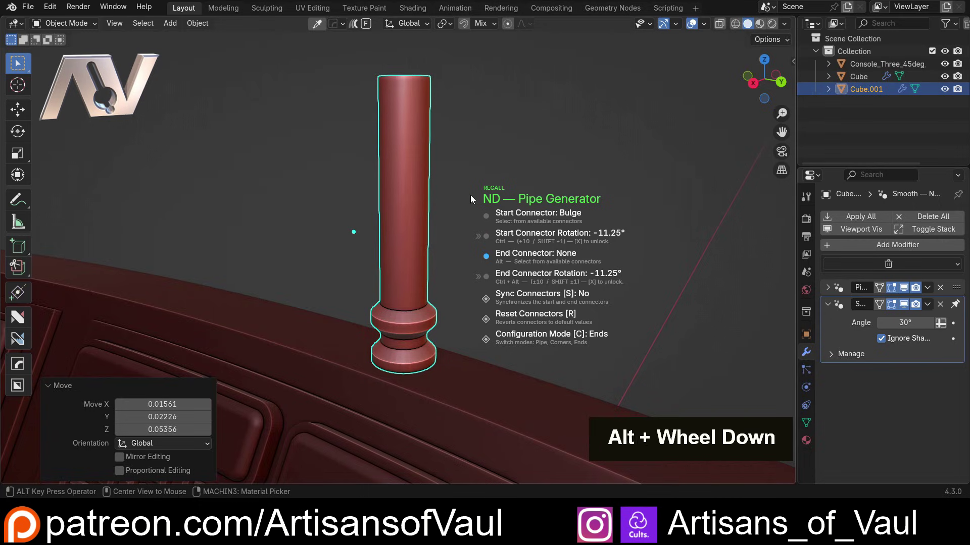
click(480, 188)
scroll(down, 3)
Move the post's top vertex up along Z in Edit Mode to make the post much taller
middle_click(494, 182)
key(Tab)
key(shift+z)
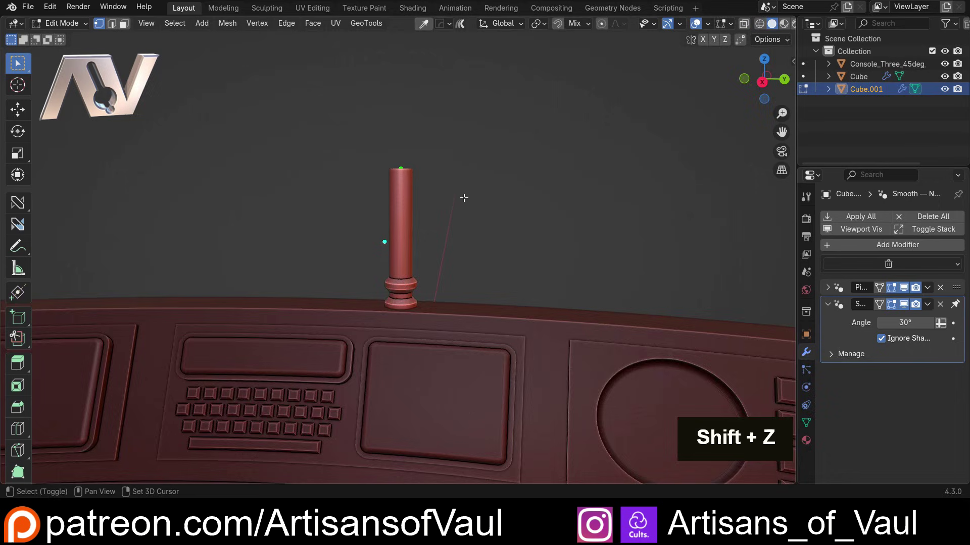
key(g)
key(z)
middle_click(469, 141)
scroll(down, 3)
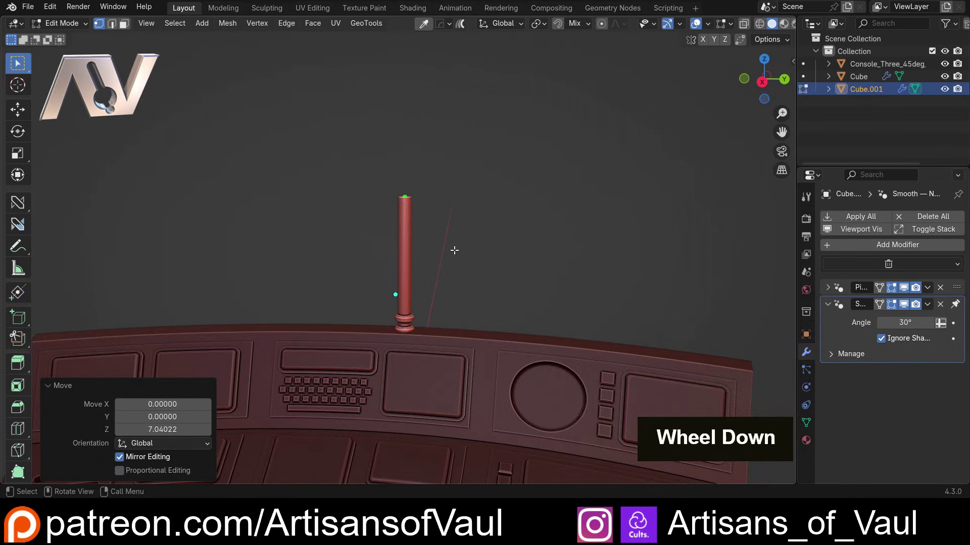
middle_click(455, 247)
scroll(up, 3)
middle_click(403, 183)
key(Tab)
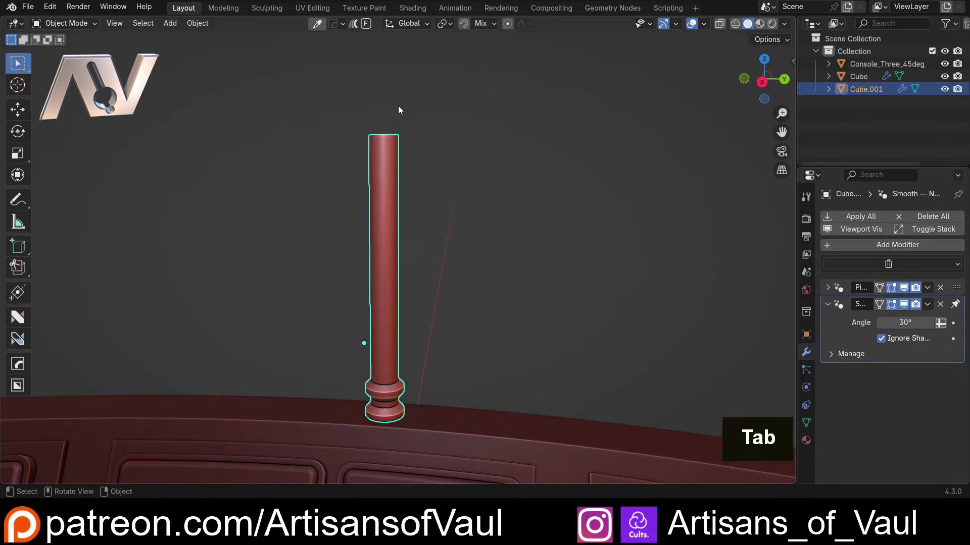
Apply the Pipe modifier to turn the post into mesh, then view the console's underside
key(Escape)
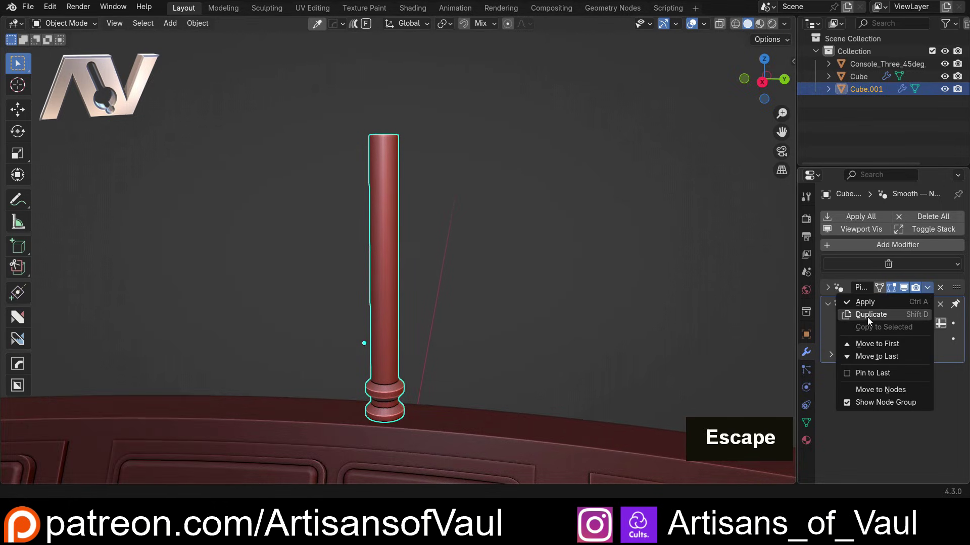
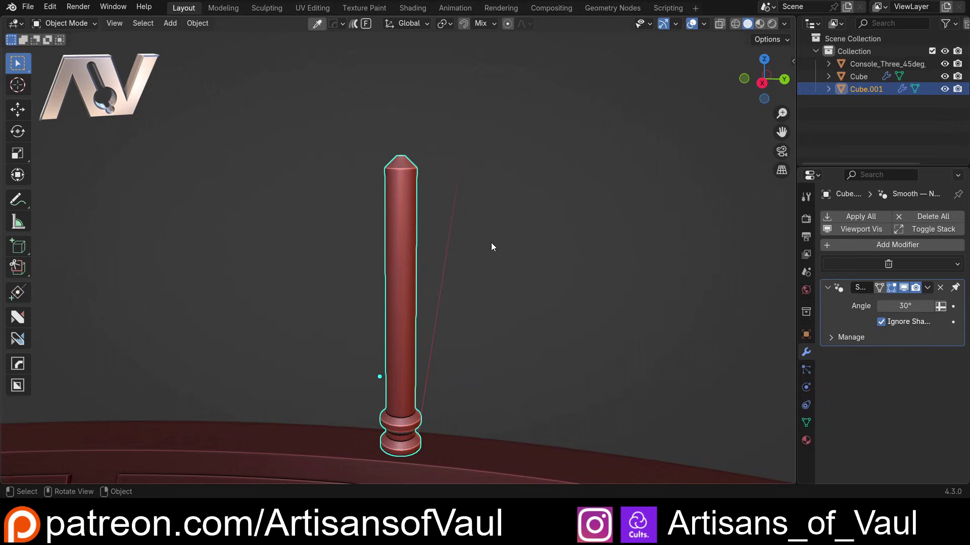
middle_click(486, 247)
scroll(down, 3)
middle_click(516, 340)
middle_click(398, 223)
middle_click(273, 192)
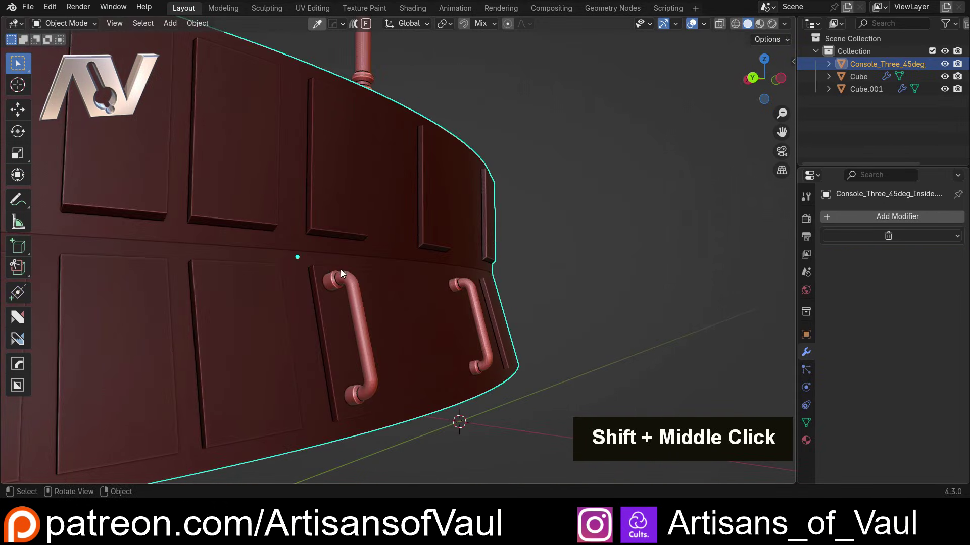
Select the pipe Cube.002 under the console and open its path for editing in front view
double_click(344, 280)
middle_click(335, 278)
scroll(down, 3)
middle_click(423, 291)
key(shift+d)
scroll(up, 3)
middle_click(281, 262)
scroll(up, 3)
key(Tab)
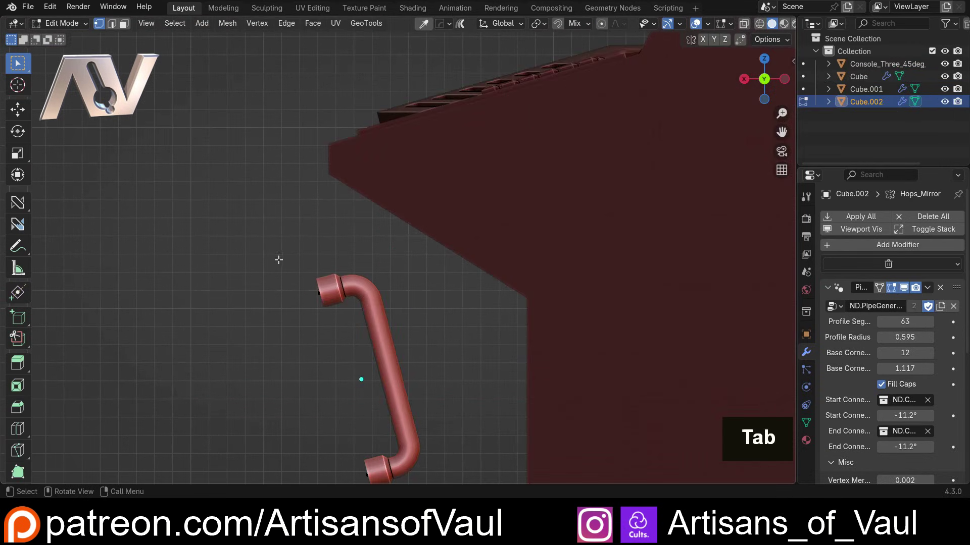
Move the pipe's top end to the console underside and extrude a bend point pushed outward into a kink
key(g)
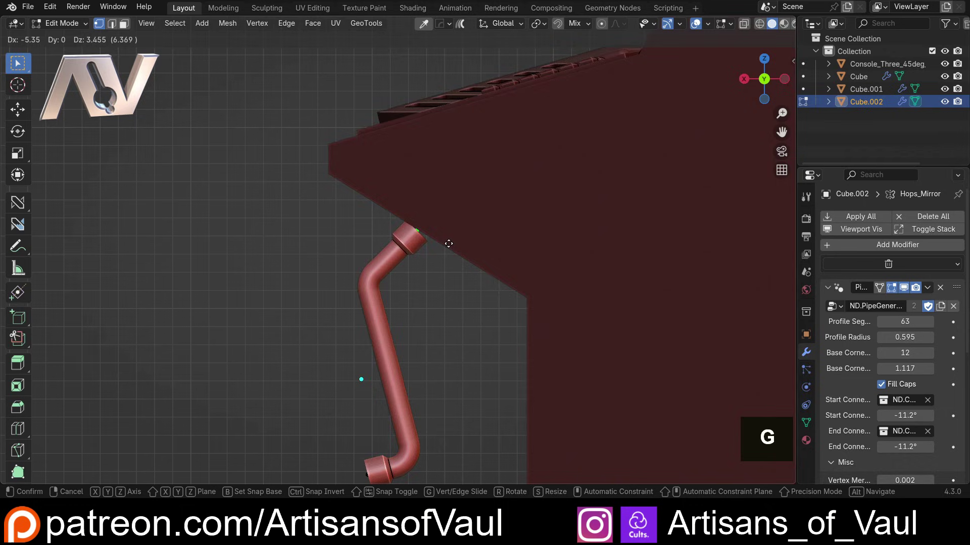
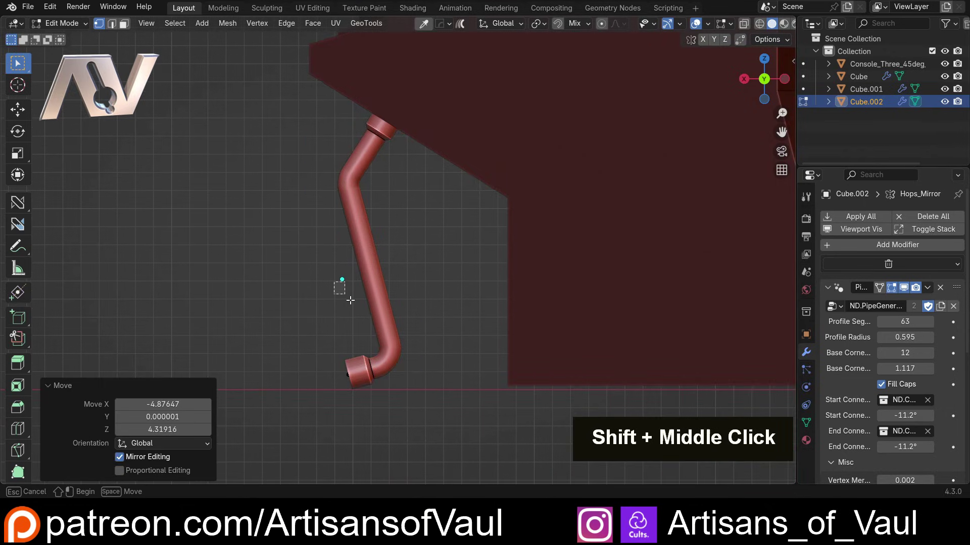
key(shift+z)
key(g)
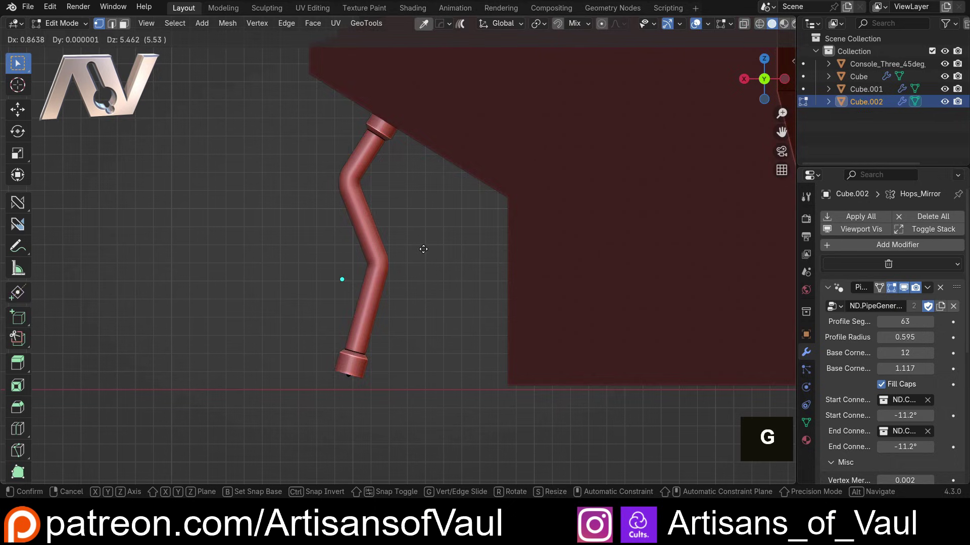
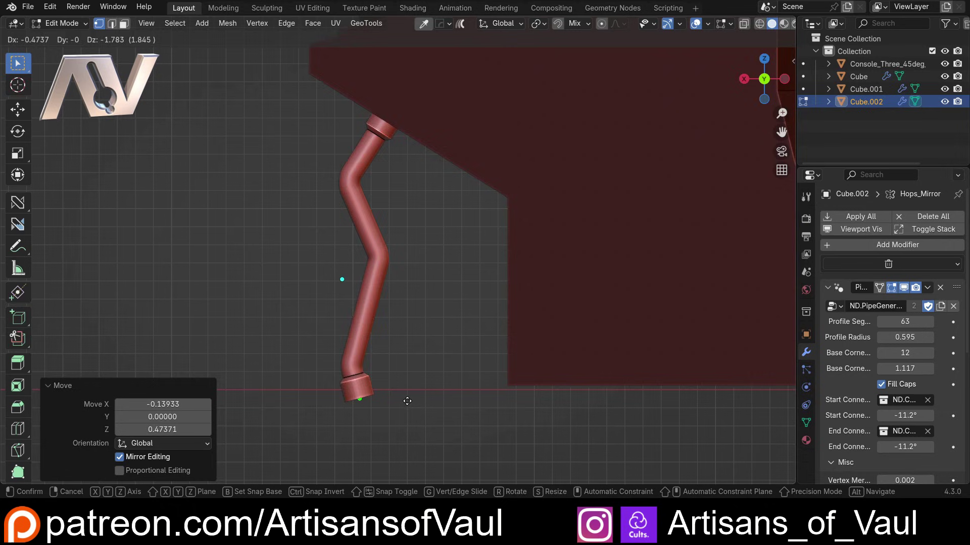
middle_click(379, 282)
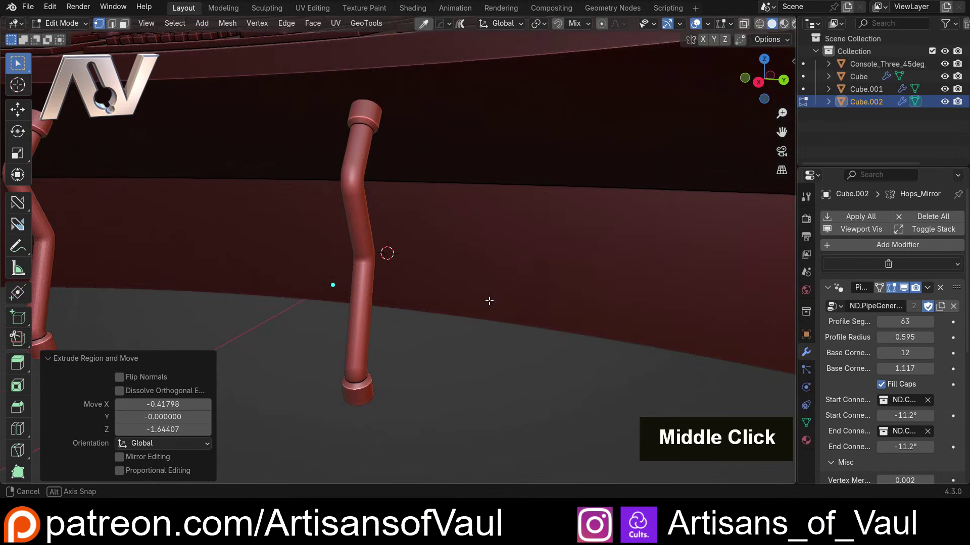
scroll(down, 3)
key(Tab)
Reposition the whole kinked cable beneath the console and review it with its mirrored twin
middle_click(321, 266)
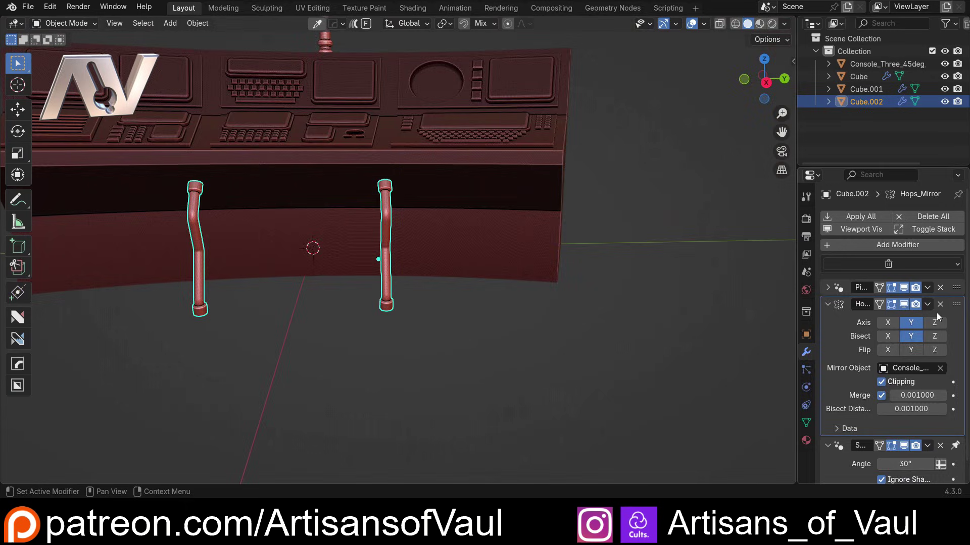
scroll(up, 3)
middle_click(334, 271)
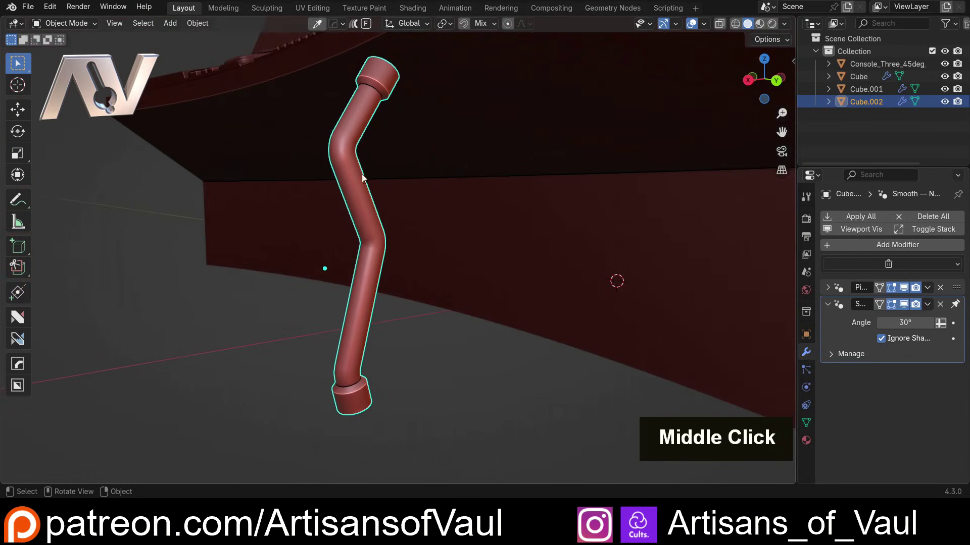
middle_click(330, 205)
middle_click(324, 183)
key(g)
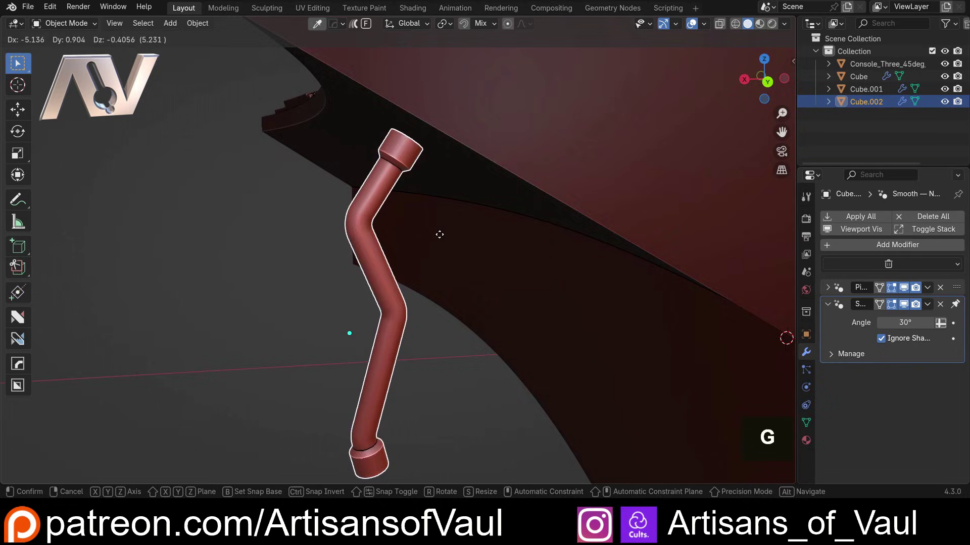
middle_click(419, 232)
key(g)
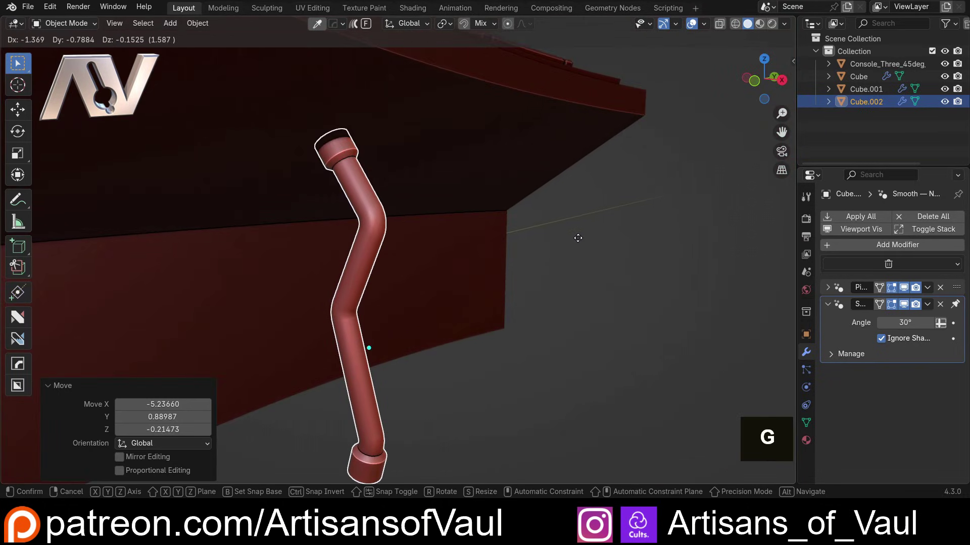
middle_click(404, 360)
middle_click(452, 207)
scroll(down, 3)
middle_click(418, 214)
Add a mesh plane and scale it to about 81 units as a floor beneath the console
key(shift+a)
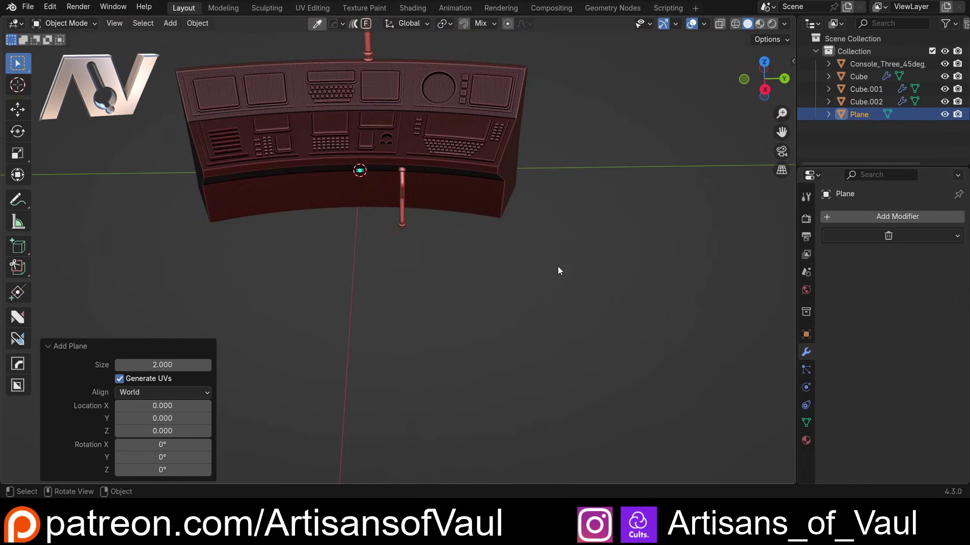
key(s)
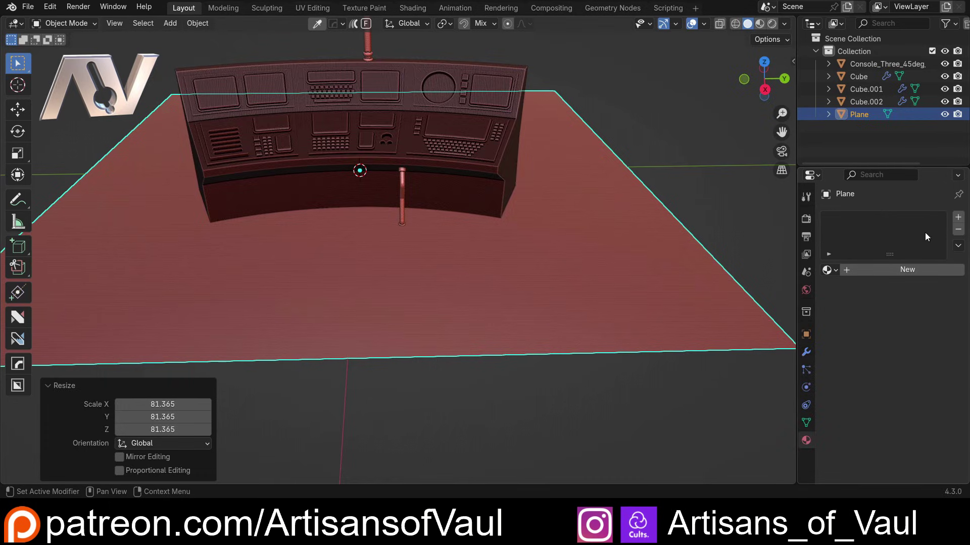
scroll(down, 3)
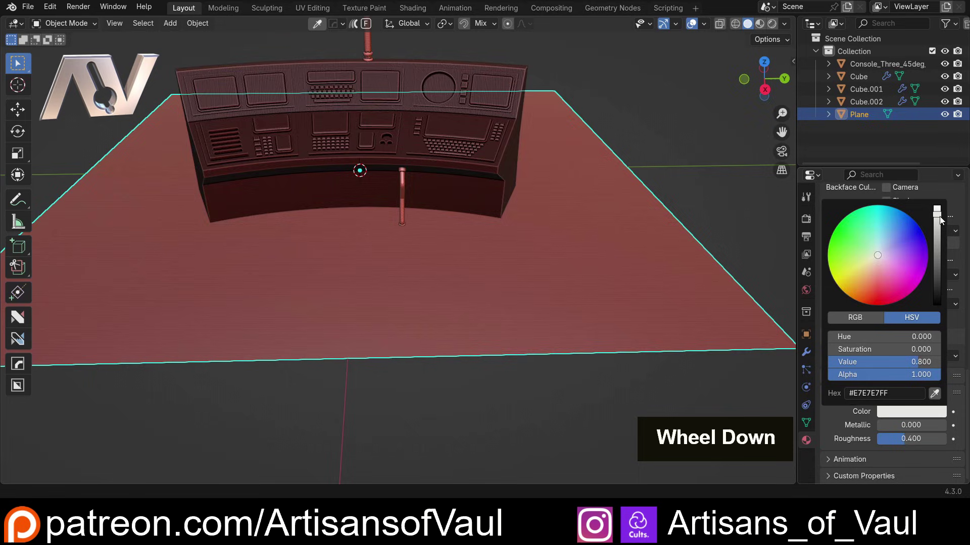
scroll(up, 3)
middle_click(377, 176)
middle_click(427, 159)
scroll(up, 3)
middle_click(446, 235)
scroll(up, 3)
Move the cable's bottom path vertices along Z in X-ray edit mode so the pipe rests on the floor
middle_click(398, 279)
key(Tab)
key(shift+z)
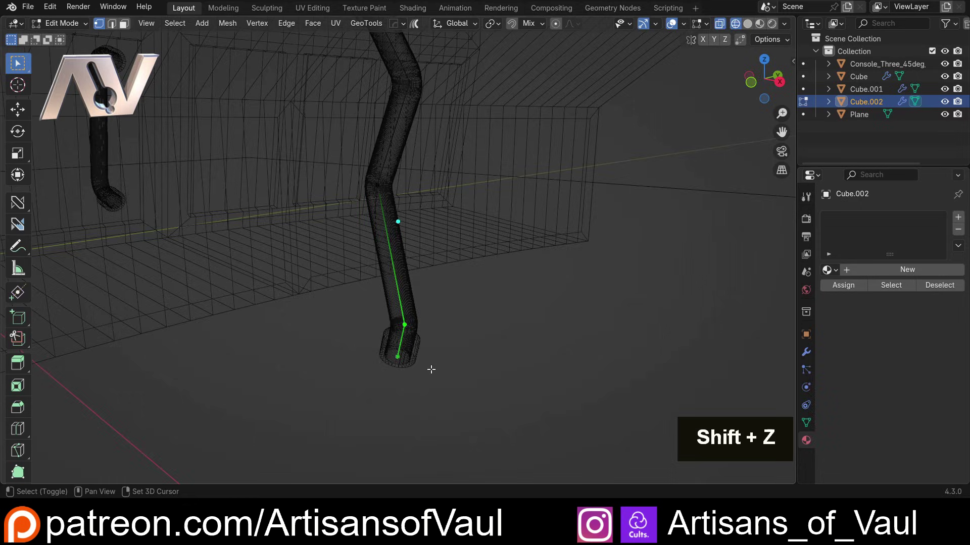
key(g)
key(z)
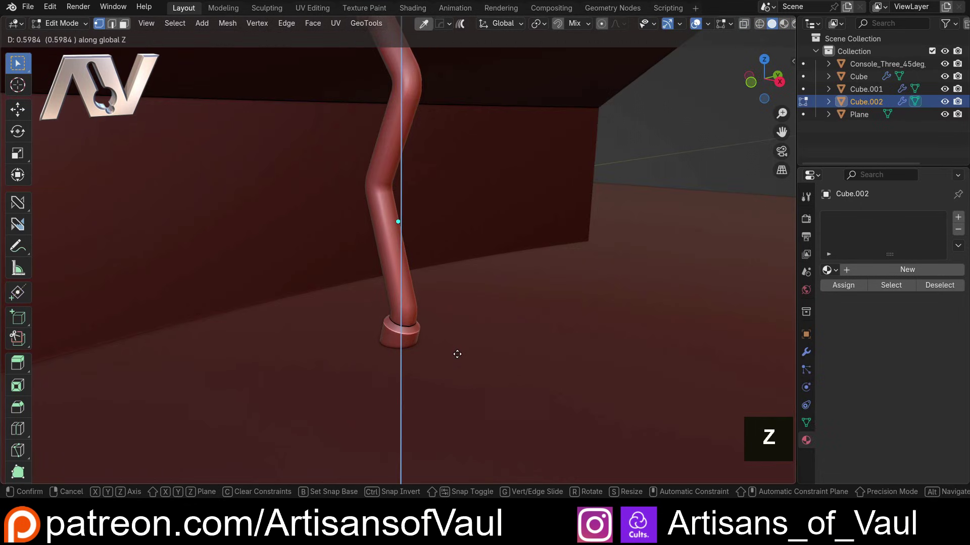
middle_click(388, 215)
middle_click(383, 183)
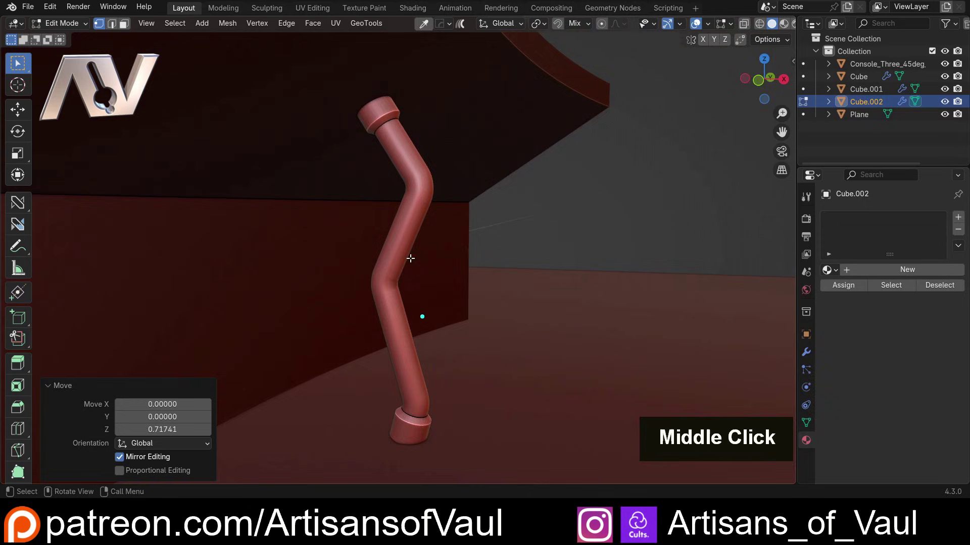
scroll(up, 3)
middle_click(444, 190)
key(Tab)
scroll(down, 3)
In the ND Pipe Generator corner mode widen the cable's bend radii to about 1.99 and confirm
key(shift+2)
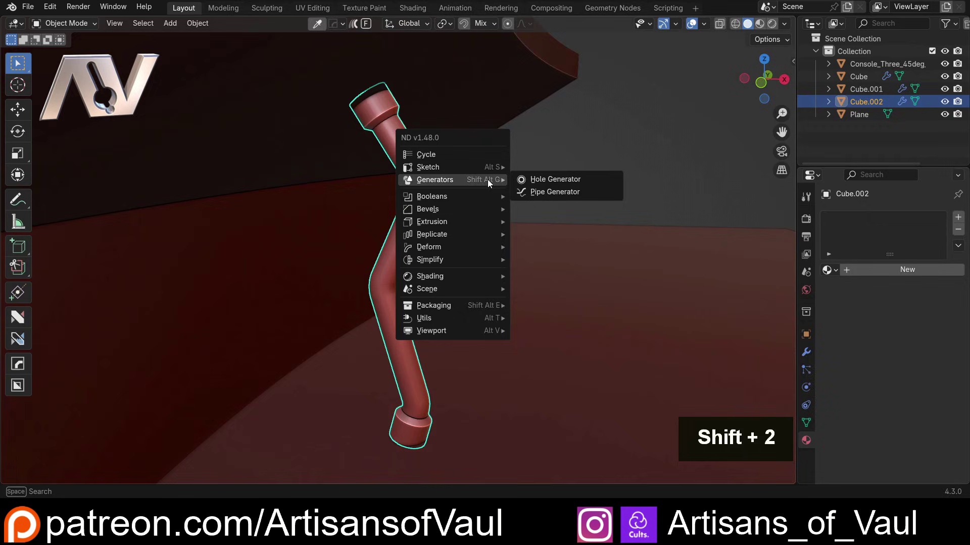
key(c)
scroll(down, 3)
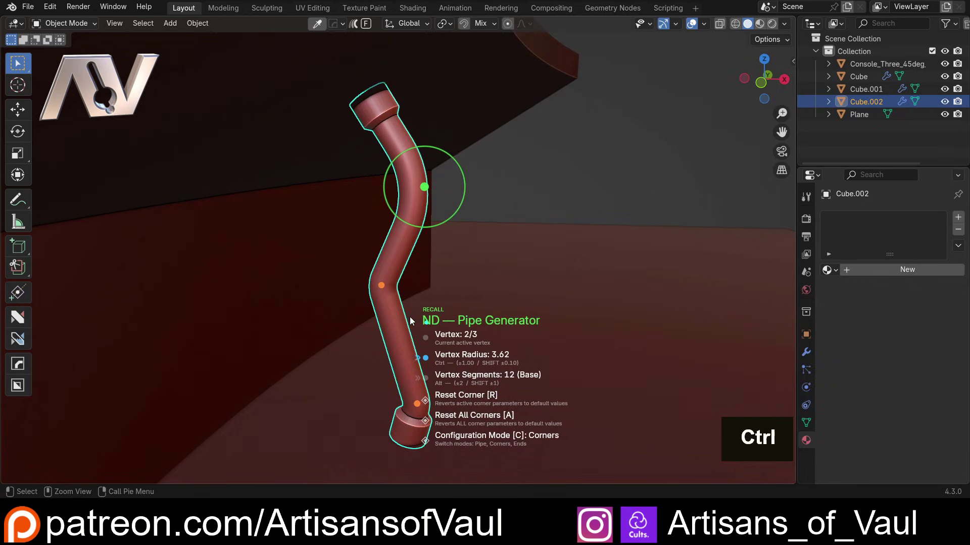
scroll(down, 3)
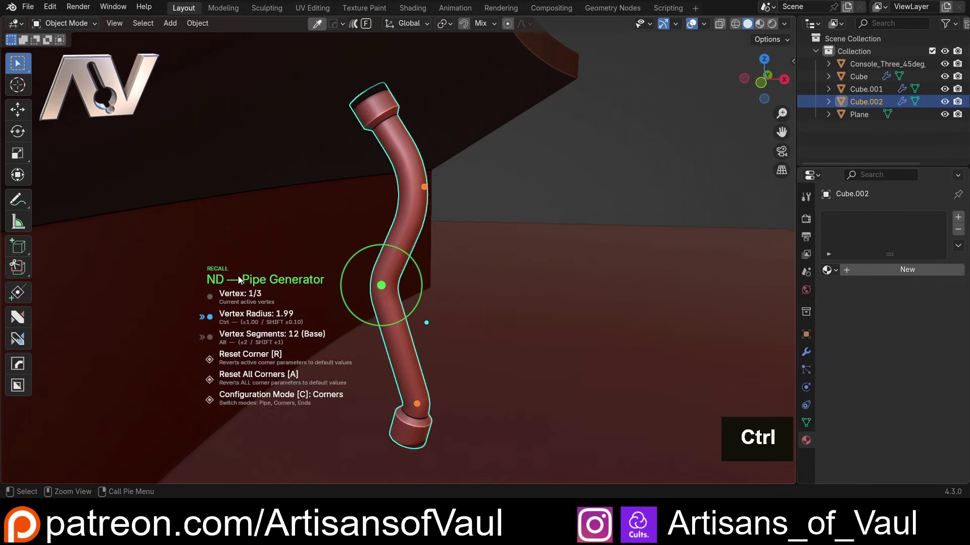
scroll(up, 3)
scroll(down, 3)
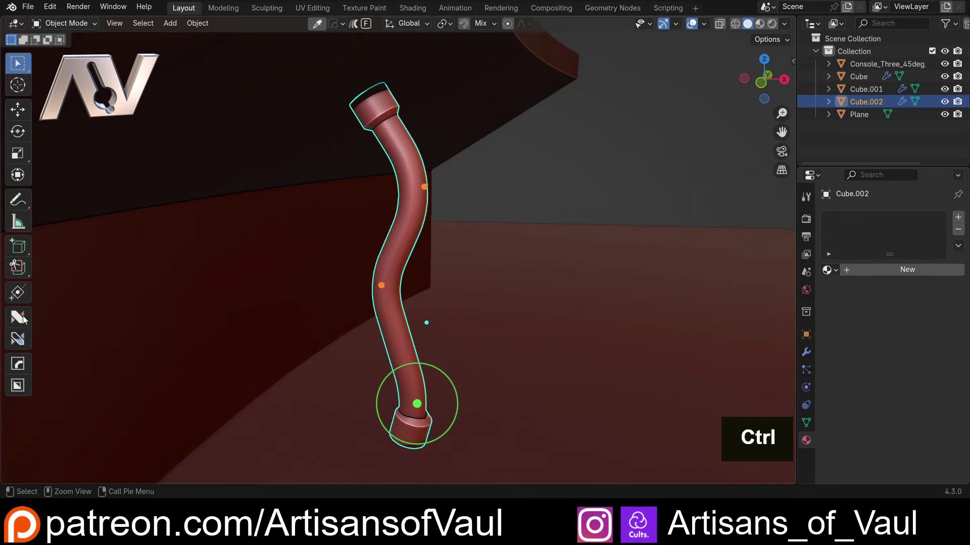
click(108, 327)
Orbit around to inspect the smoothed cable against the console
middle_click(483, 342)
middle_click(412, 183)
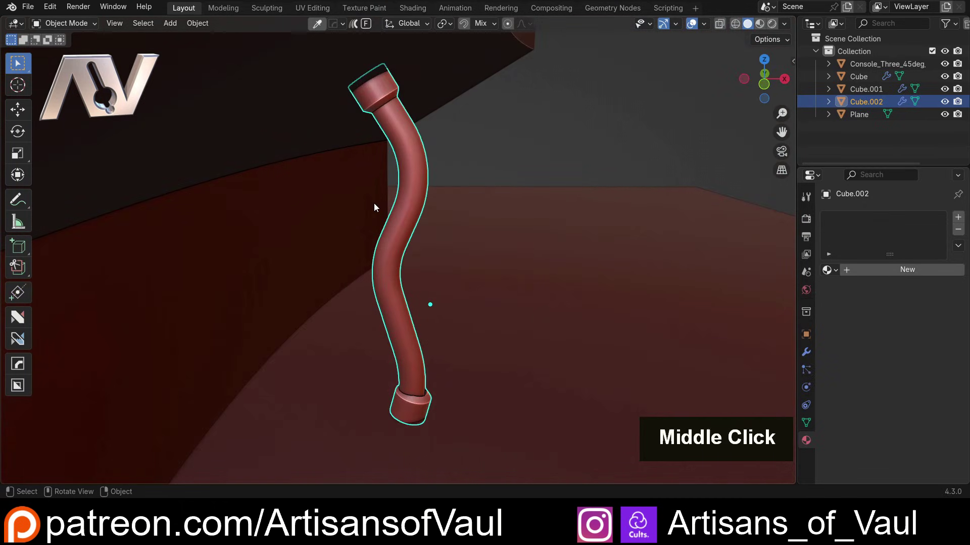
scroll(down, 3)
middle_click(396, 199)
scroll(down, 3)
middle_click(365, 200)
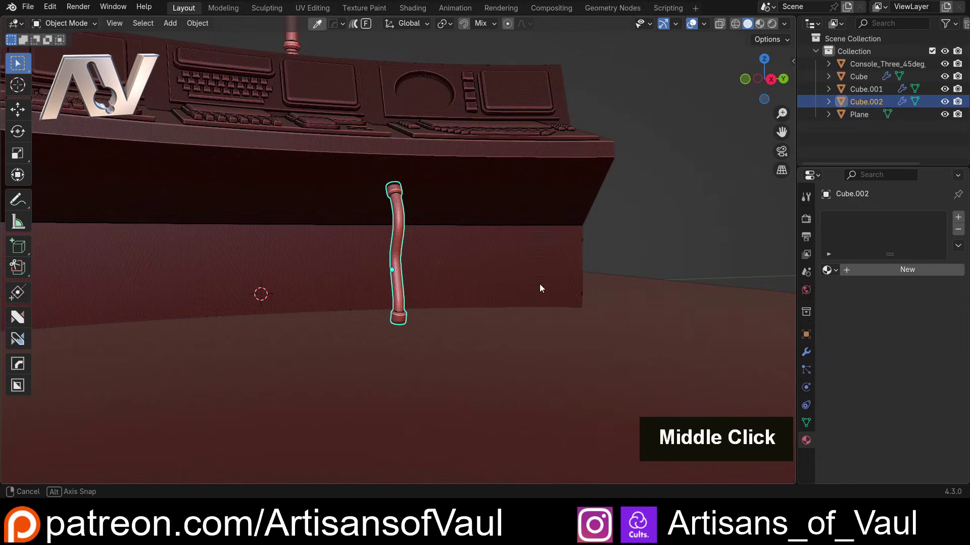
scroll(up, 3)
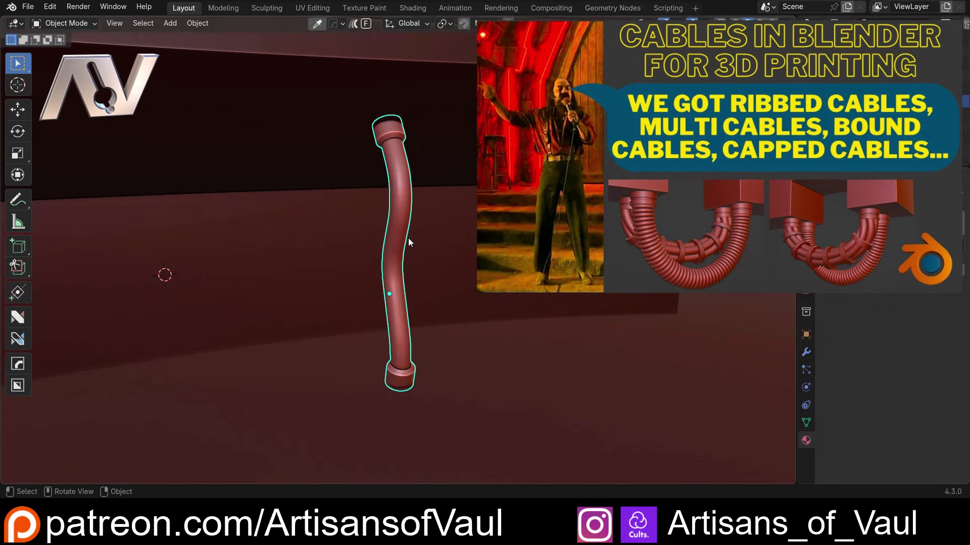
middle_click(378, 274)
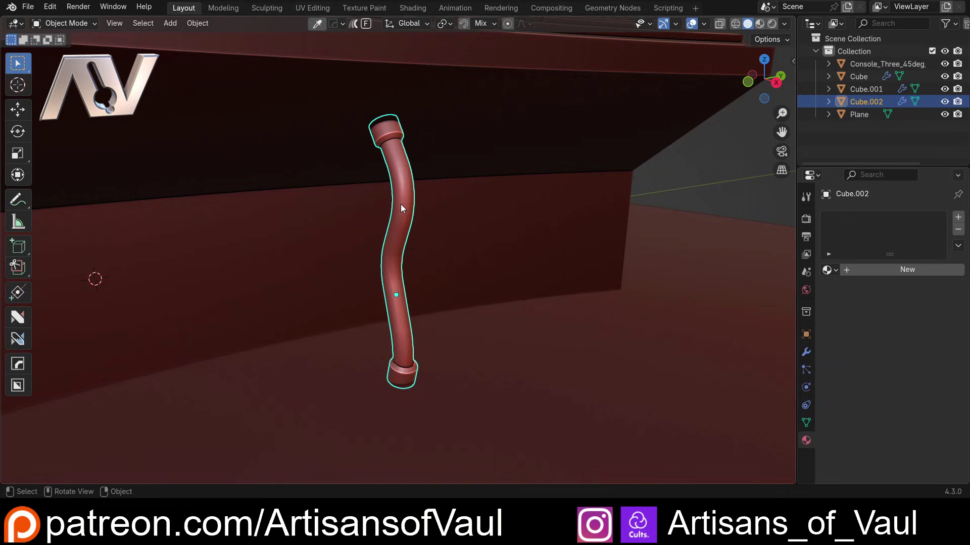
middle_click(393, 223)
middle_click(416, 357)
middle_click(381, 258)
middle_click(361, 327)
scroll(up, 3)
middle_click(404, 315)
scroll(up, 3)
middle_click(389, 278)
middle_click(480, 286)
scroll(up, 3)
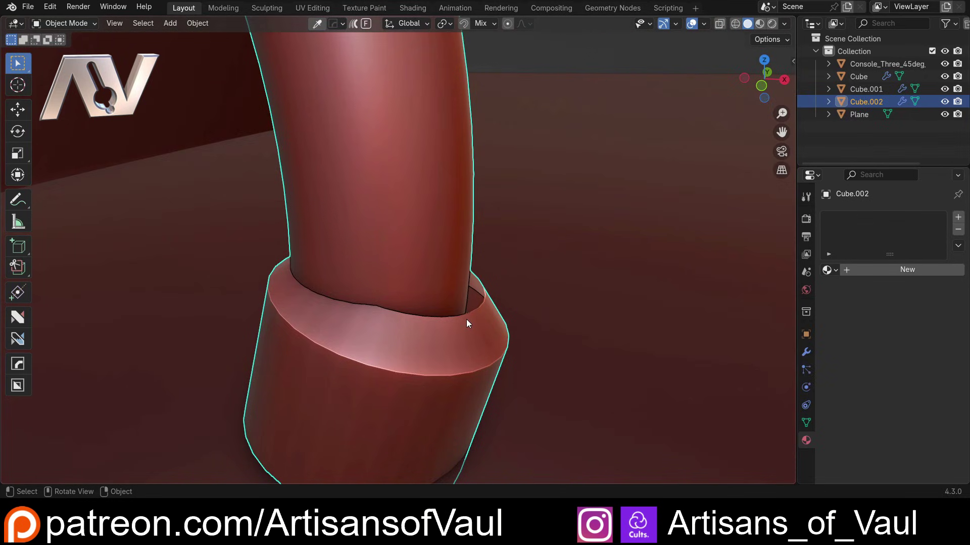
middle_click(490, 300)
scroll(up, 3)
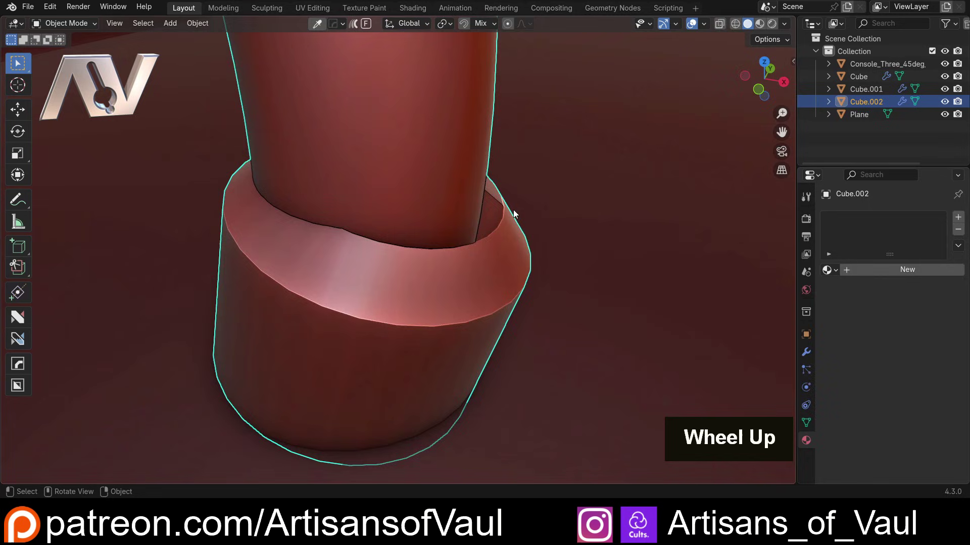
scroll(down, 3)
scroll(up, 3)
Move the pipe's bottom connector sideways and down onto the floor line in front wireframe view
middle_click(395, 237)
key(Tab)
key(Tab)
key(shift+z)
key(g)
key(shift+z)
middle_click(474, 282)
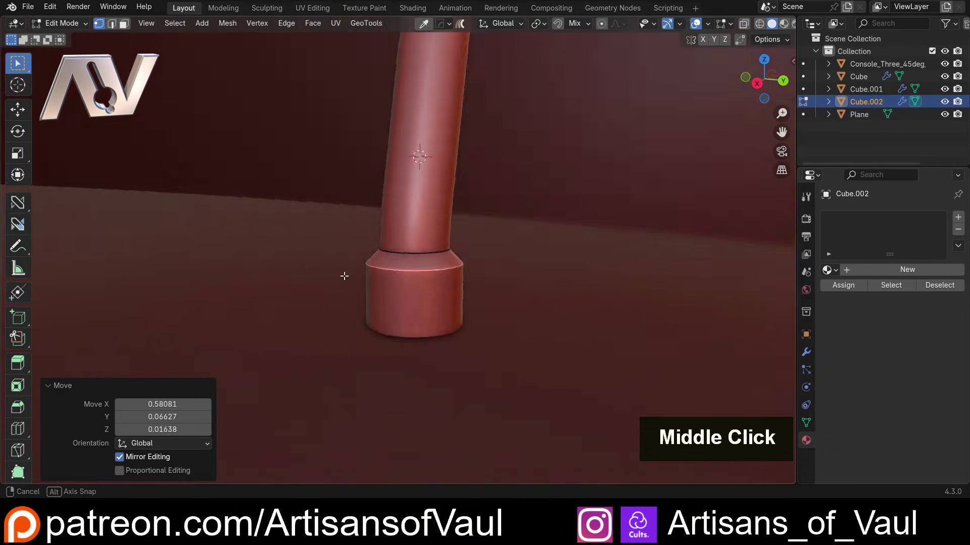
key(shift+z)
key(shift+z)
key(g)
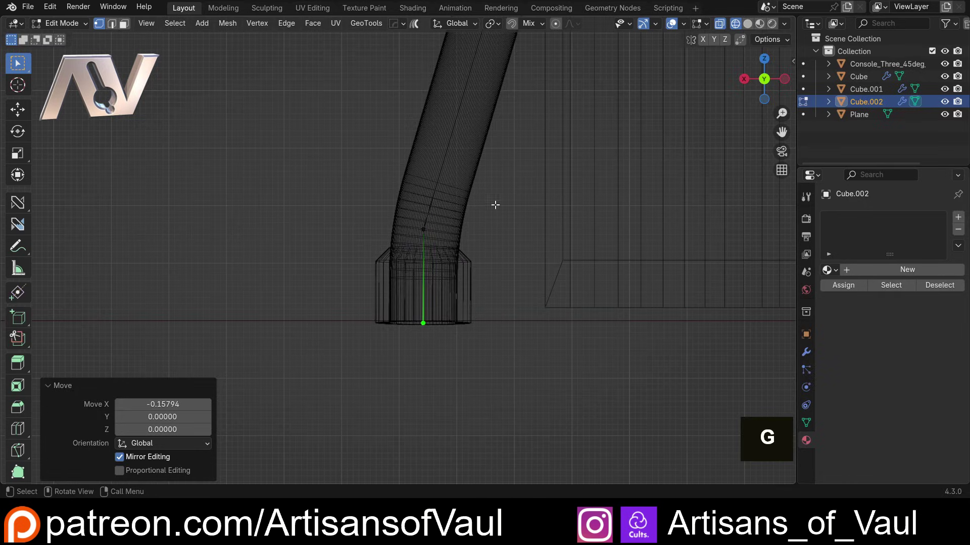
double_click(418, 189)
key(g)
key(z)
key(shift+z)
Inspect the pipe reaching the floor, leave Edit Mode and snap the 3D cursor onto the pipe
middle_click(378, 178)
scroll(down, 3)
middle_click(444, 165)
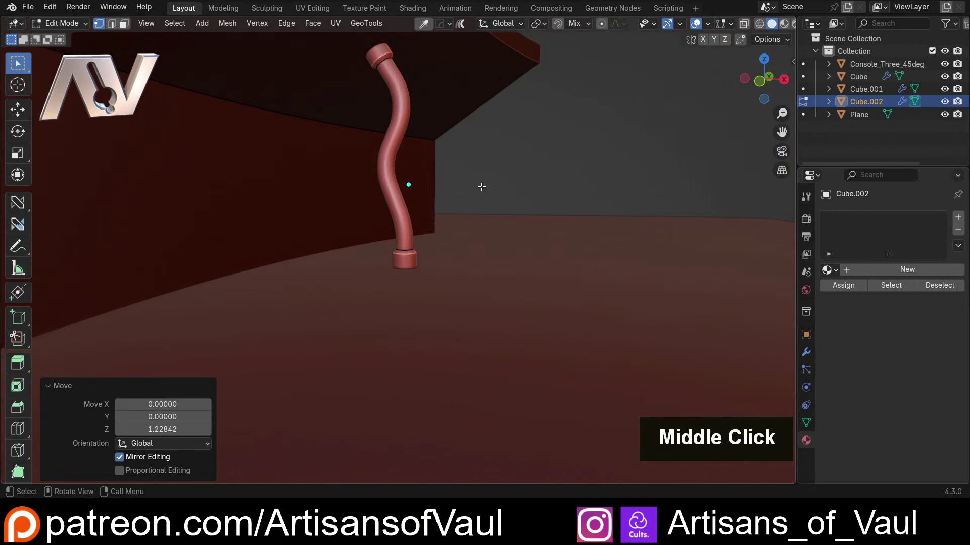
scroll(up, 3)
middle_click(451, 174)
scroll(down, 3)
scroll(up, 3)
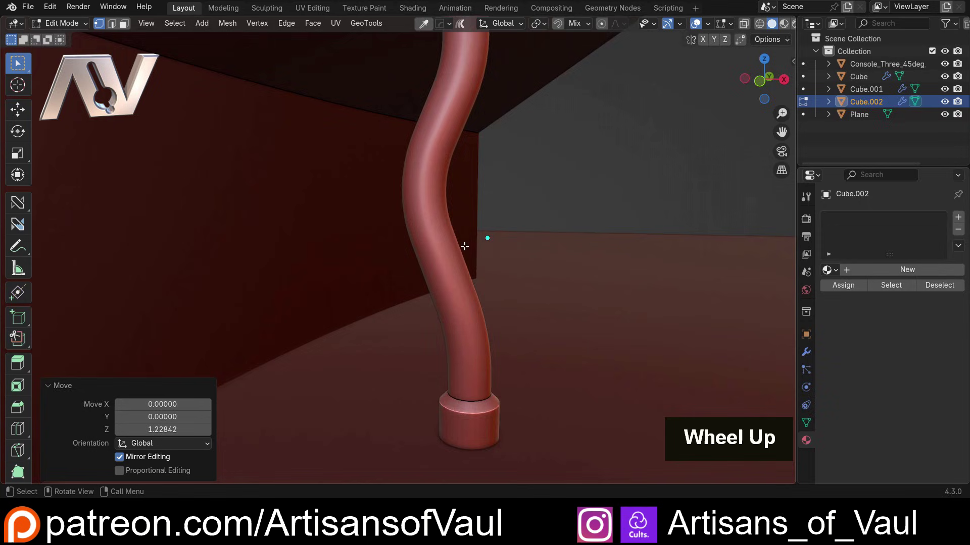
scroll(down, 3)
key(Tab)
scroll(down, 3)
middle_click(506, 179)
key(shift+s)
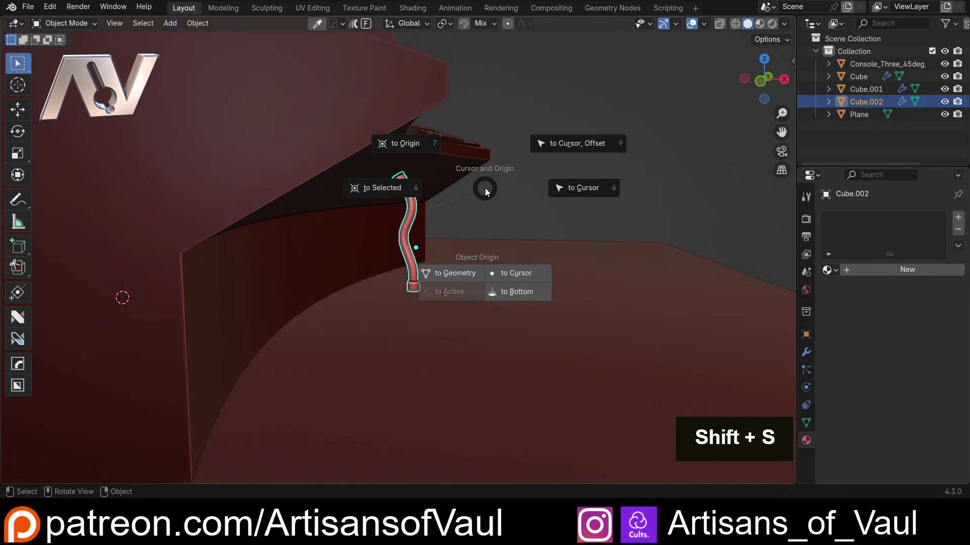
key(shift+a)
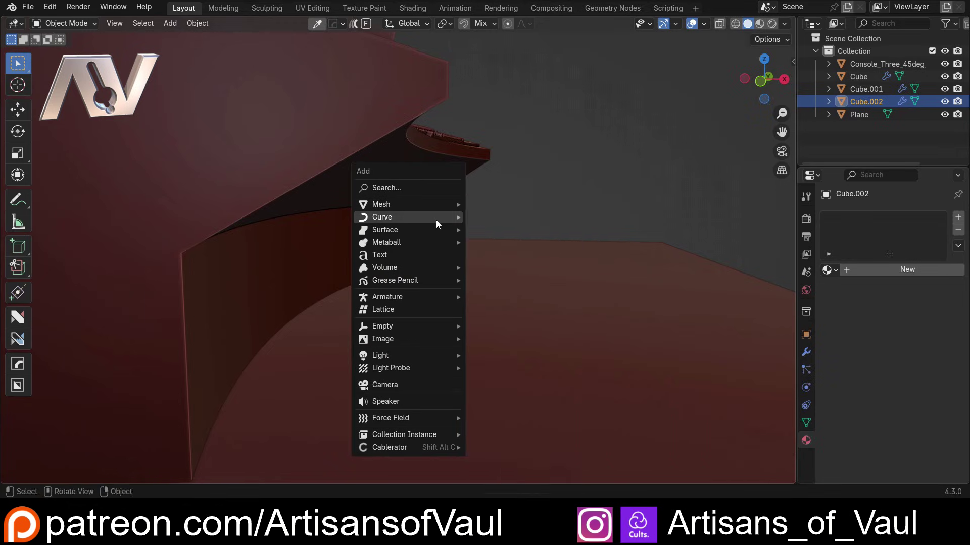
Add a new Bézier curve at the cursor and frame it beside the pipe in Edit Mode
middle_click(468, 255)
scroll(up, 3)
key(s)
key(g)
key(ctrl+a)
middle_click(355, 225)
key(Tab)
middle_click(249, 218)
scroll(down, 3)
middle_click(269, 189)
middle_click(276, 217)
middle_click(331, 254)
Move, rotate and scale the curve points to about a third size, slanting beside the pipe toward the floor
key(g)
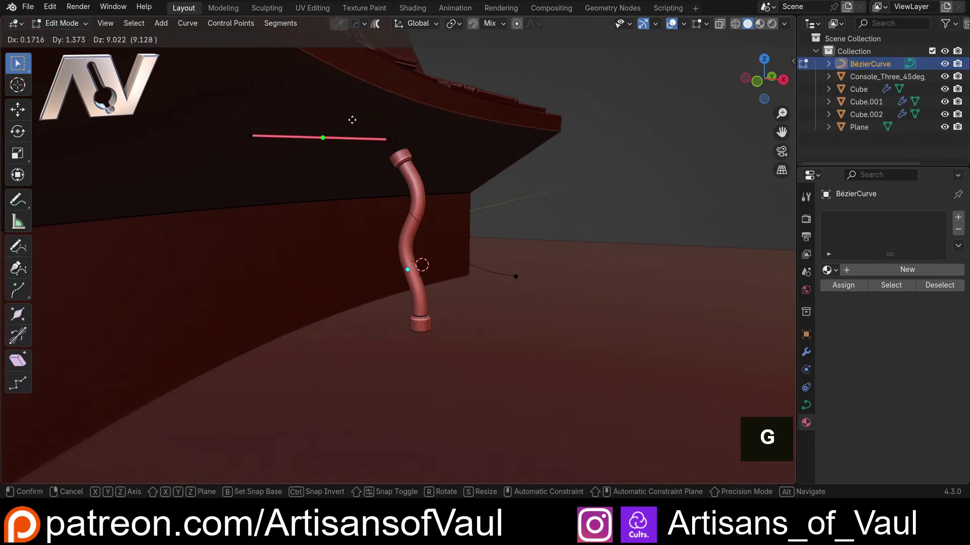
key(r)
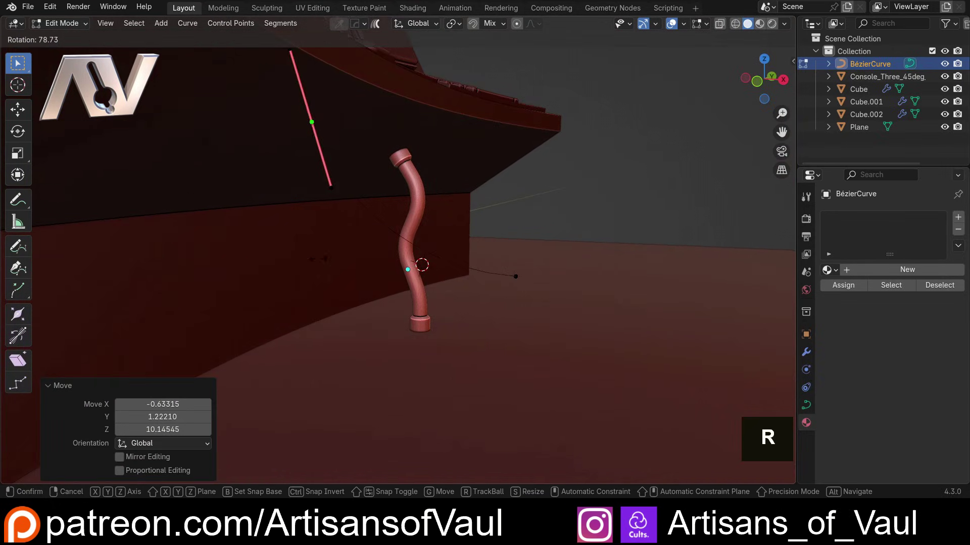
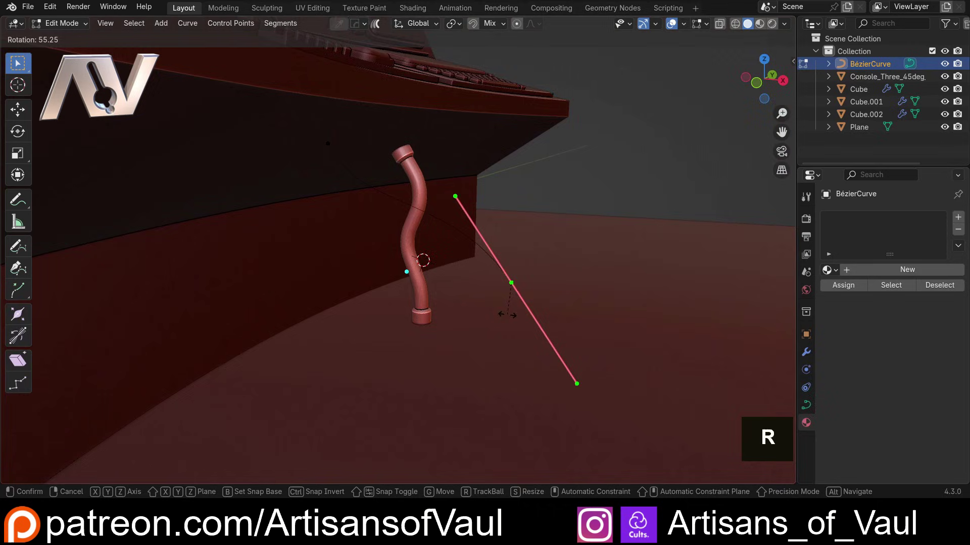
key(g)
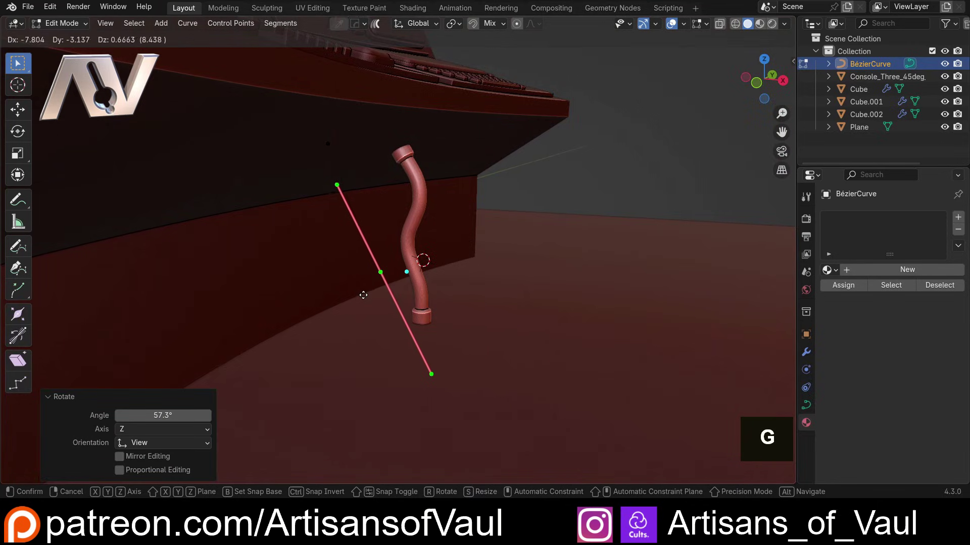
key(e)
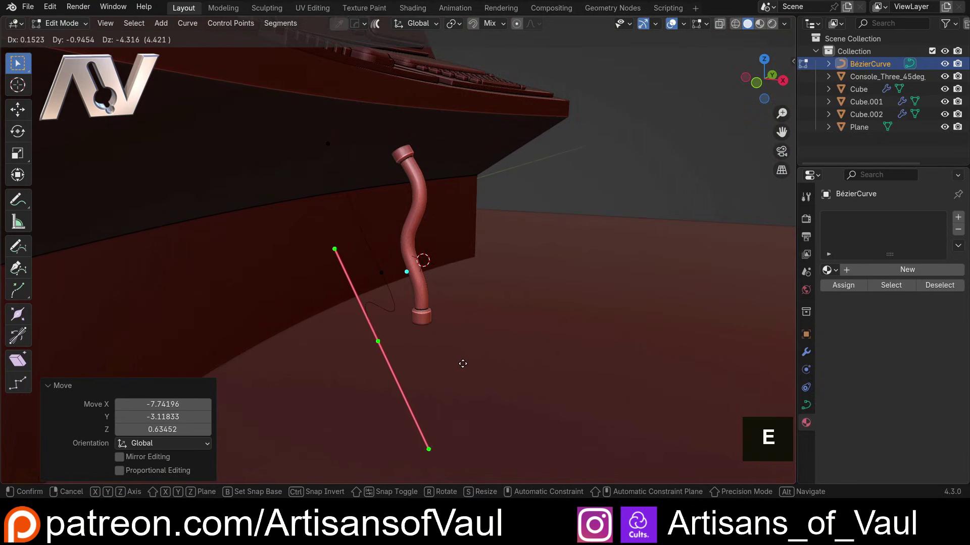
key(s)
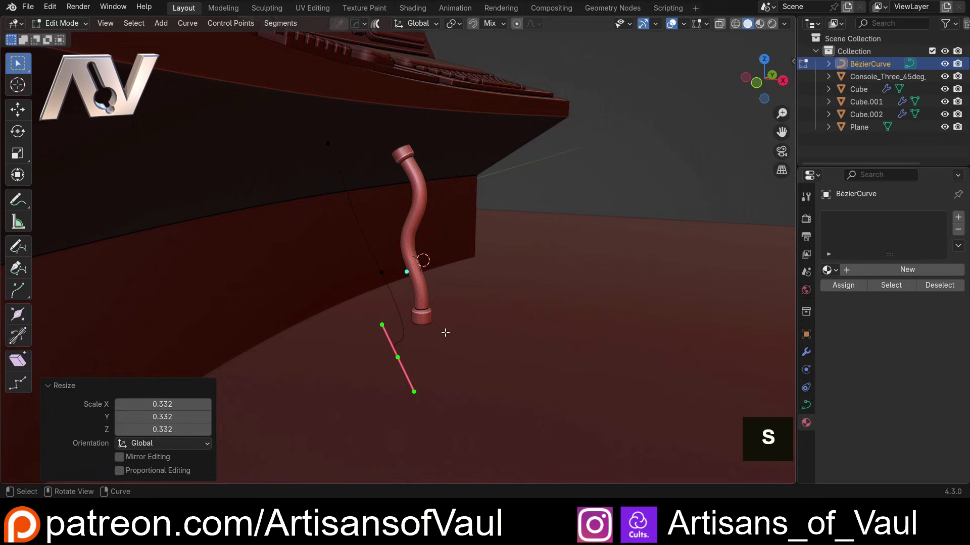
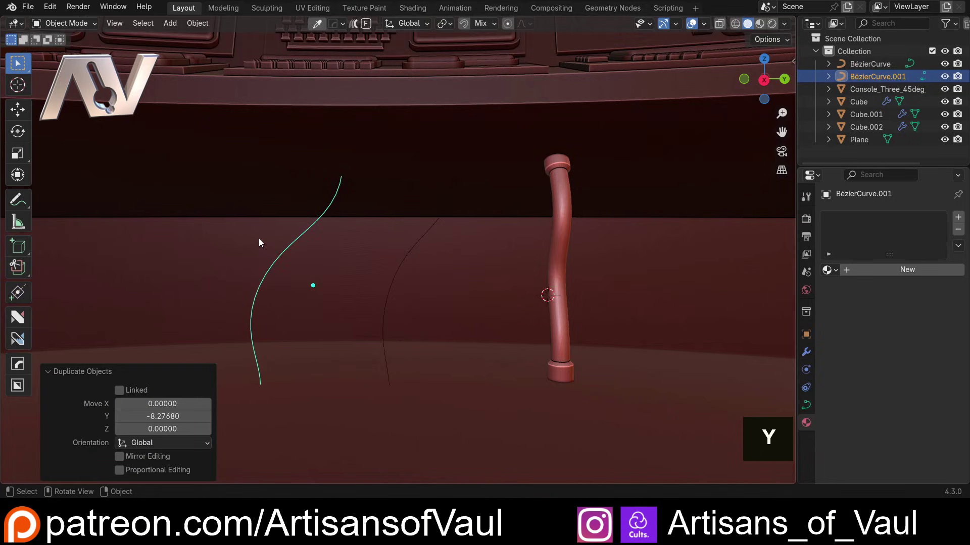
Convert the original curve to mesh and run ND Pipe Generator to make a second thick pipe
scroll(up, 3)
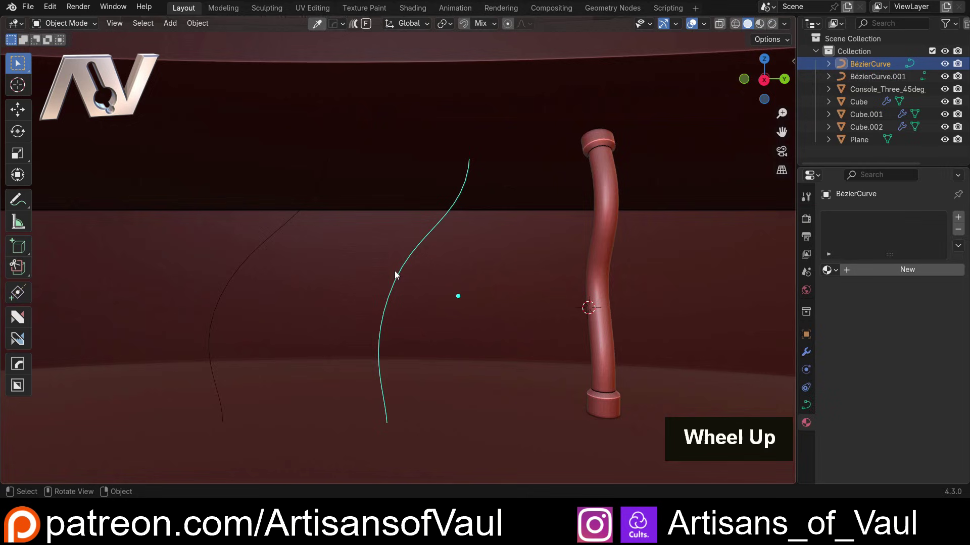
right_click(401, 274)
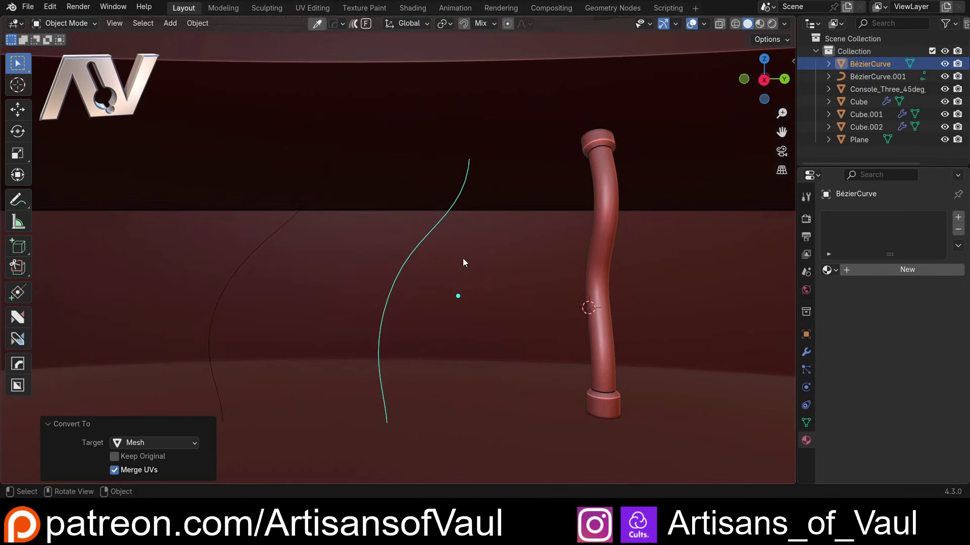
key(shift+2)
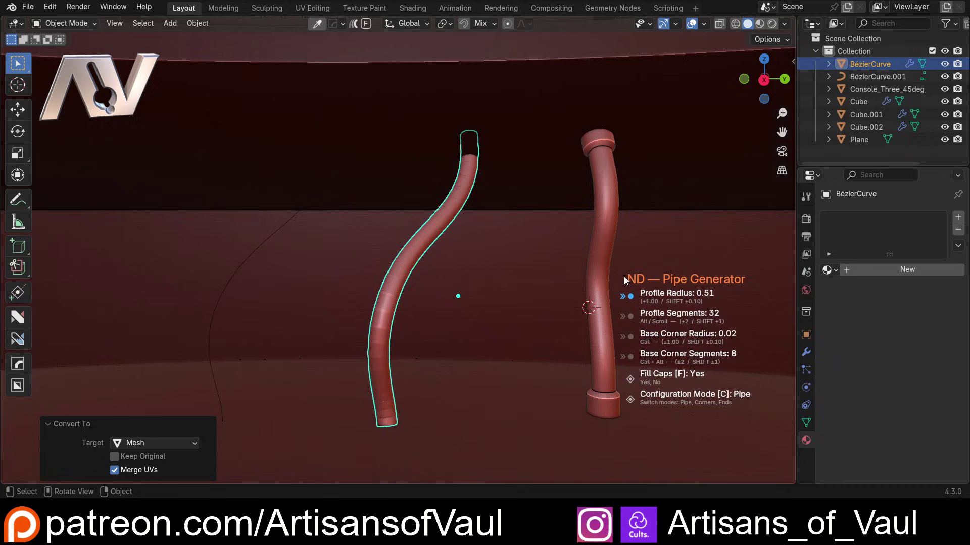
middle_click(391, 255)
scroll(up, 3)
middle_click(424, 266)
scroll(up, 3)
middle_click(398, 278)
Orbit around the new pipe's surface and back to view both pipes together
scroll(down, 3)
scroll(up, 3)
scroll(down, 3)
middle_click(290, 311)
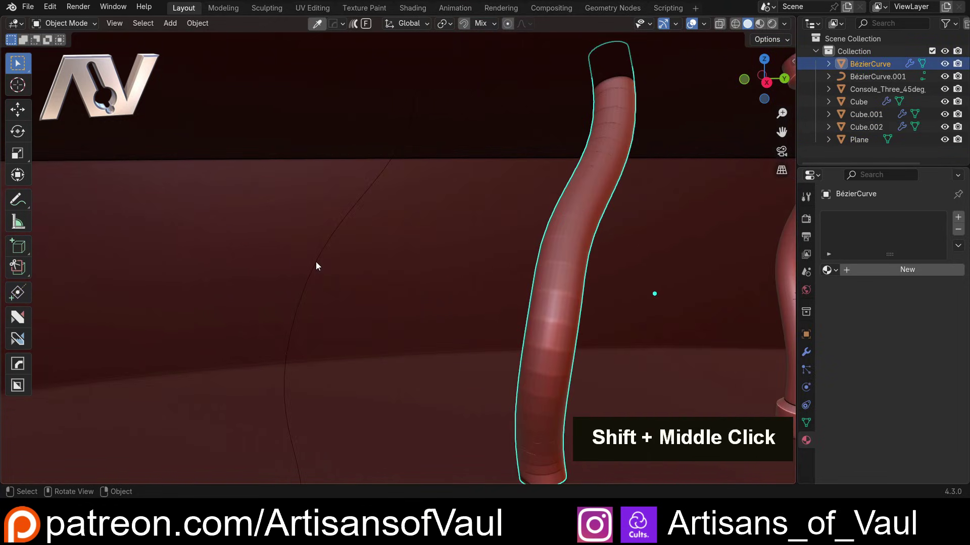
scroll(down, 3)
middle_click(360, 266)
scroll(up, 3)
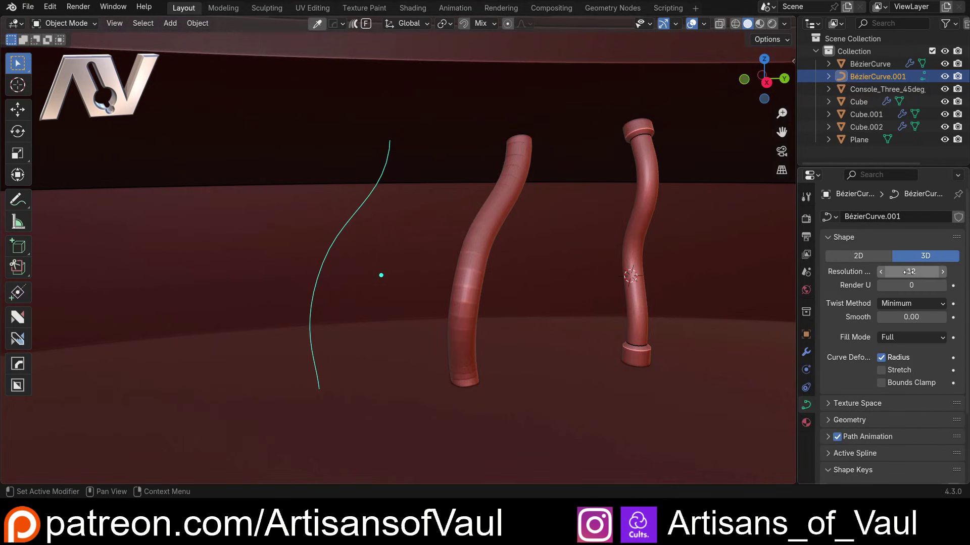
Set the curve resolution to 32, convert the duplicate curve to mesh and generate a third pipe from it
key(3)
key(2)
key(Return)
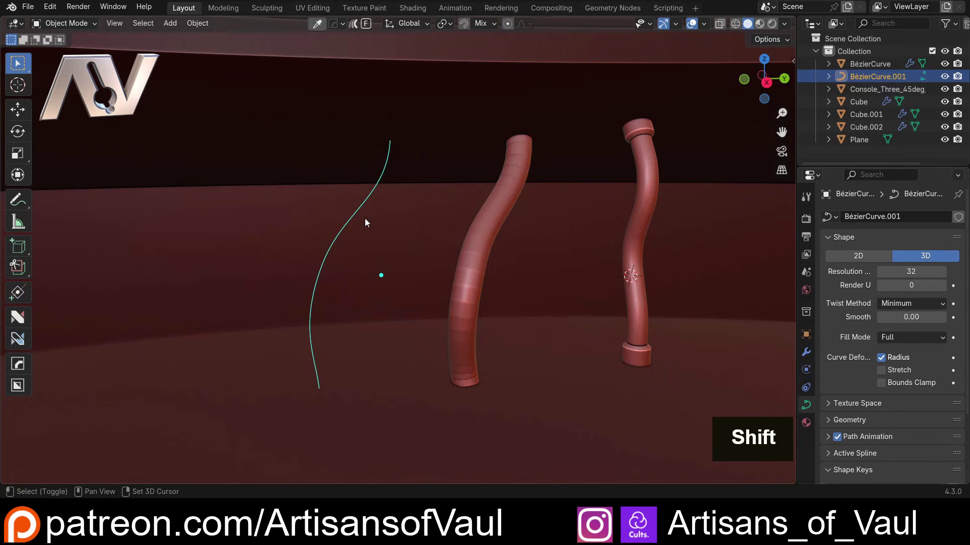
right_click(363, 207)
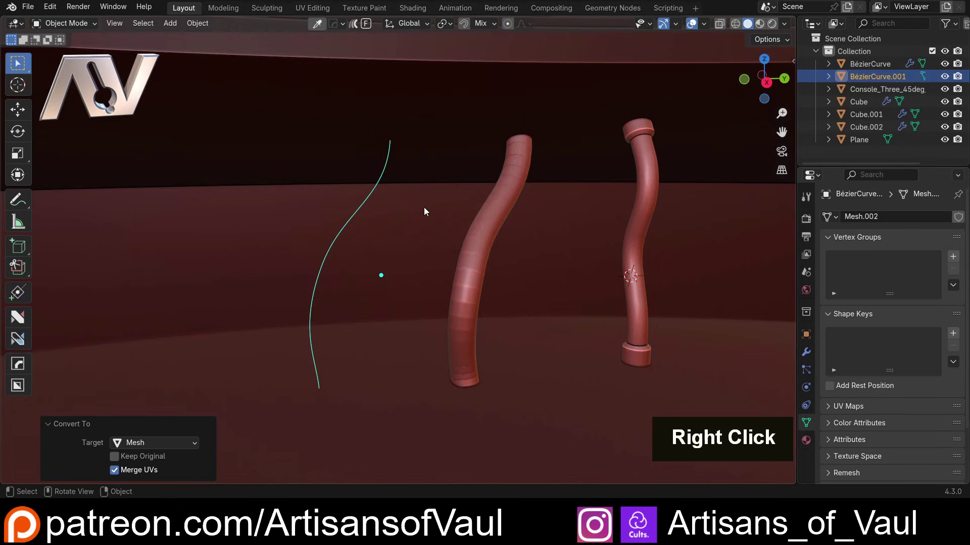
key(shift+2)
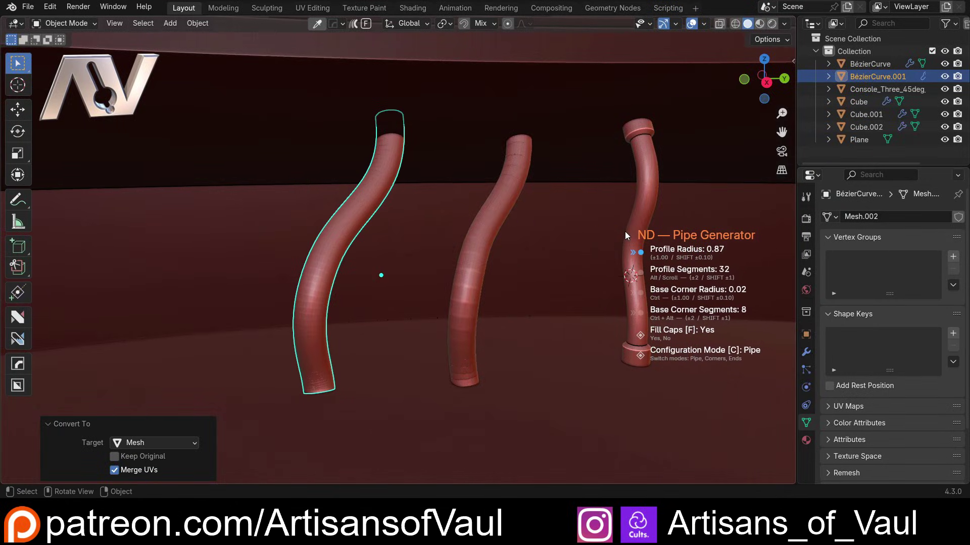
scroll(down, 3)
middle_click(396, 229)
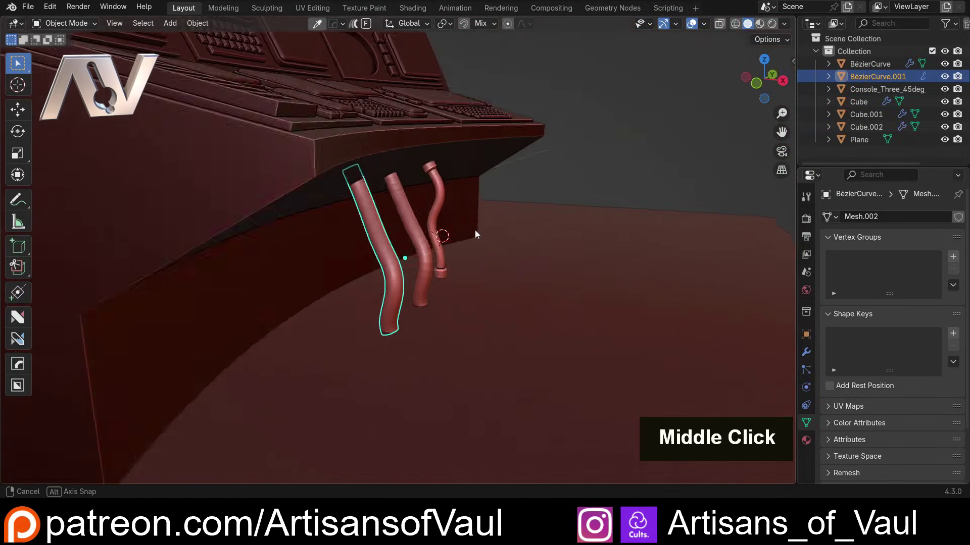
scroll(up, 3)
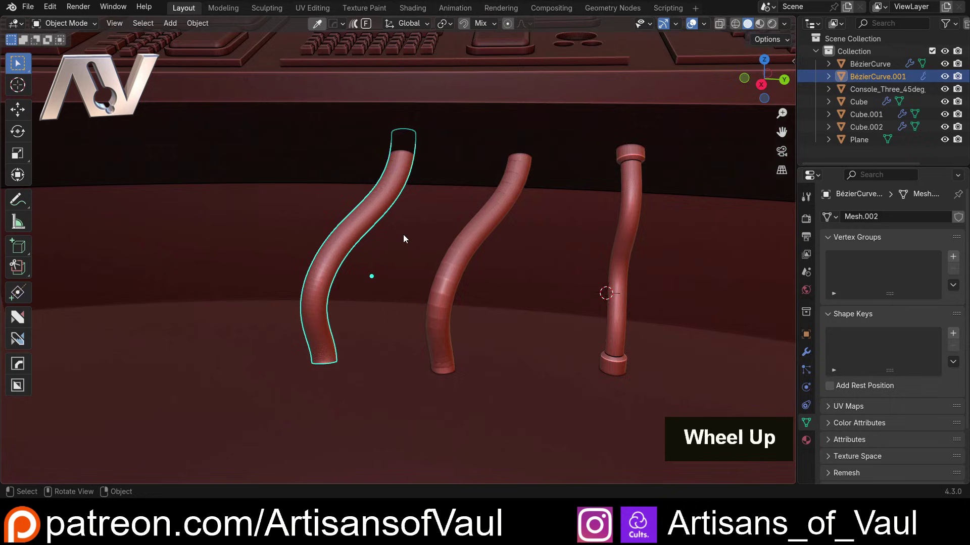
Recall ND Pipe Generator in Ends mode and set the leftmost pipe's connectors to Ribbed
key(shift+2)
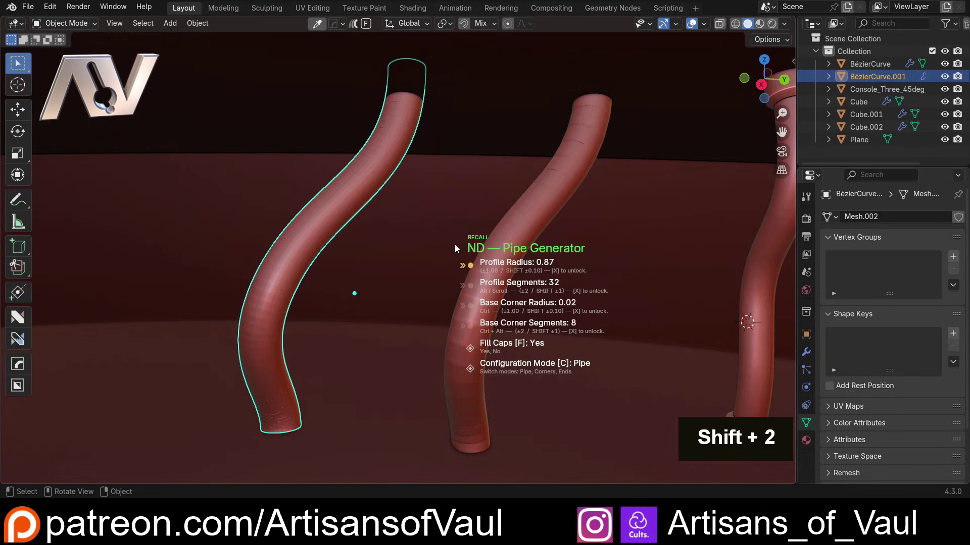
key(c)
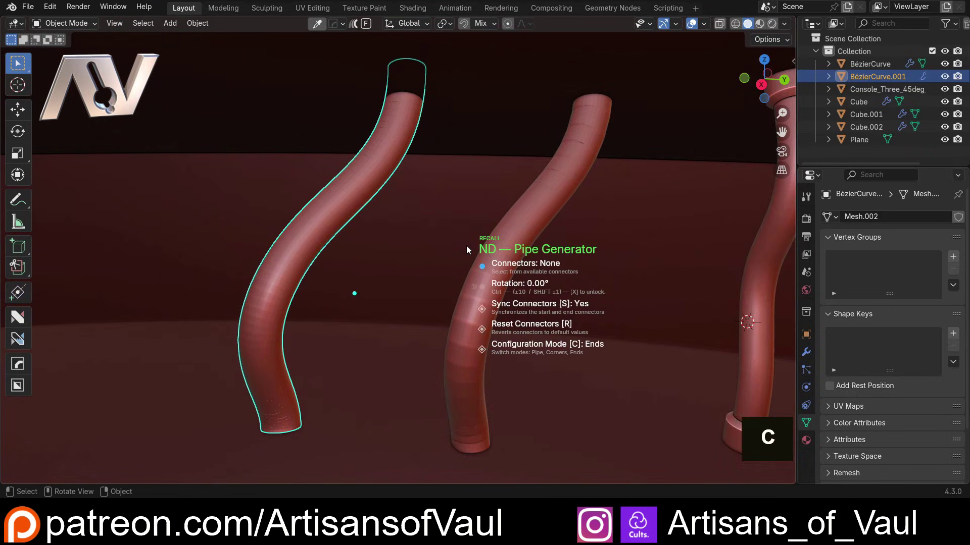
scroll(down, 3)
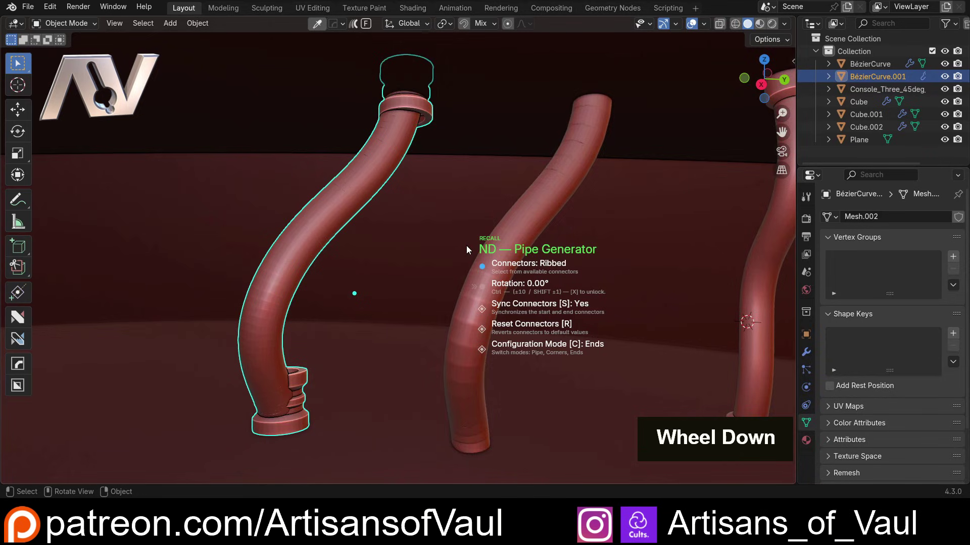
middle_click(351, 174)
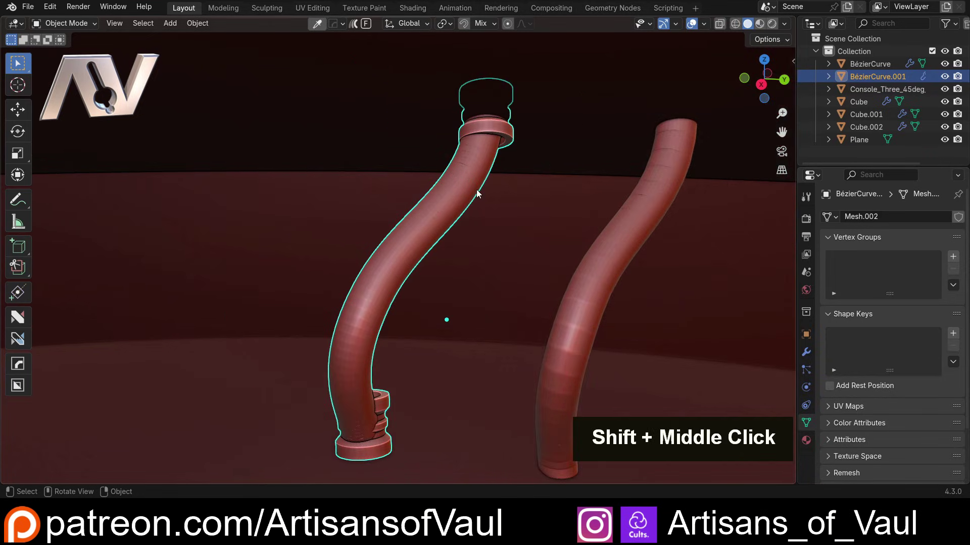
middle_click(453, 199)
middle_click(438, 192)
middle_click(324, 343)
Enter Edit Mode on the pipe with X-ray to reach its hidden lower-end vertices
key(Tab)
key(shift+z)
scroll(up, 3)
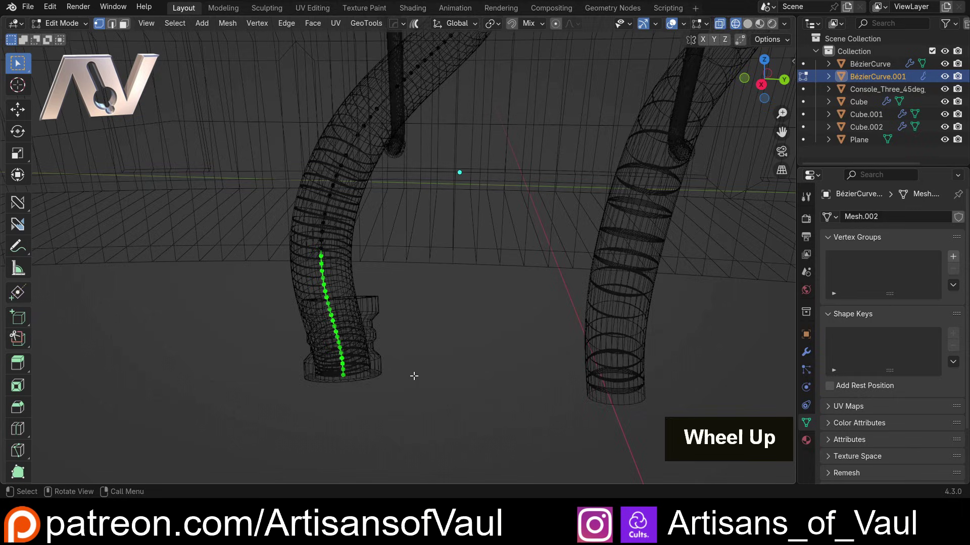
Vertex-slide the bottom connector vertices down (factor -10) to lengthen the pipe, then leave Edit Mode
key(x)
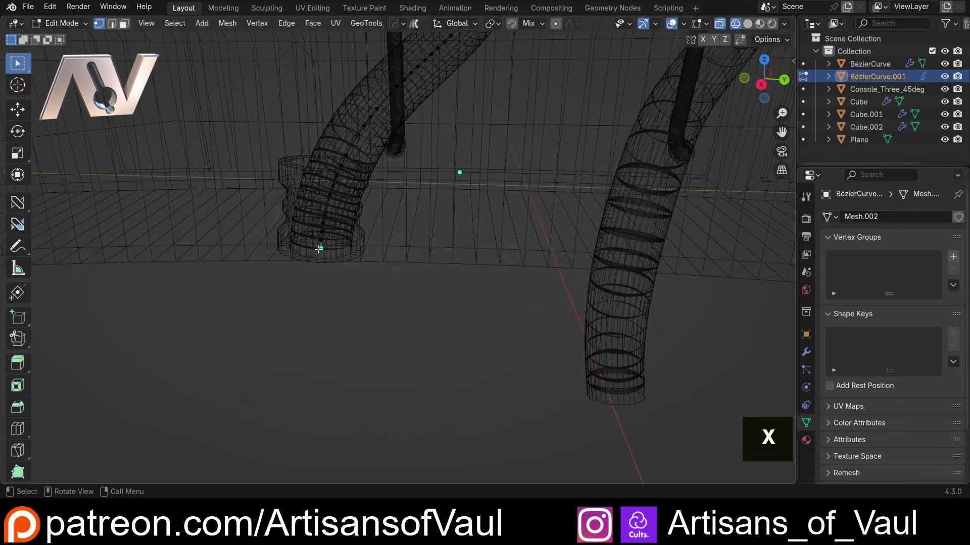
key(g)
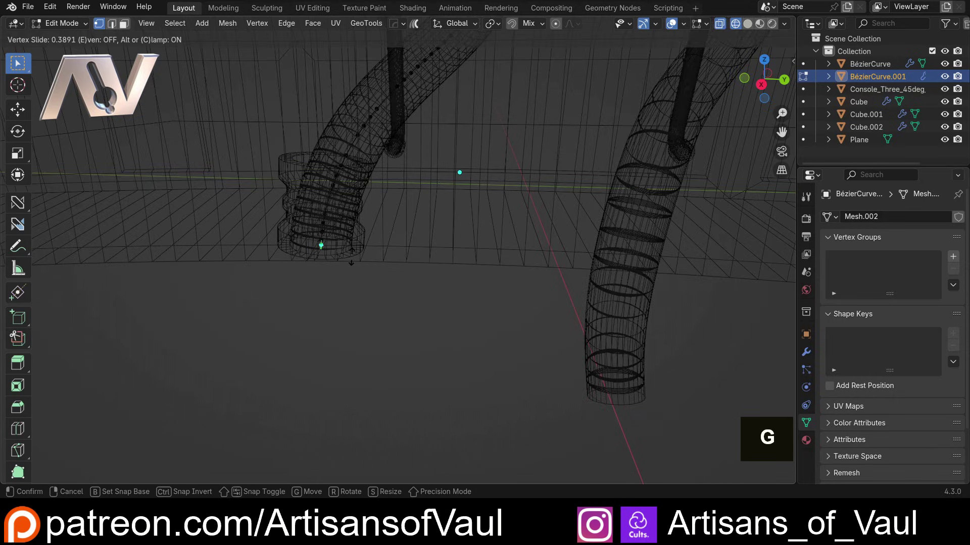
key(c)
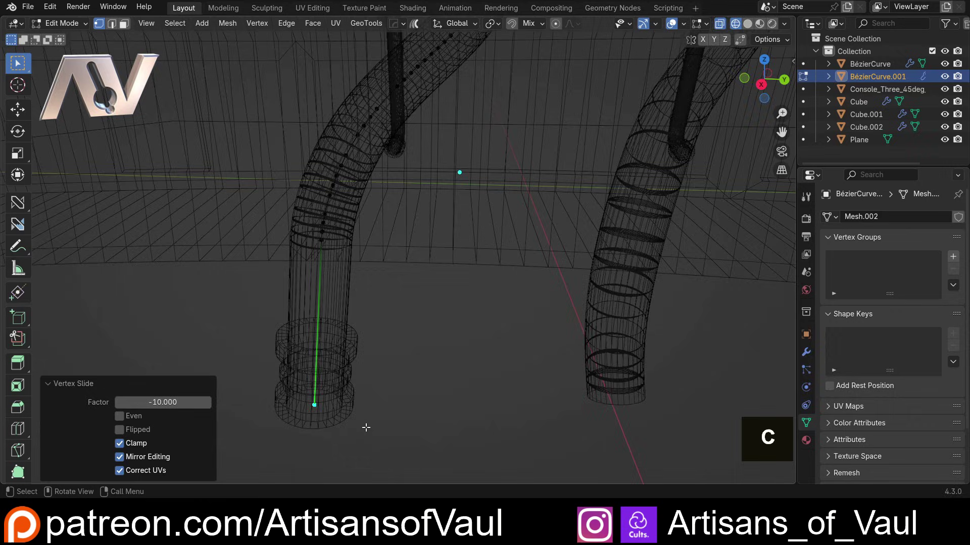
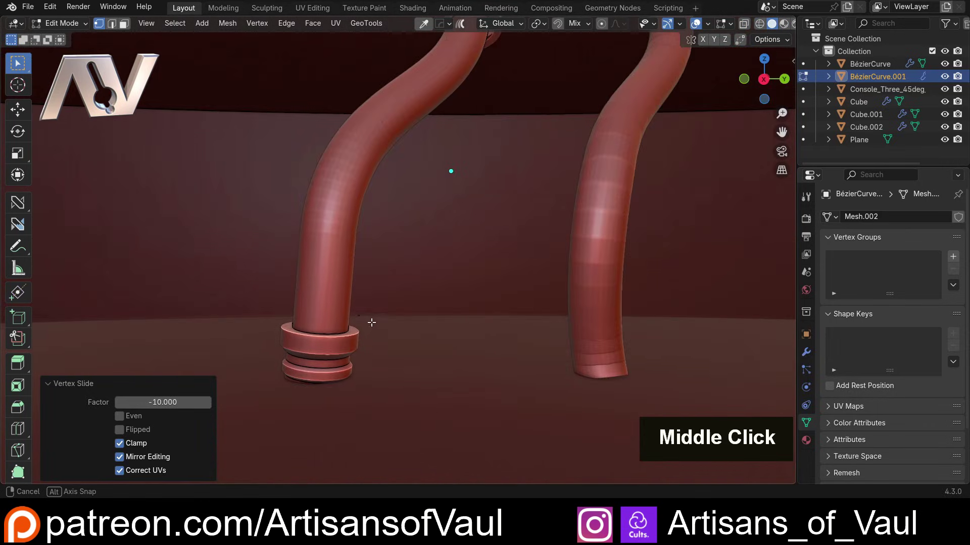
scroll(down, 3)
middle_click(389, 262)
middle_click(349, 275)
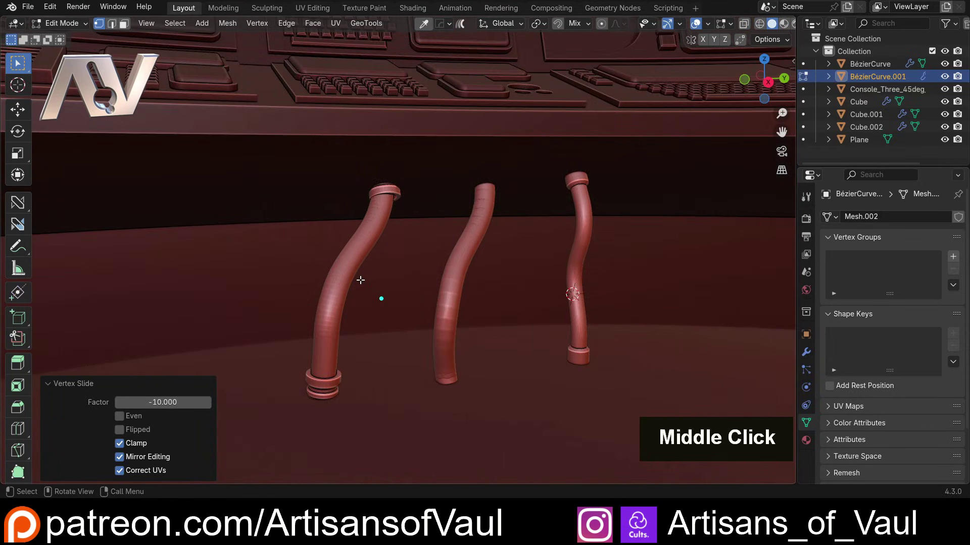
key(Tab)
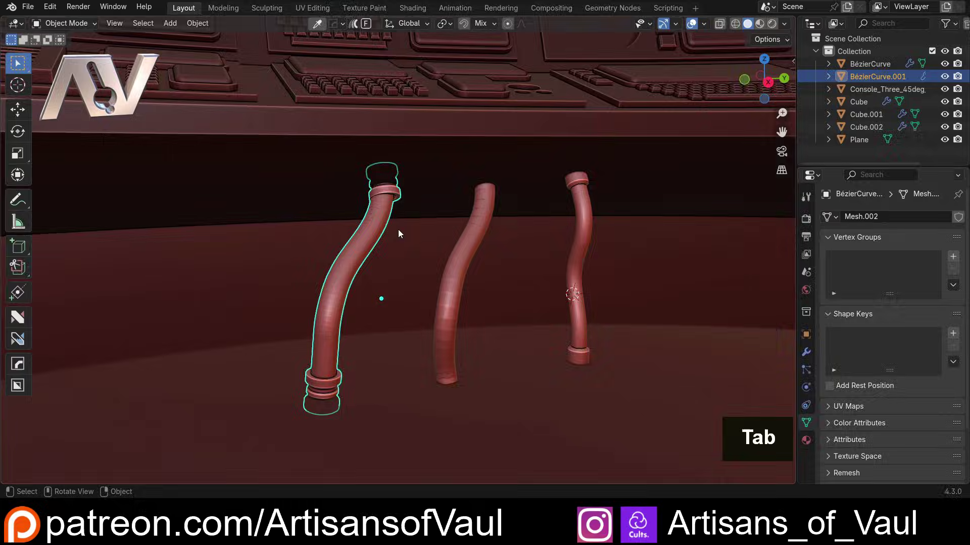
Frame the handle post Cube.001 and orbit in close onto its ringed base
scroll(down, 3)
middle_click(436, 264)
middle_click(448, 115)
scroll(up, 3)
middle_click(432, 323)
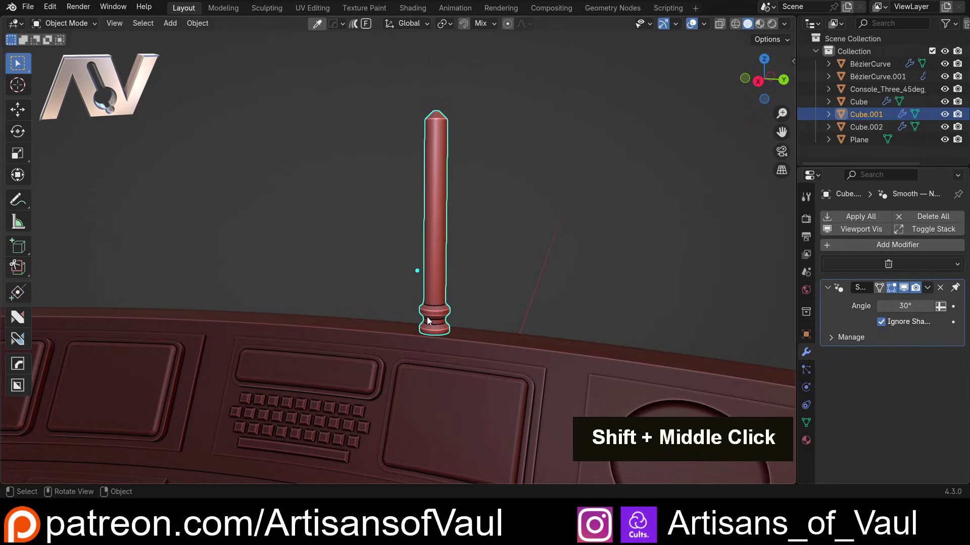
scroll(up, 3)
middle_click(492, 327)
scroll(up, 3)
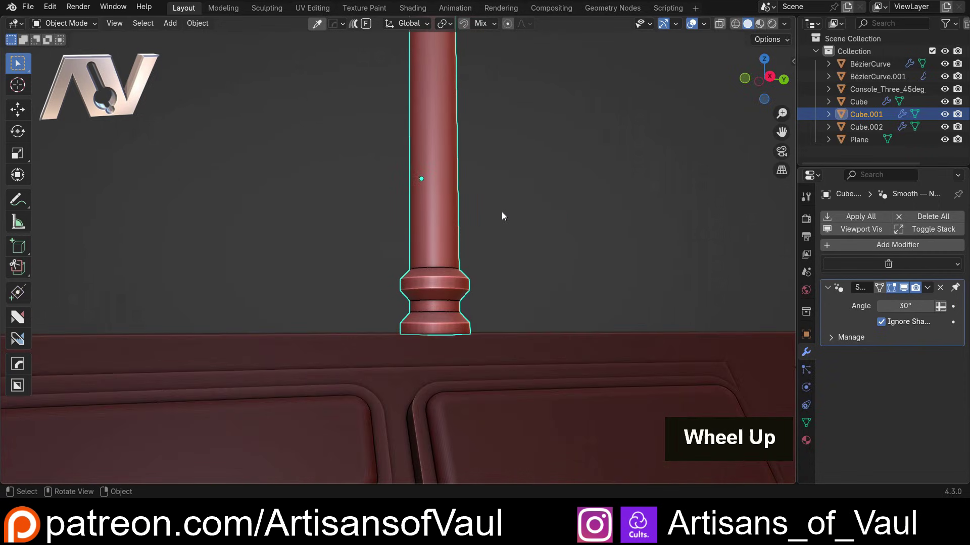
key(/)
middle_click(390, 253)
scroll(up, 3)
middle_click(529, 265)
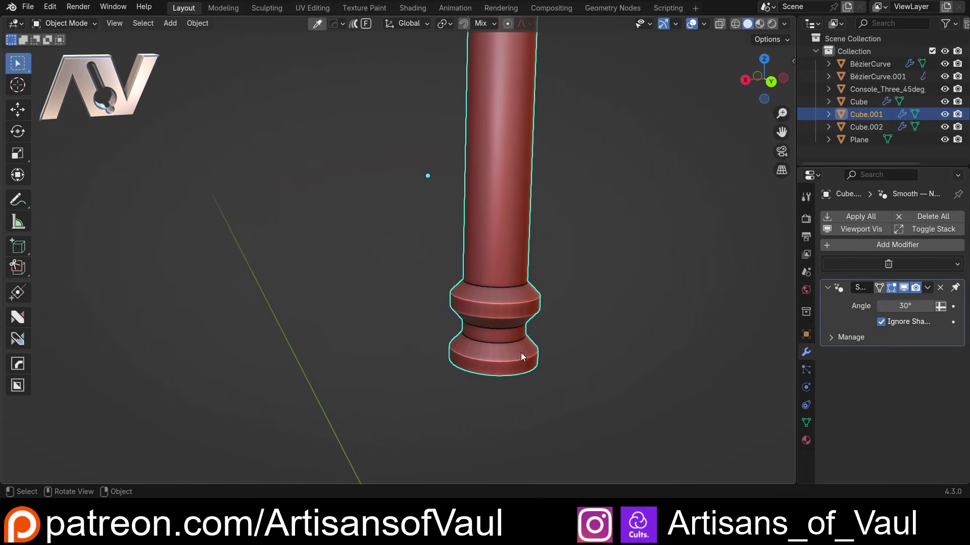
middle_click(506, 337)
scroll(up, 3)
In Edit Mode select the post's base rings via an edge strip and Select Linked
middle_click(504, 315)
key(Tab)
scroll(up, 3)
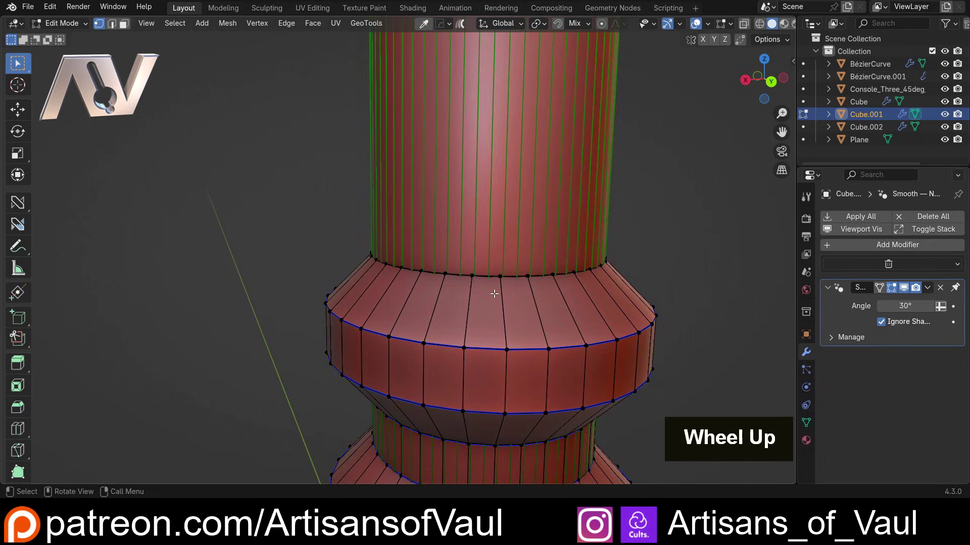
middle_click(476, 287)
scroll(up, 3)
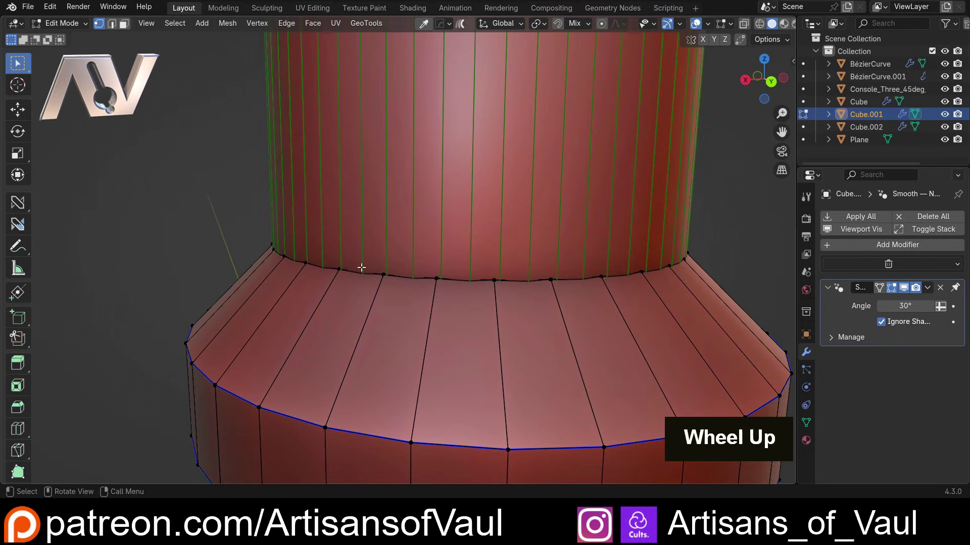
scroll(down, 3)
middle_click(346, 285)
scroll(down, 3)
scroll(down, 3)
middle_click(411, 299)
click(398, 274)
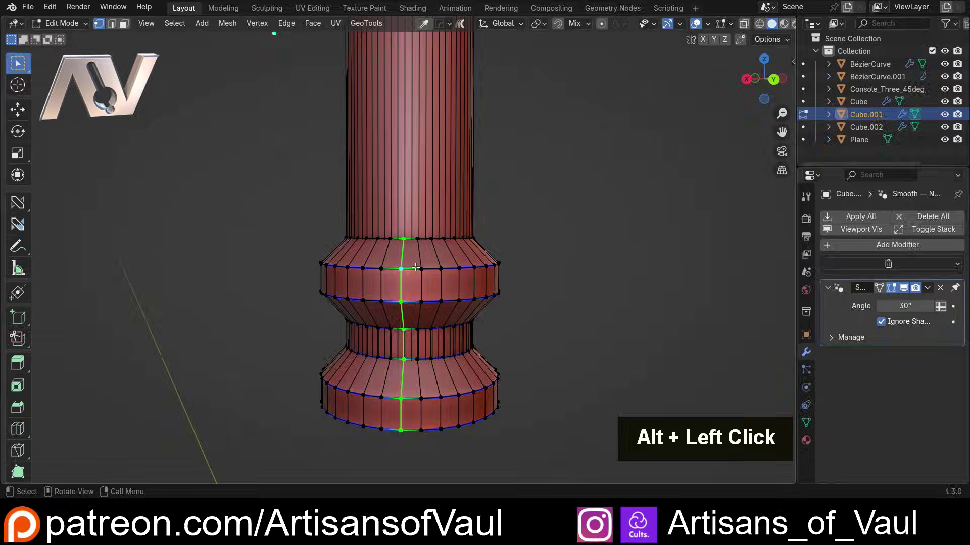
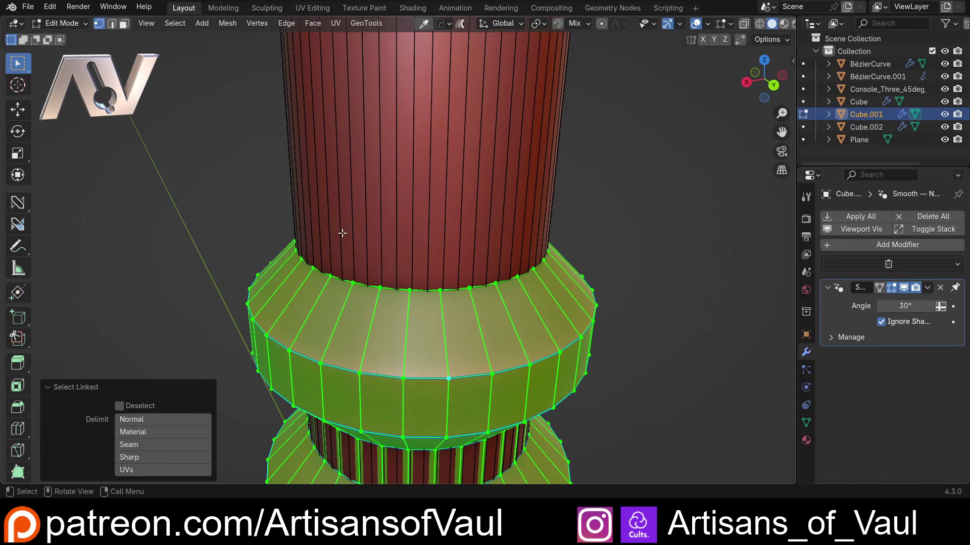
scroll(down, 3)
scroll(up, 3)
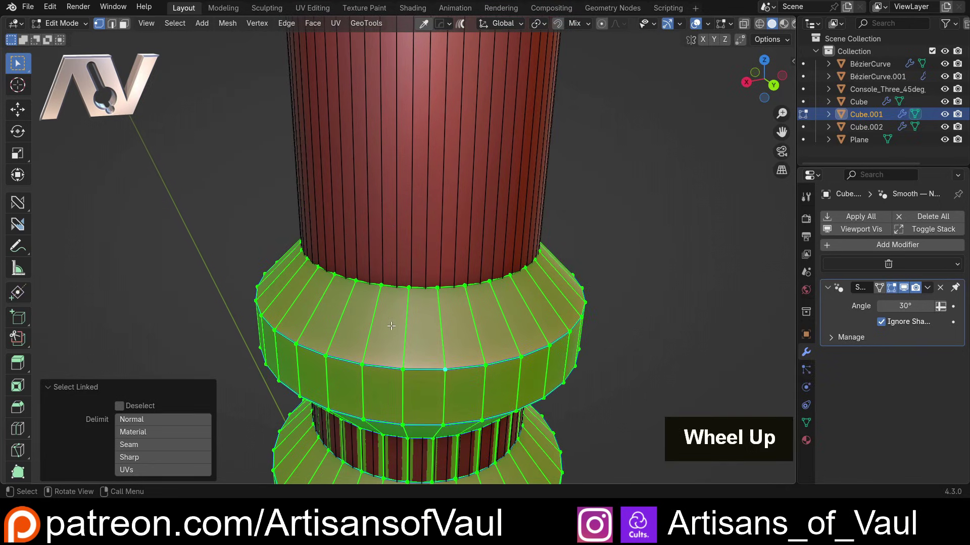
scroll(up, 3)
key(l)
scroll(down, 3)
scroll(up, 3)
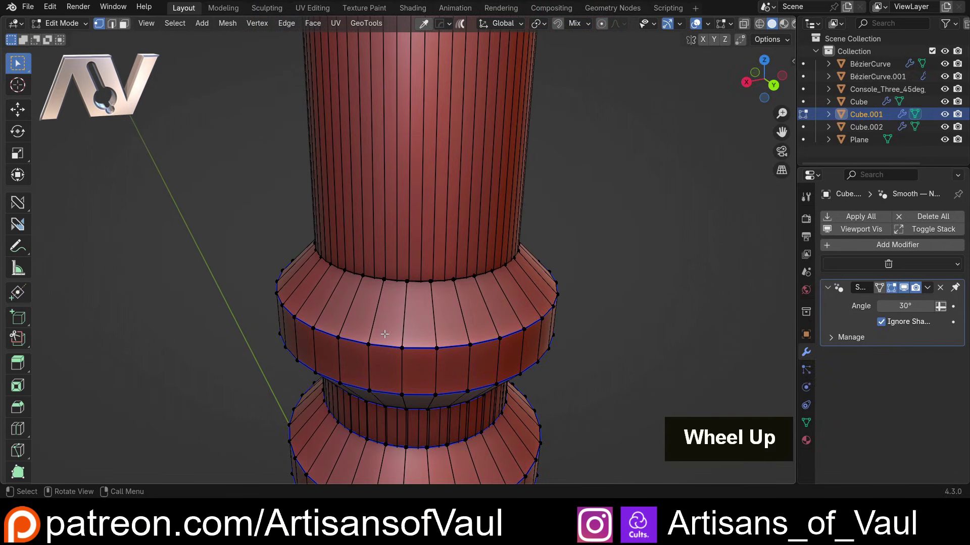
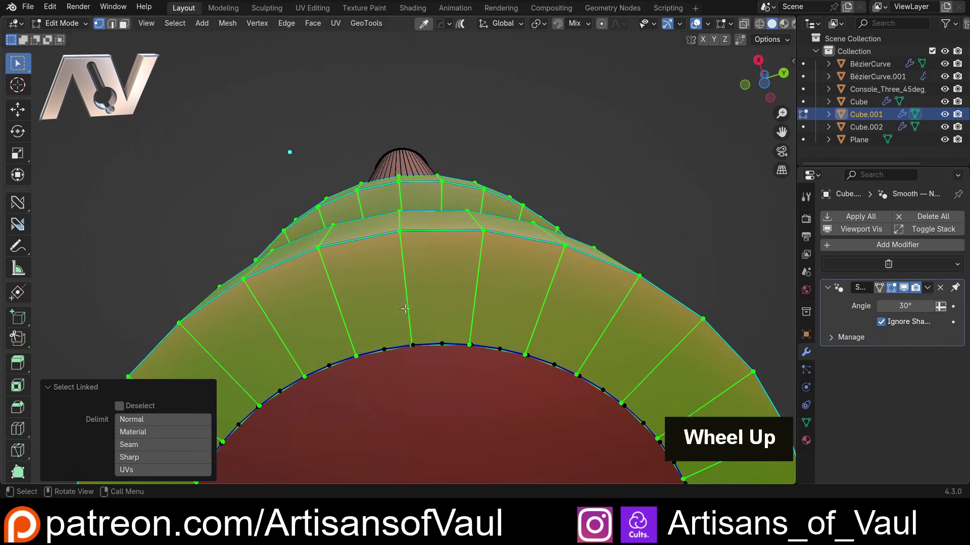
In face mode scale the bottom cap face to 0.771 to recess it, then leave Edit Mode
middle_click(393, 251)
scroll(up, 3)
key(Tab)
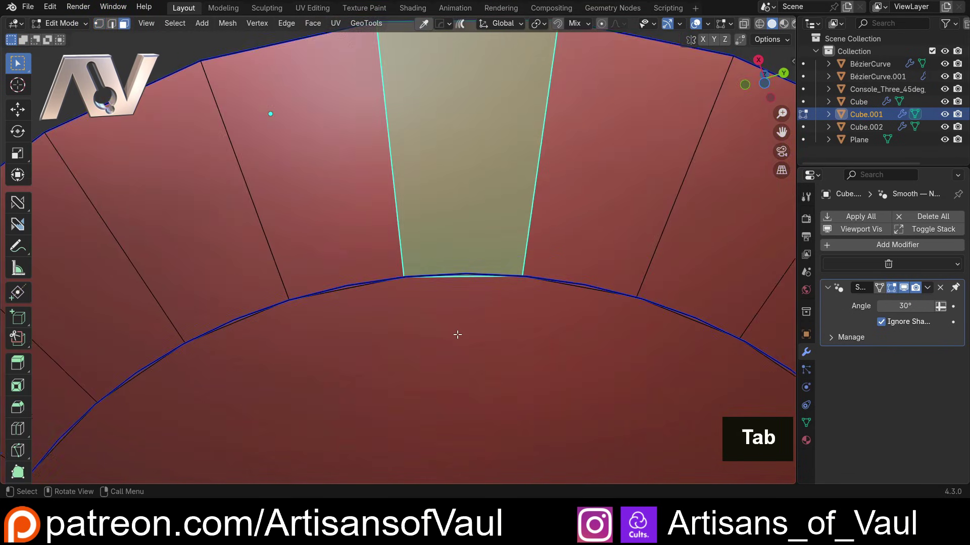
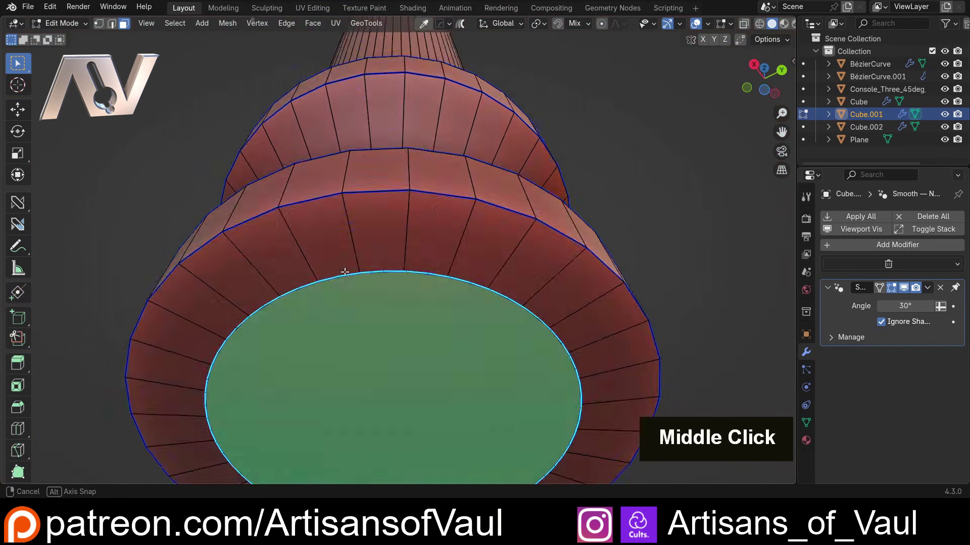
key(s)
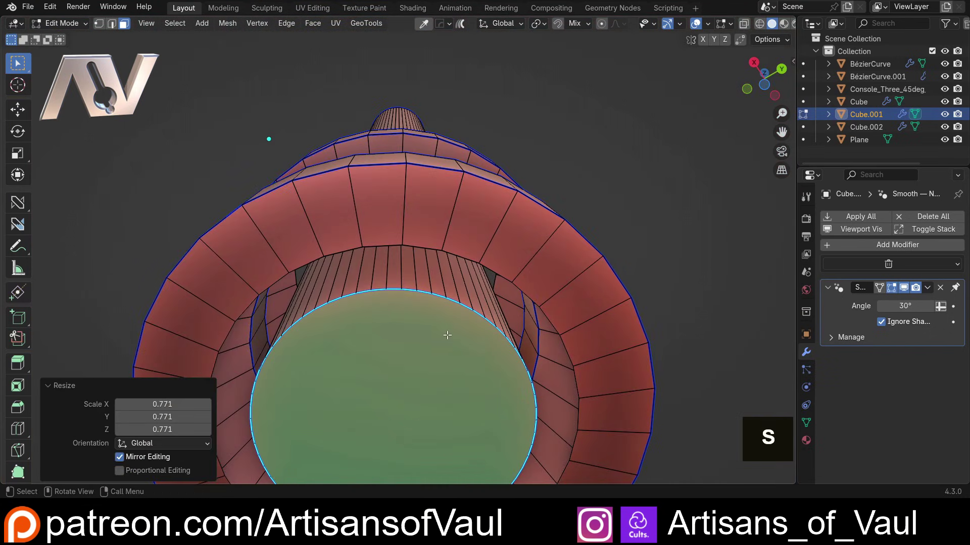
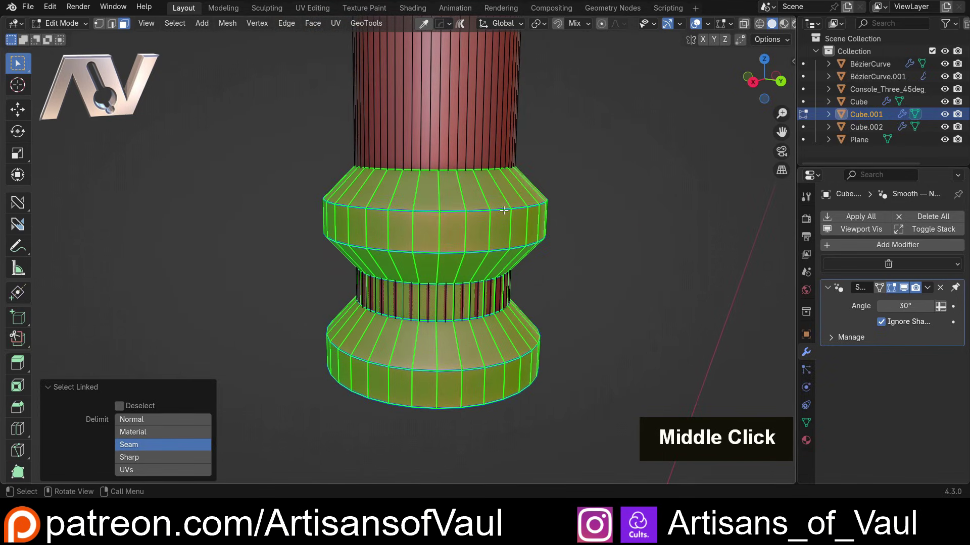
key(Tab)
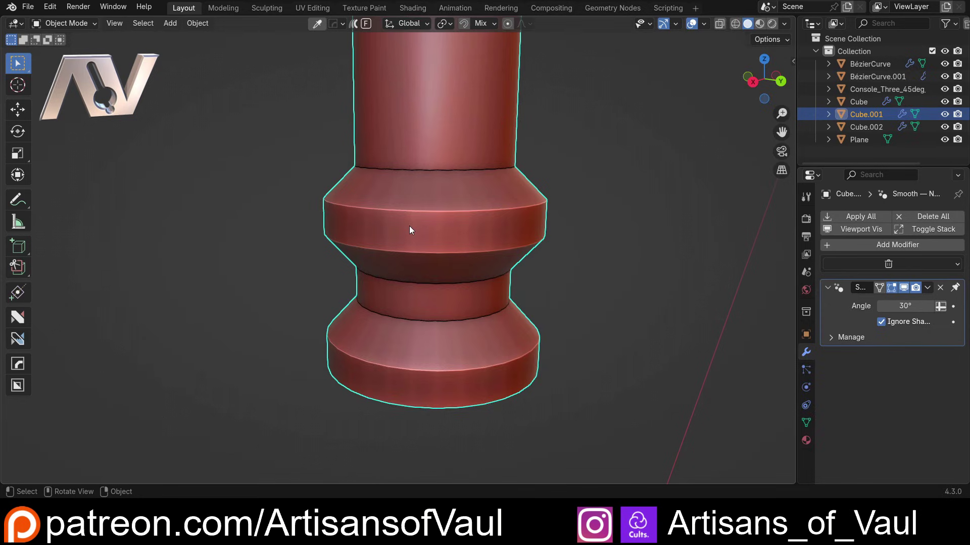
scroll(down, 3)
middle_click(414, 227)
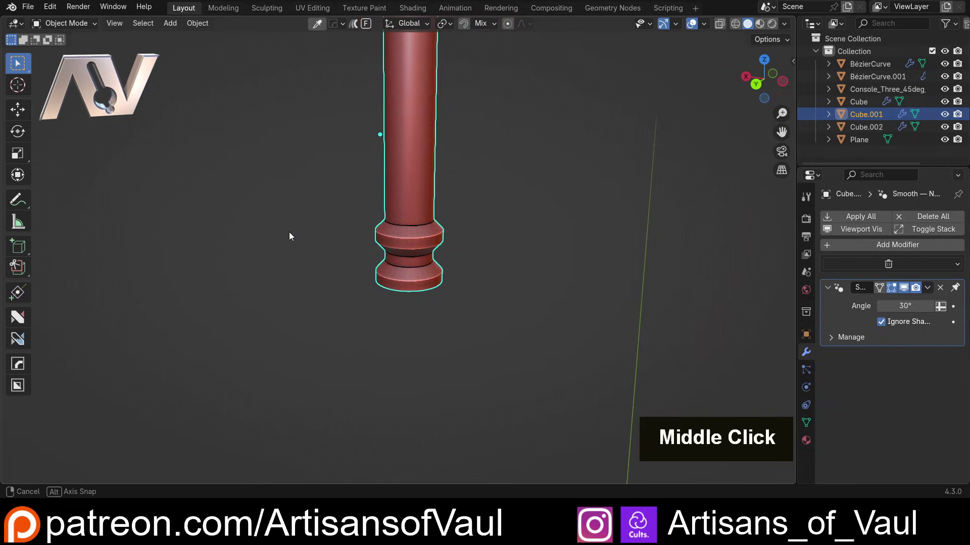
scroll(up, 3)
scroll(down, 3)
key(/)
scroll(down, 3)
middle_click(472, 221)
middle_click(426, 191)
middle_click(418, 232)
scroll(up, 3)
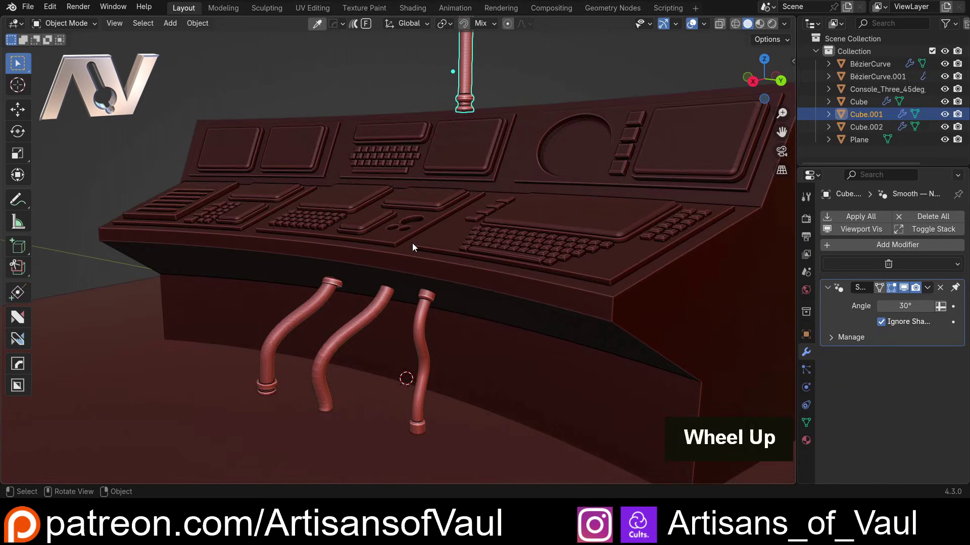